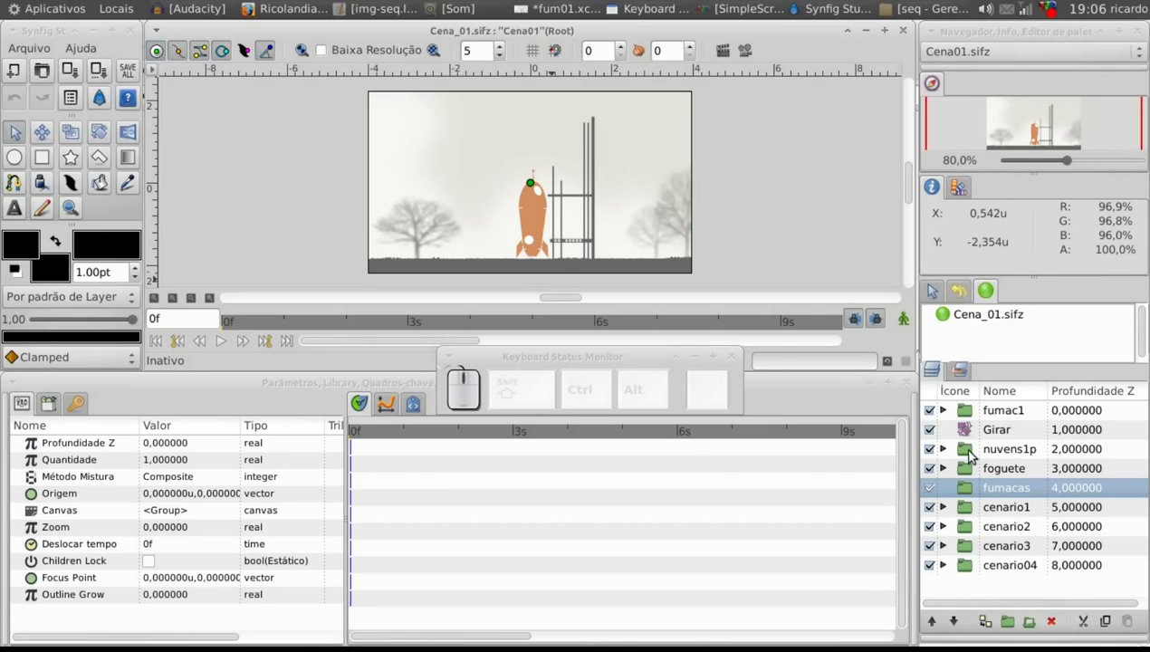
Select the fumac1 smoke group and switch on low-resolution preview (Baixa Resolução)
click(973, 412)
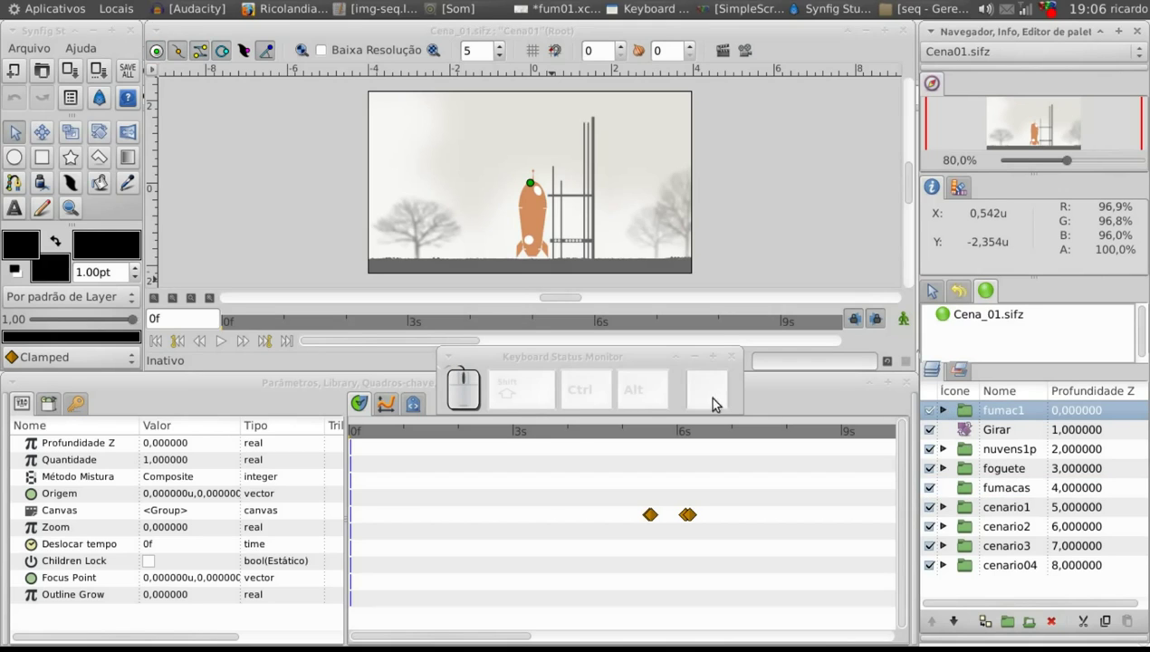
drag(581, 444, 626, 441)
click(633, 439)
click(350, 52)
drag(505, 49, 505, 49)
Scrub through the launch and settle at about 5s 13f where the smoke appears
drag(643, 440, 455, 631)
drag(695, 437, 700, 482)
drag(684, 438, 559, 474)
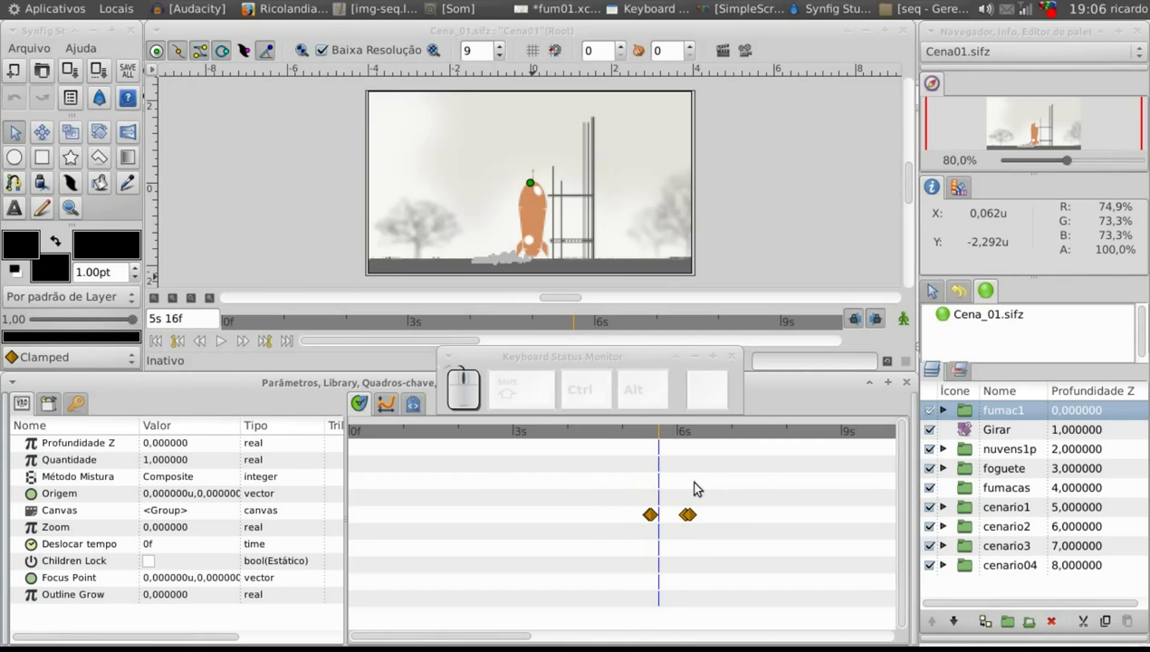
click(659, 432)
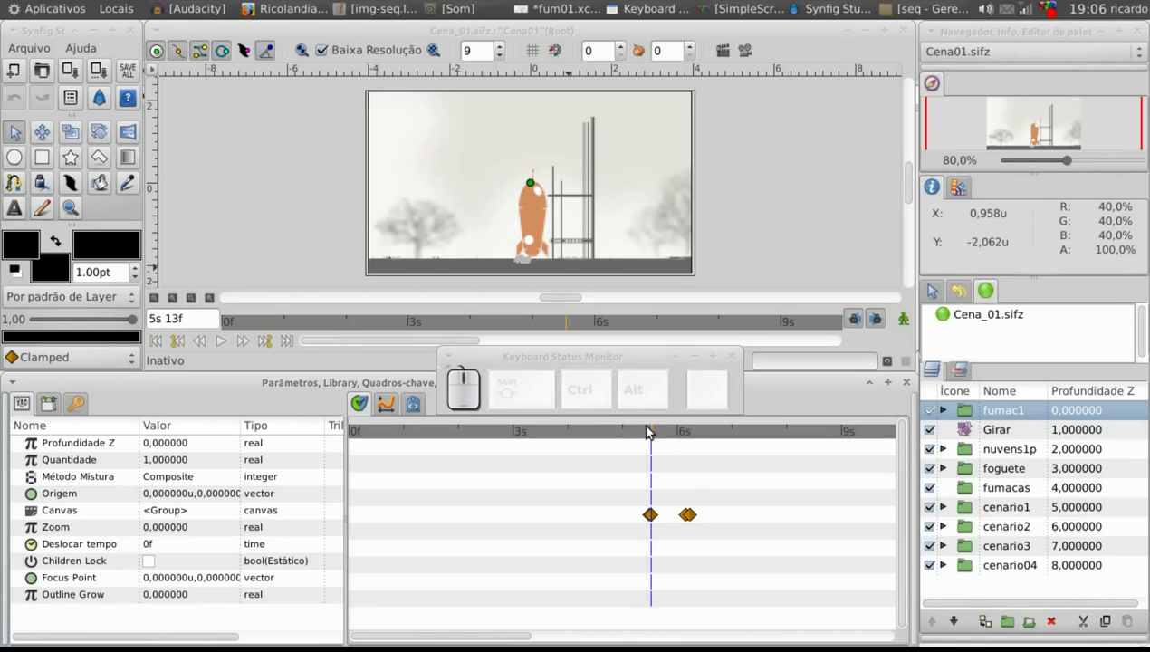
drag(660, 428, 830, 475)
Expand fumac1 and select img-seq.lst to show its -5s -12f time offset
click(951, 411)
click(981, 457)
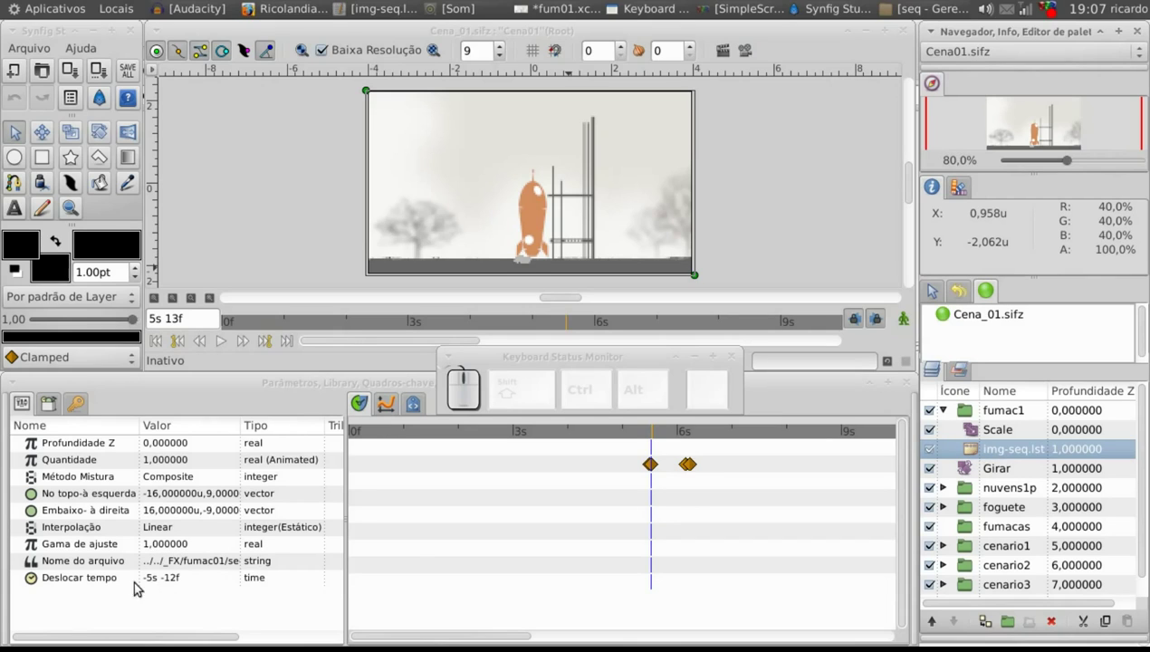
Collapse the fumac1 group and rewind the animation to frame 0
click(949, 409)
click(981, 410)
click(934, 287)
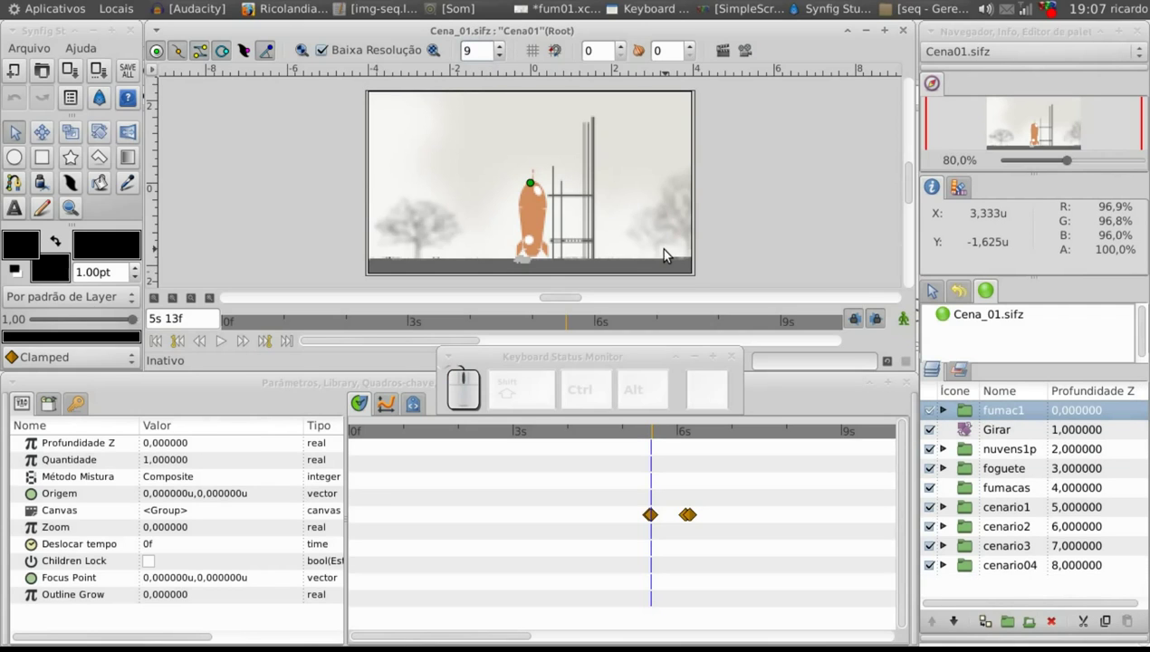
drag(934, 287, 934, 287)
drag(934, 287, 934, 287)
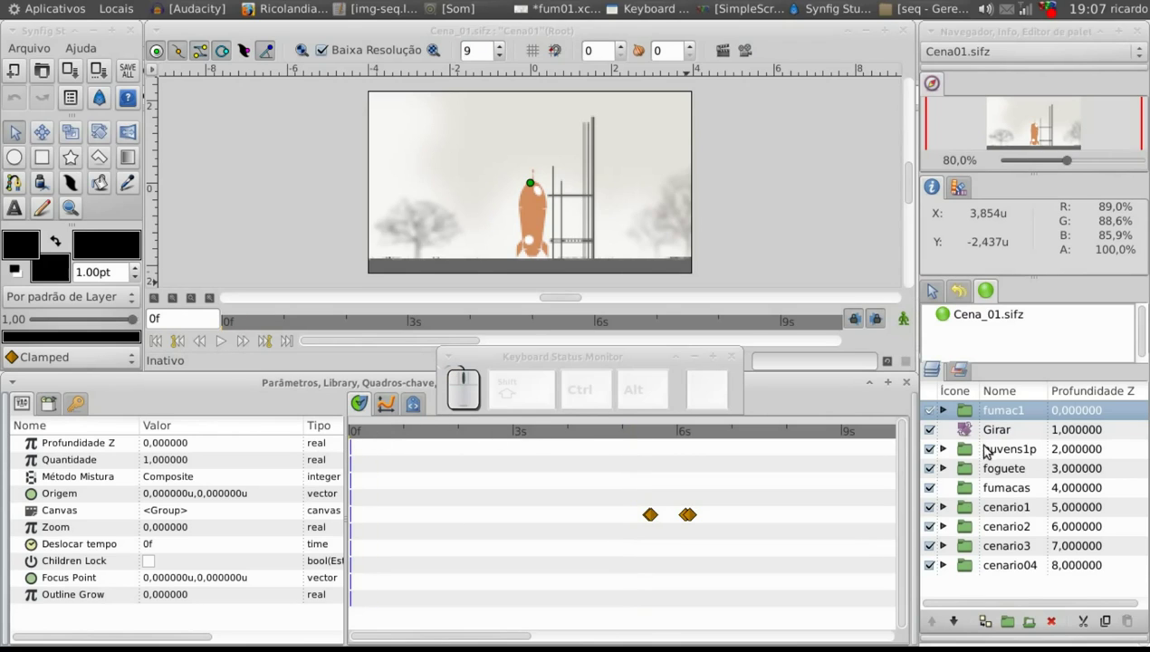
Hide the cenario2, cenario3, cenario04, fumacas and nuvens1p layers
click(935, 287)
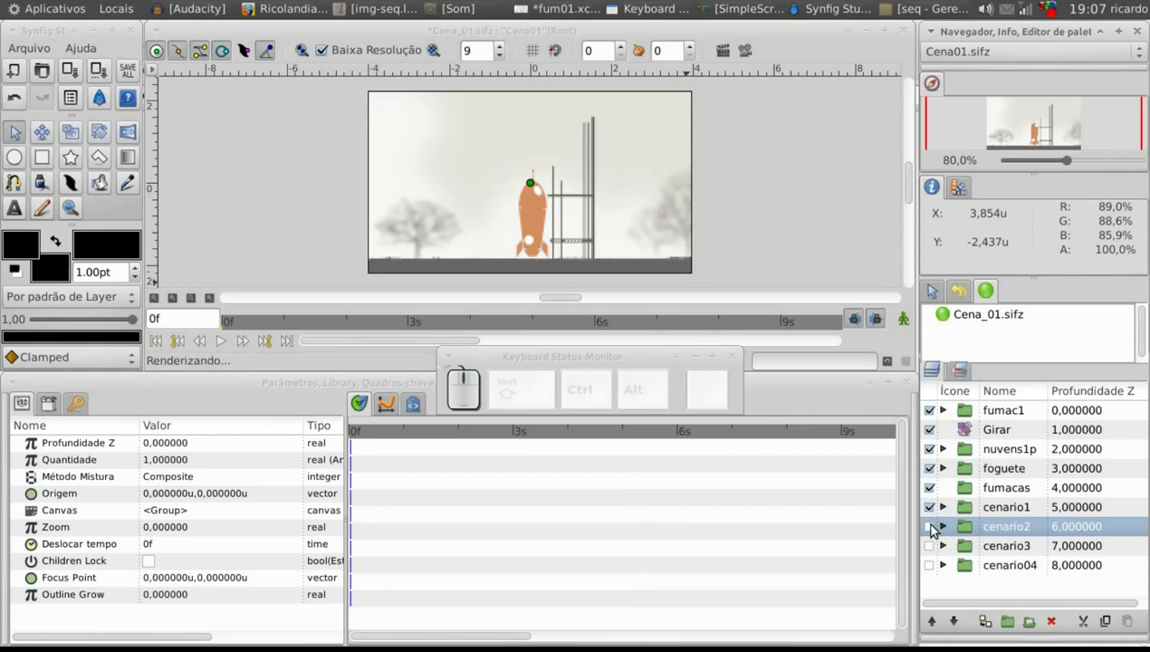
click(934, 287)
click(934, 287)
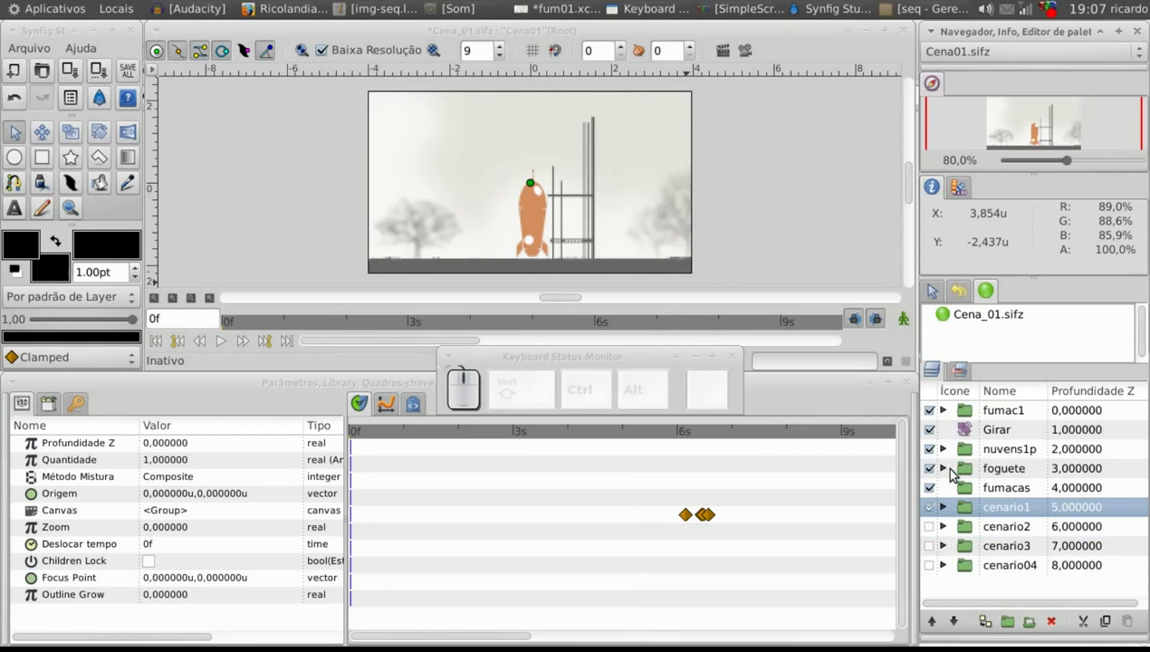
click(934, 287)
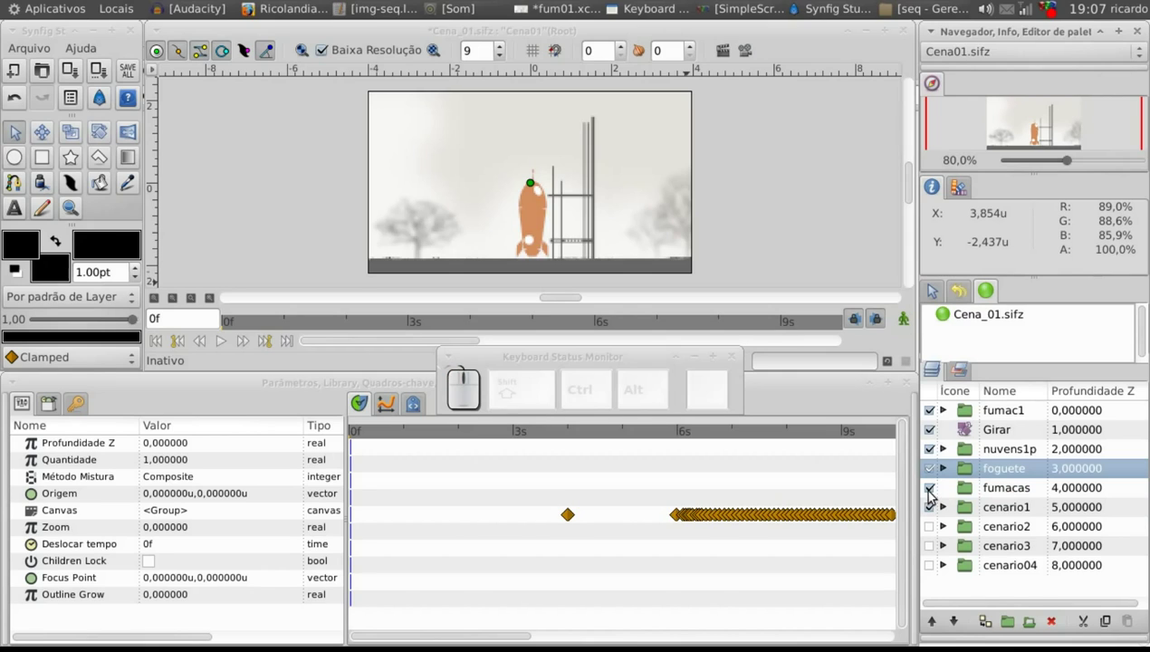
click(934, 287)
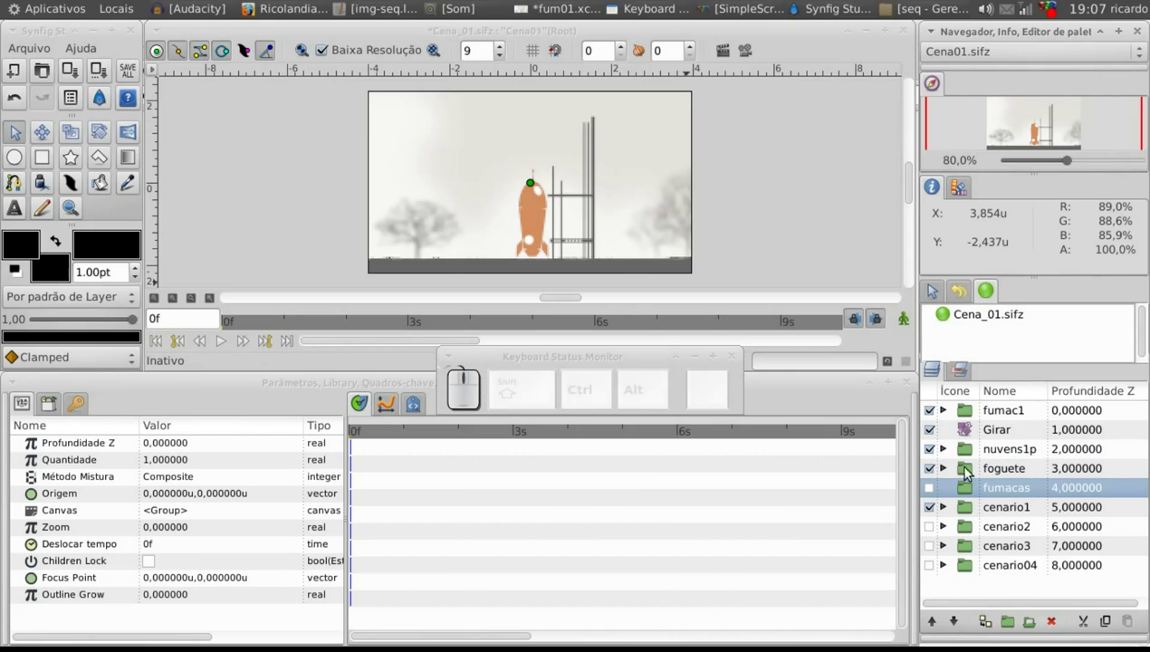
click(936, 450)
Expand the foguete group to reveal its Mover, Girar, Esticar layers and subgroups
click(970, 470)
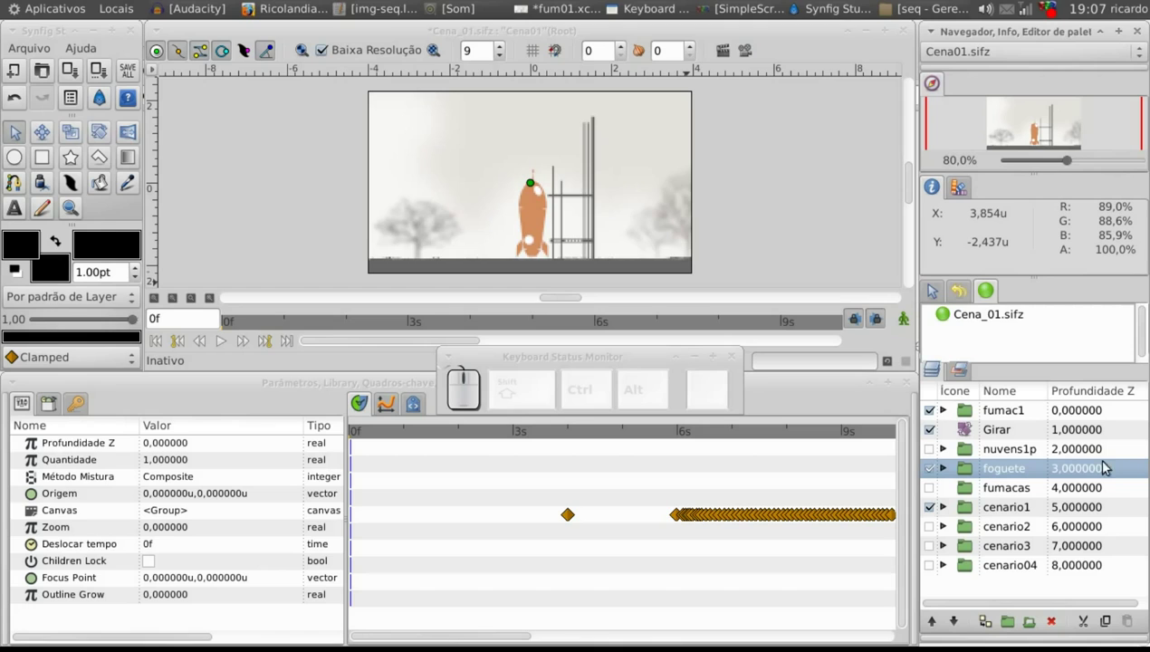
click(1127, 556)
drag(1144, 505, 994, 430)
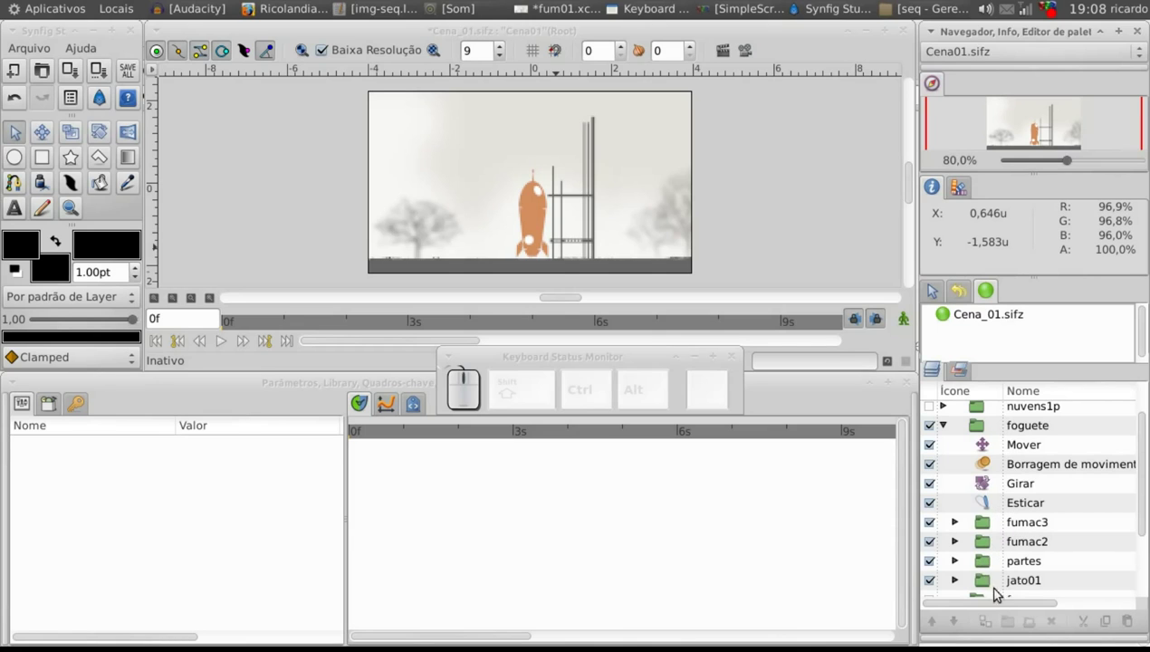
Select partes, hide the fumac1 smoke group and advance the animation to 6s
click(990, 564)
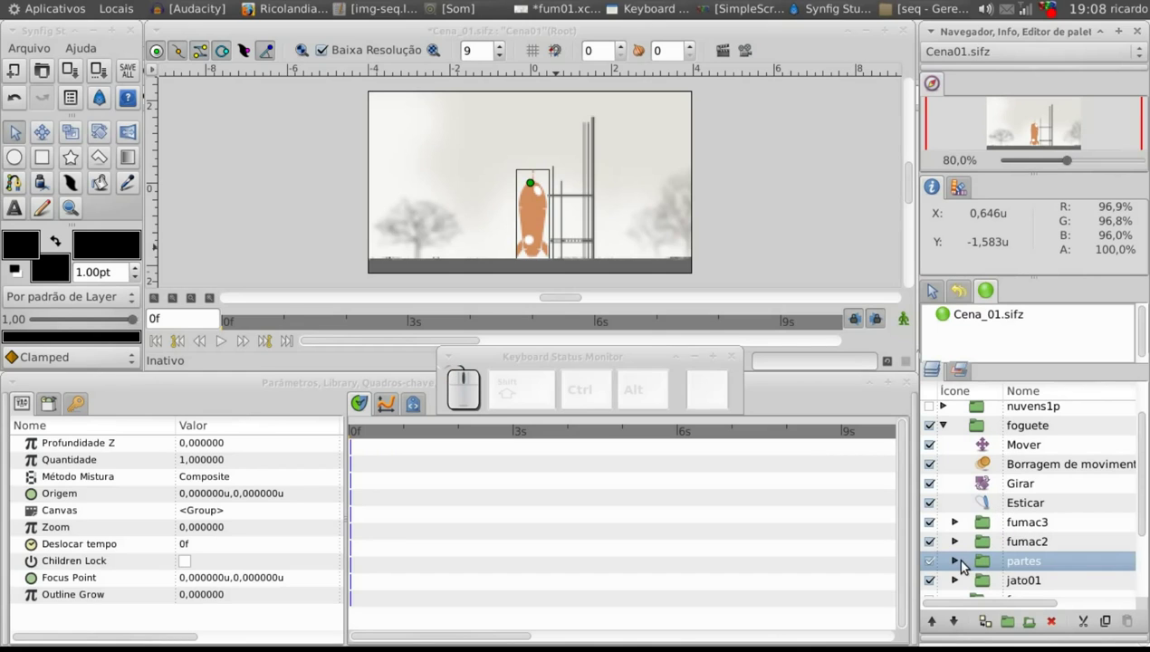
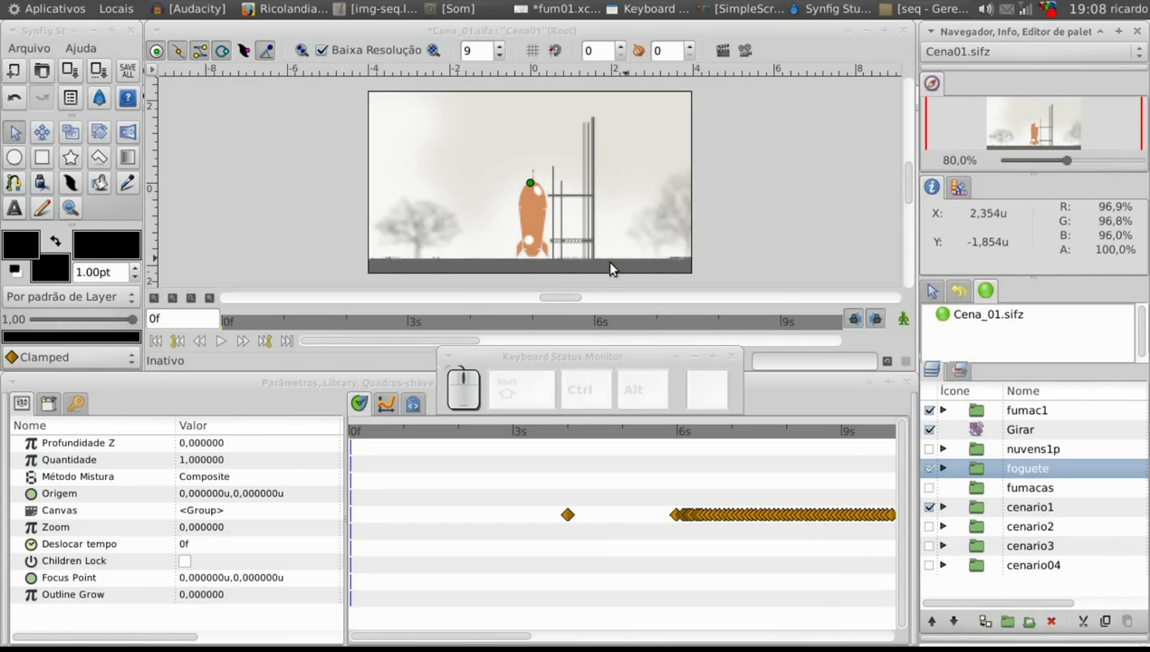
click(934, 287)
drag(367, 429, 954, 446)
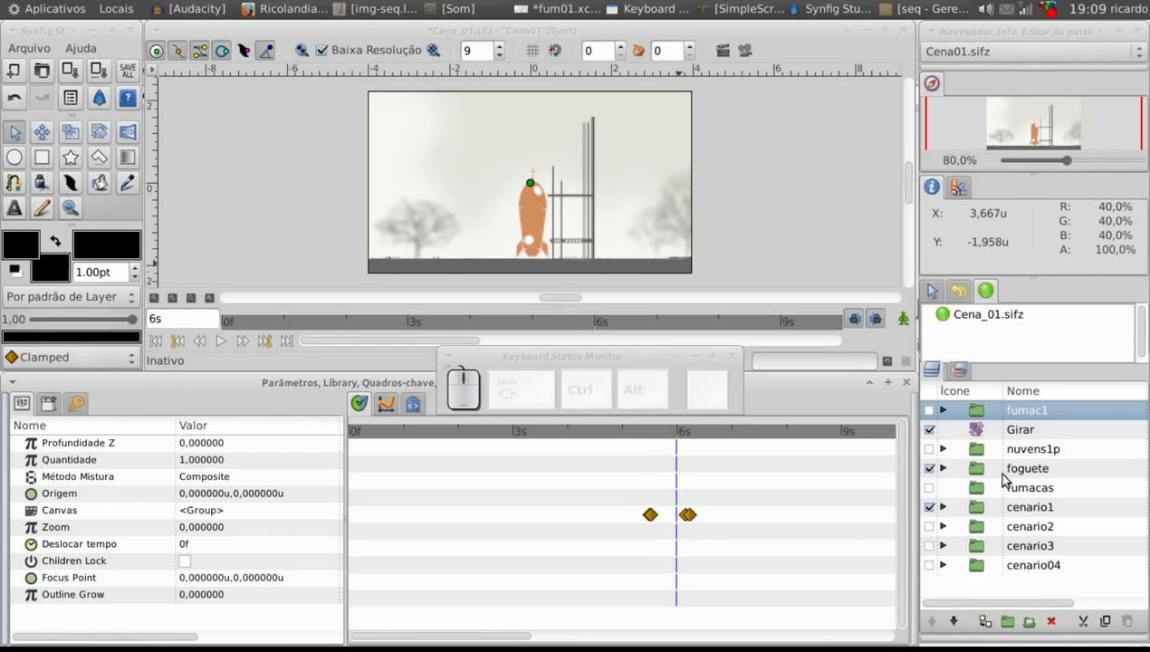
Show the cenario2 background again and scrub the rocket's flight back to about 5s 22f
click(986, 472)
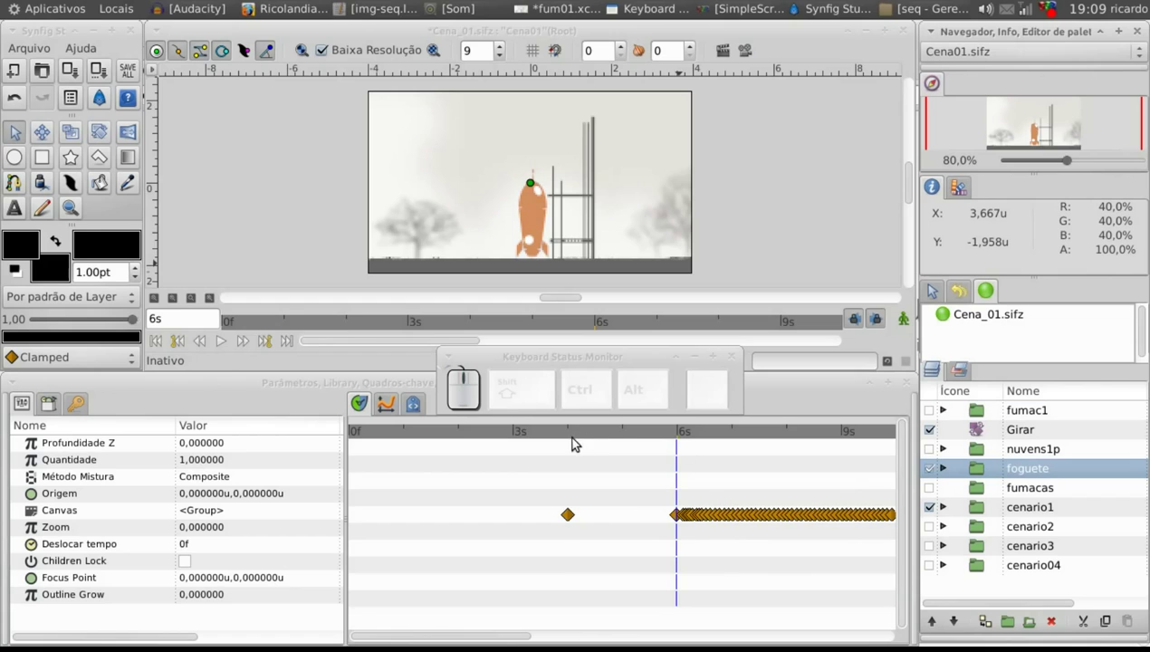
drag(566, 447, 928, 540)
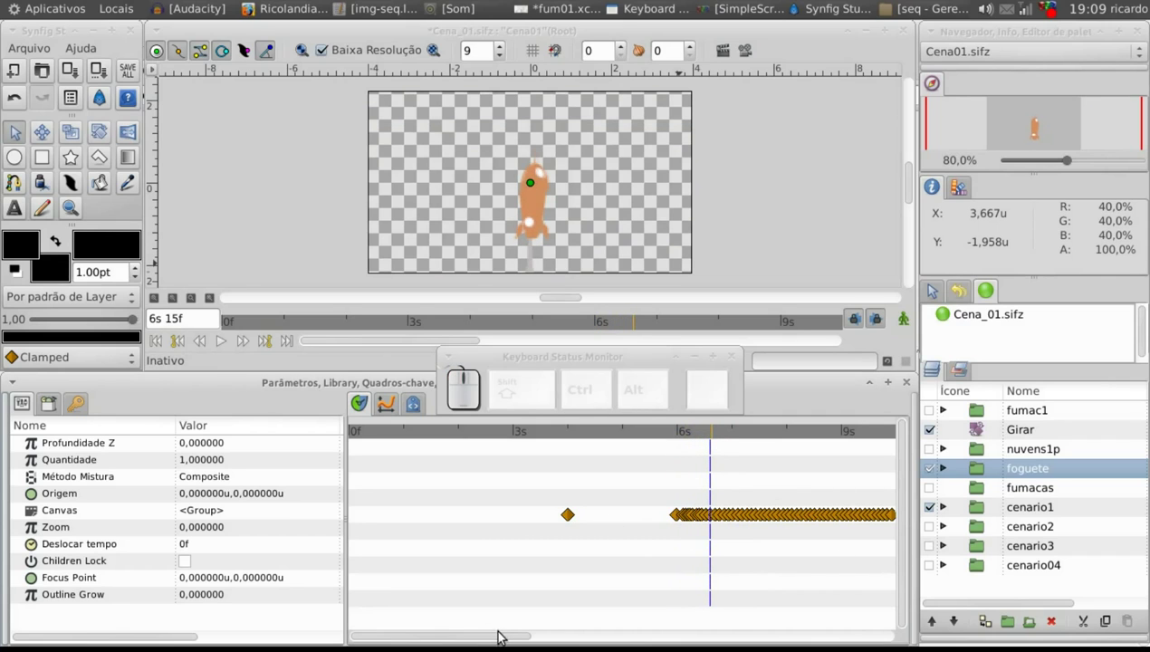
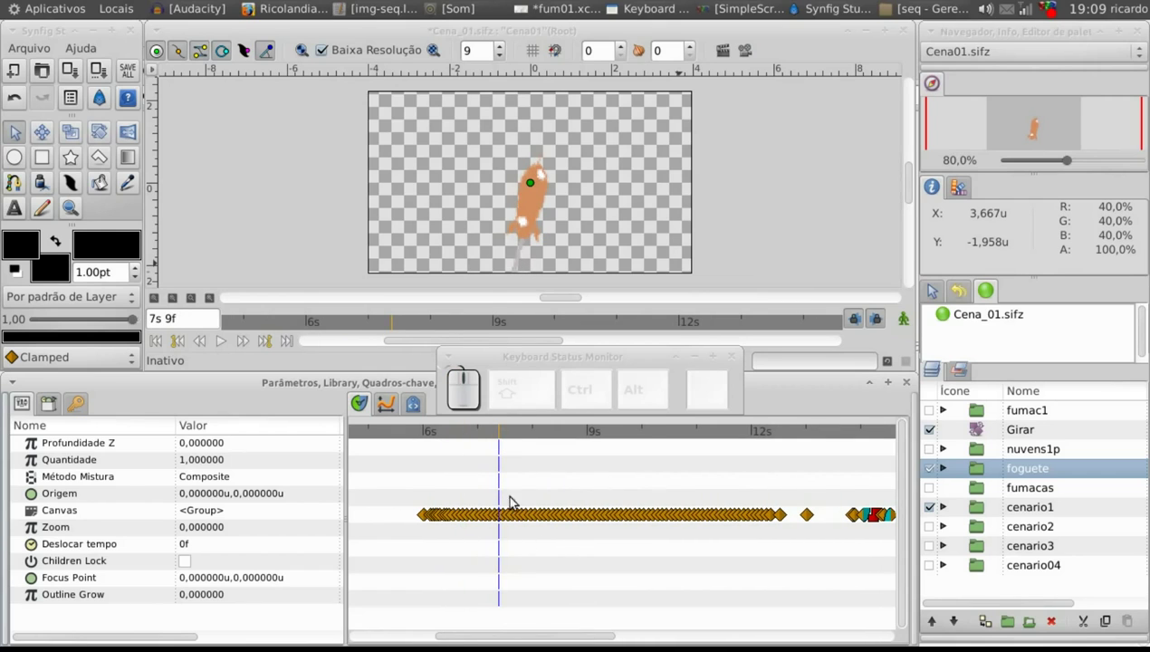
click(933, 529)
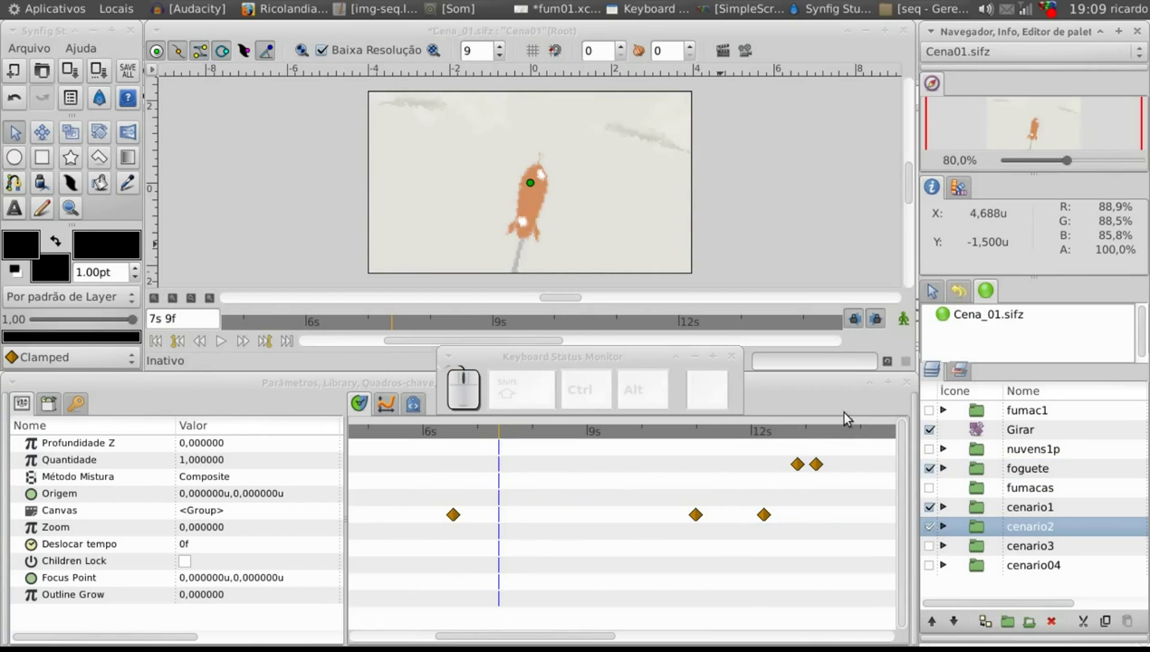
drag(937, 528, 604, 493)
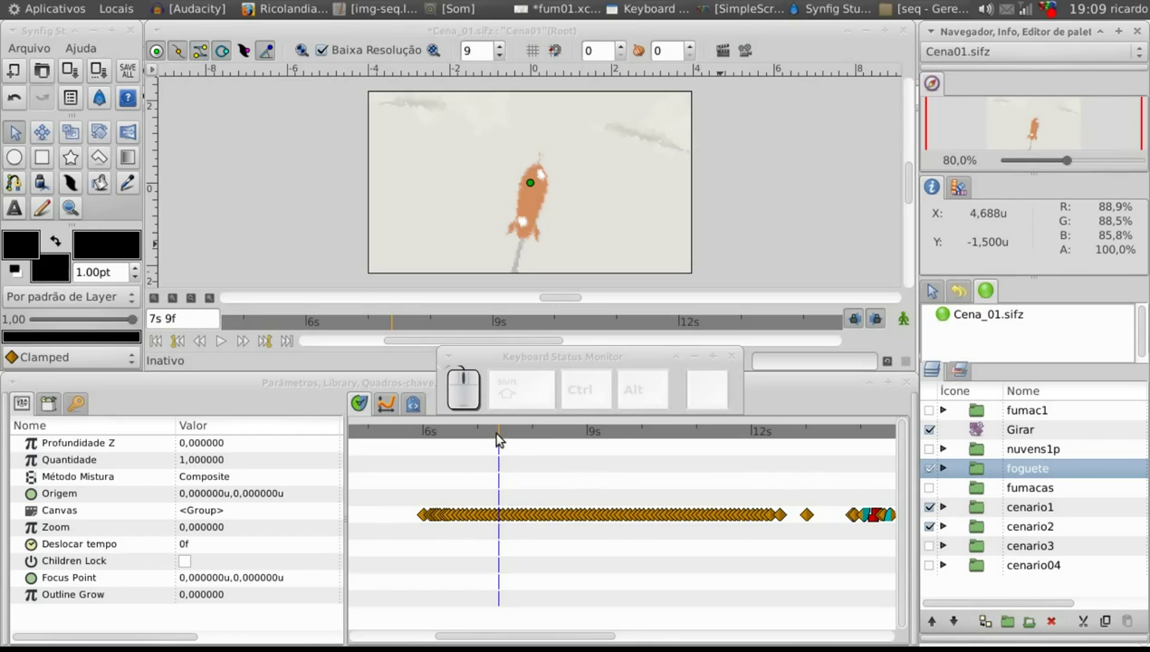
drag(511, 435, 956, 493)
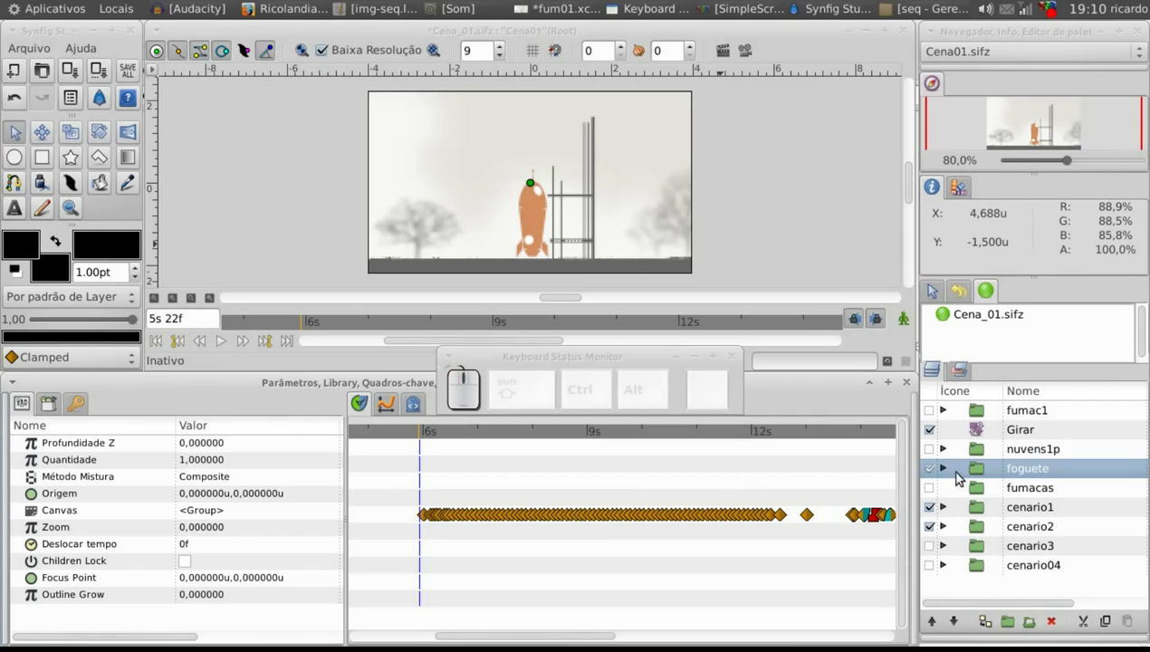
Expand foguete, inspect its Esticar layer and advance into the rocket's flight
click(950, 470)
click(1013, 546)
drag(429, 430, 419, 449)
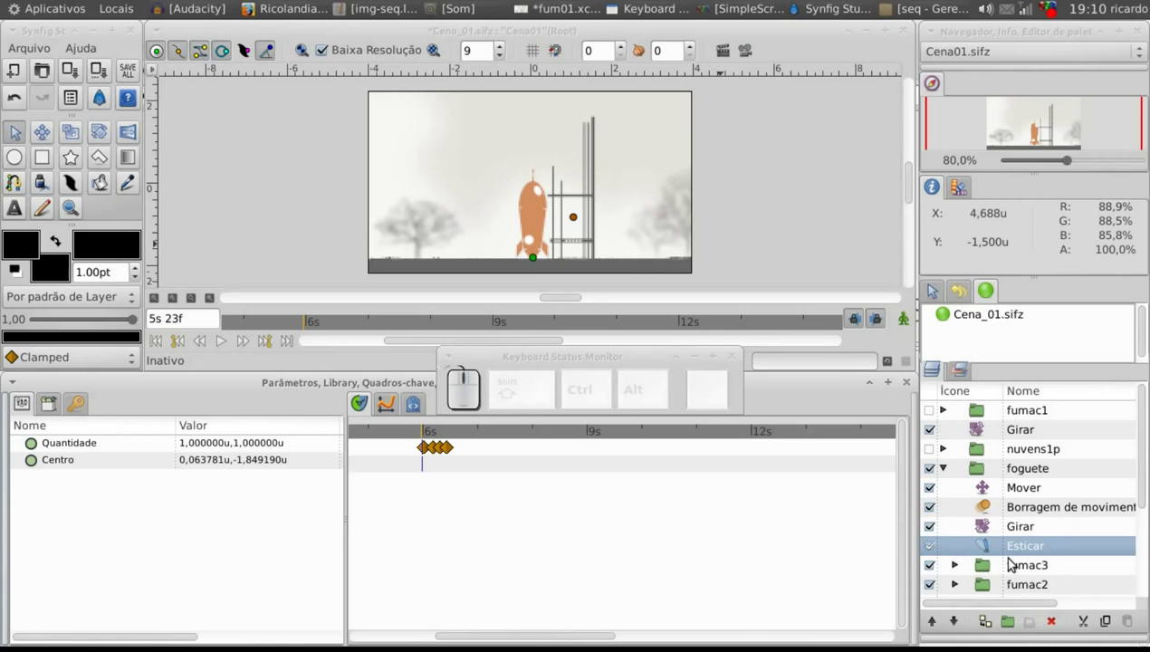
click(985, 474)
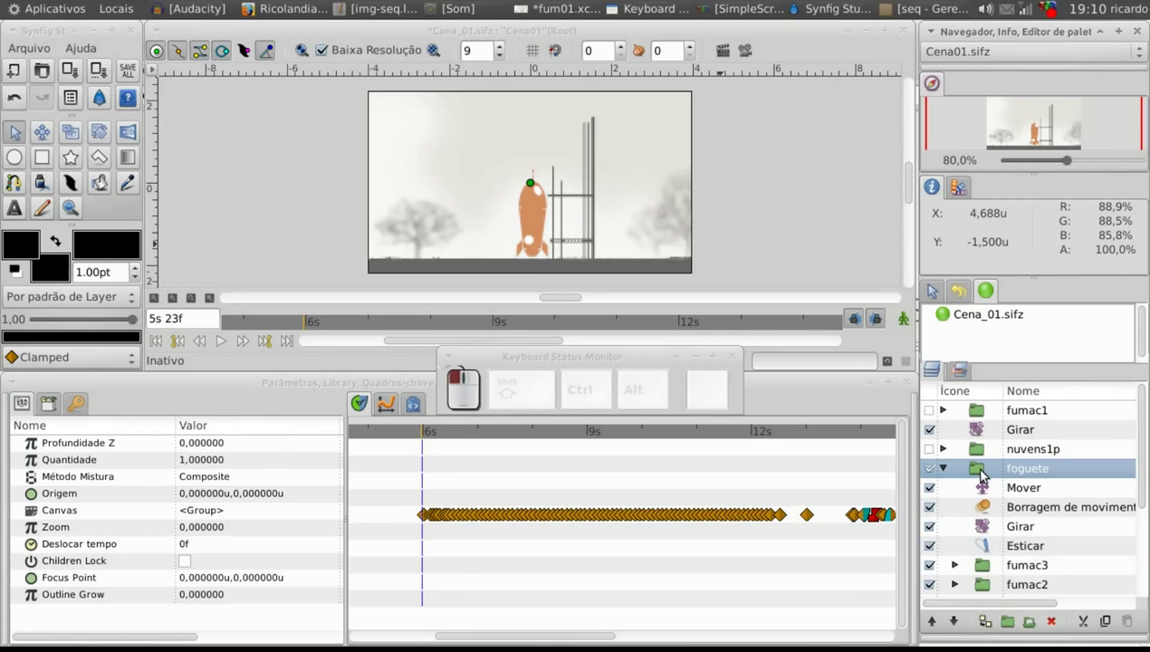
drag(436, 432, 223, 342)
Play the launch with low-resolution preview off, then pause and step back to 7s
click(224, 343)
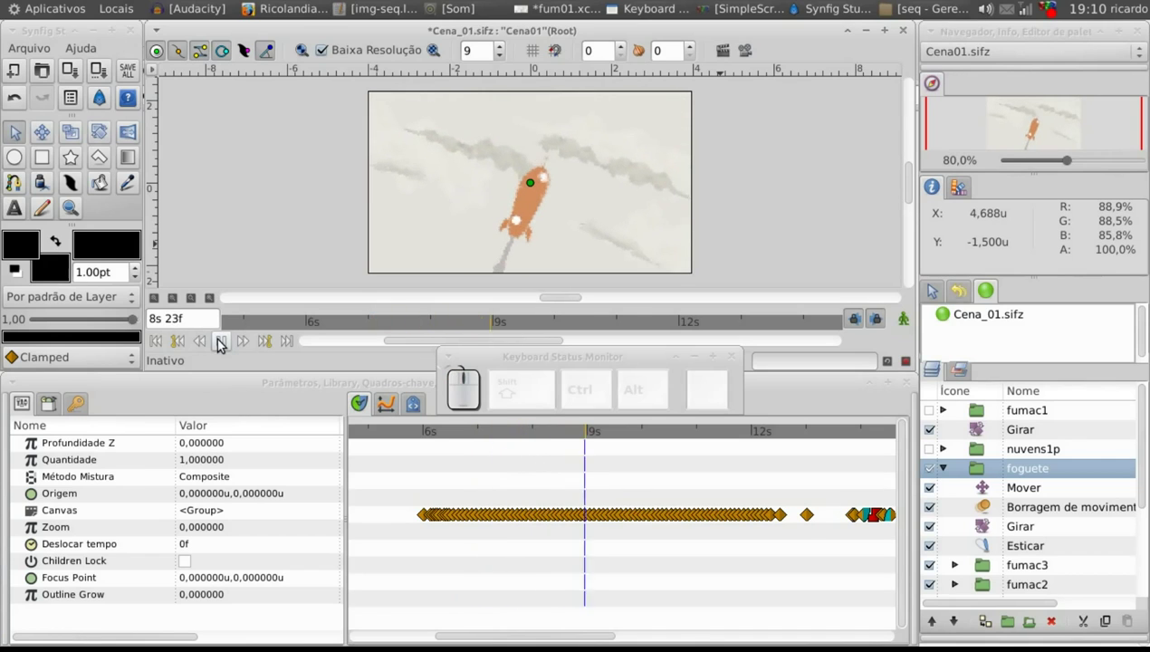
click(286, 319)
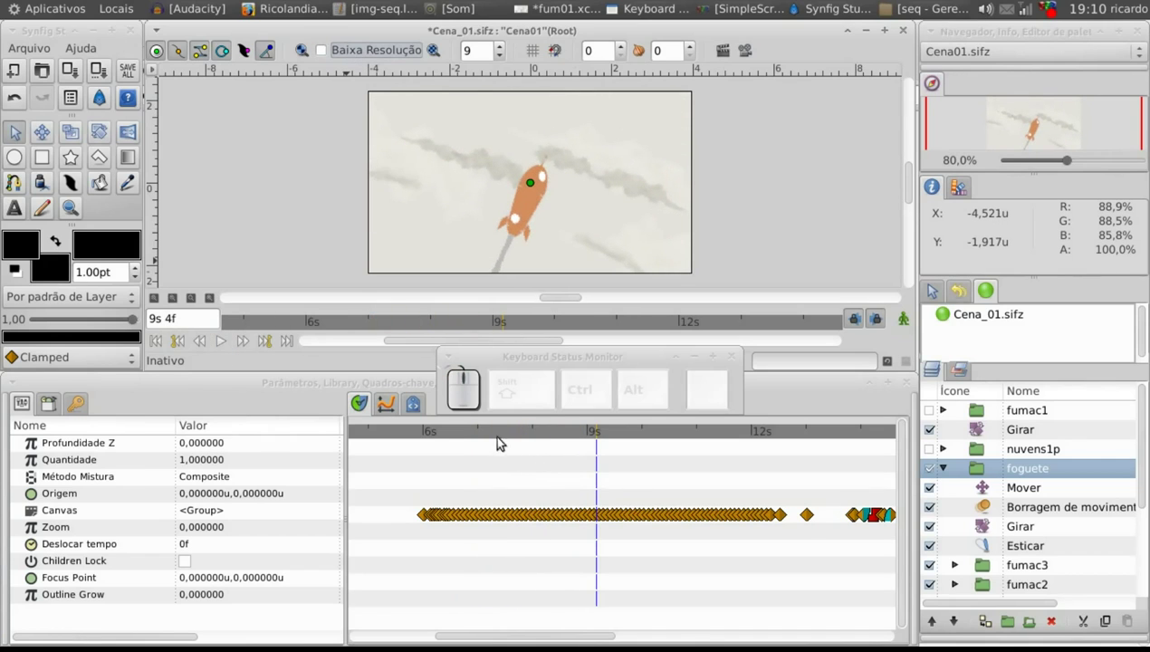
click(462, 436)
click(222, 344)
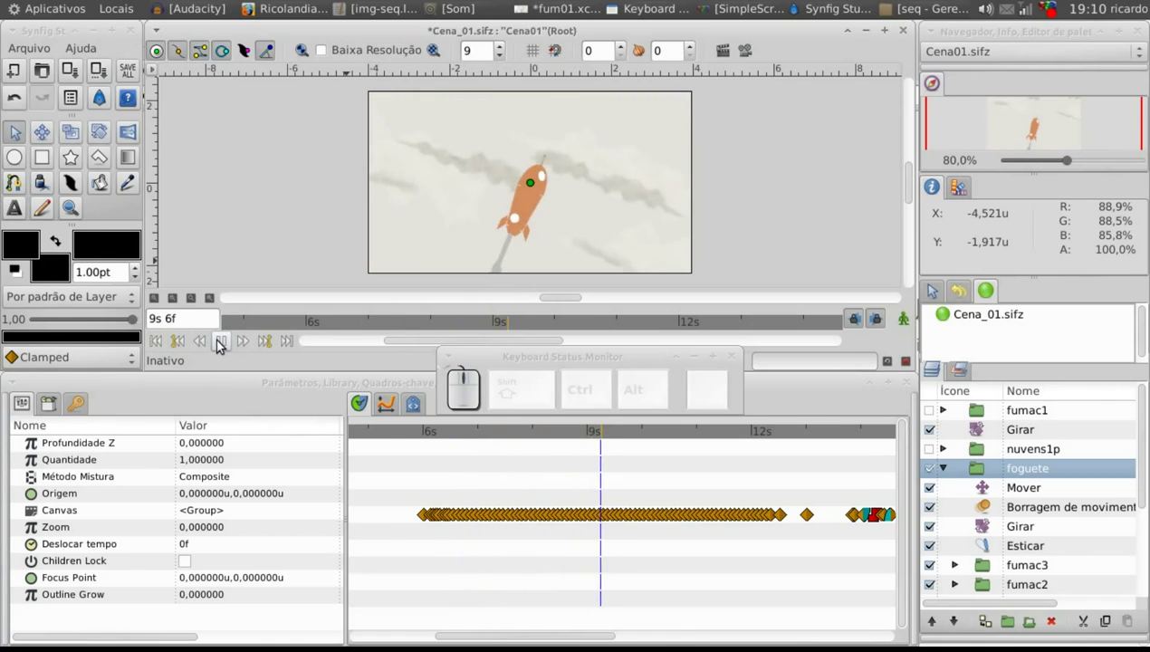
click(222, 344)
click(494, 436)
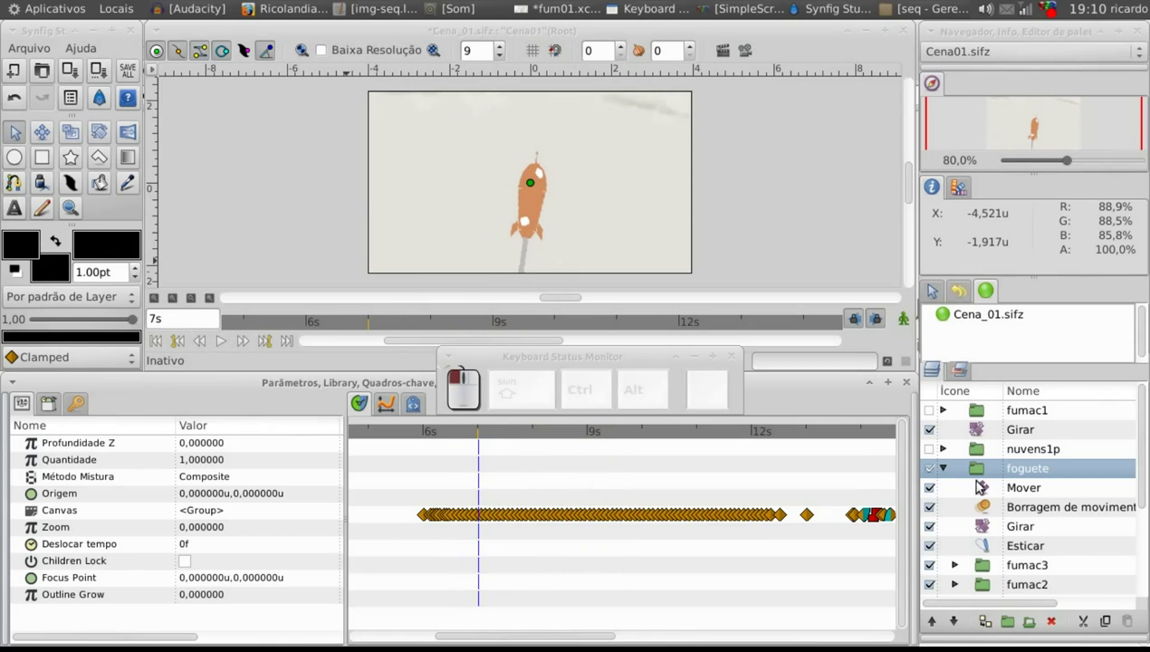
Select the Girar layer and scrub around 7s to check the -0.65° rocket tilt
click(992, 525)
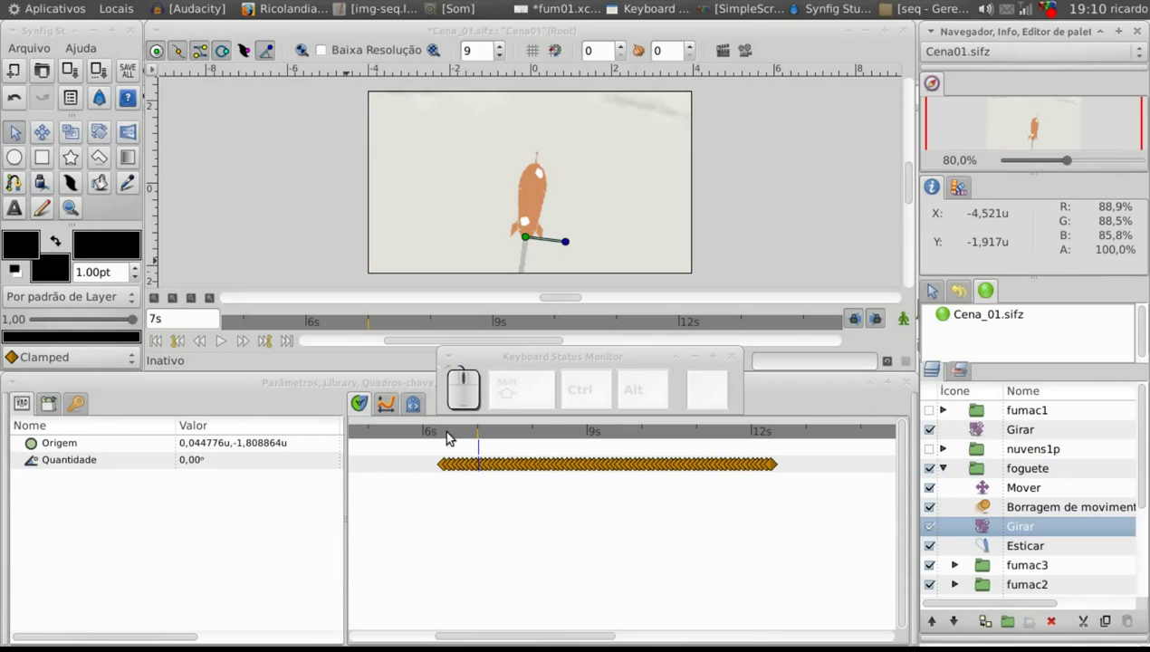
drag(452, 434, 565, 250)
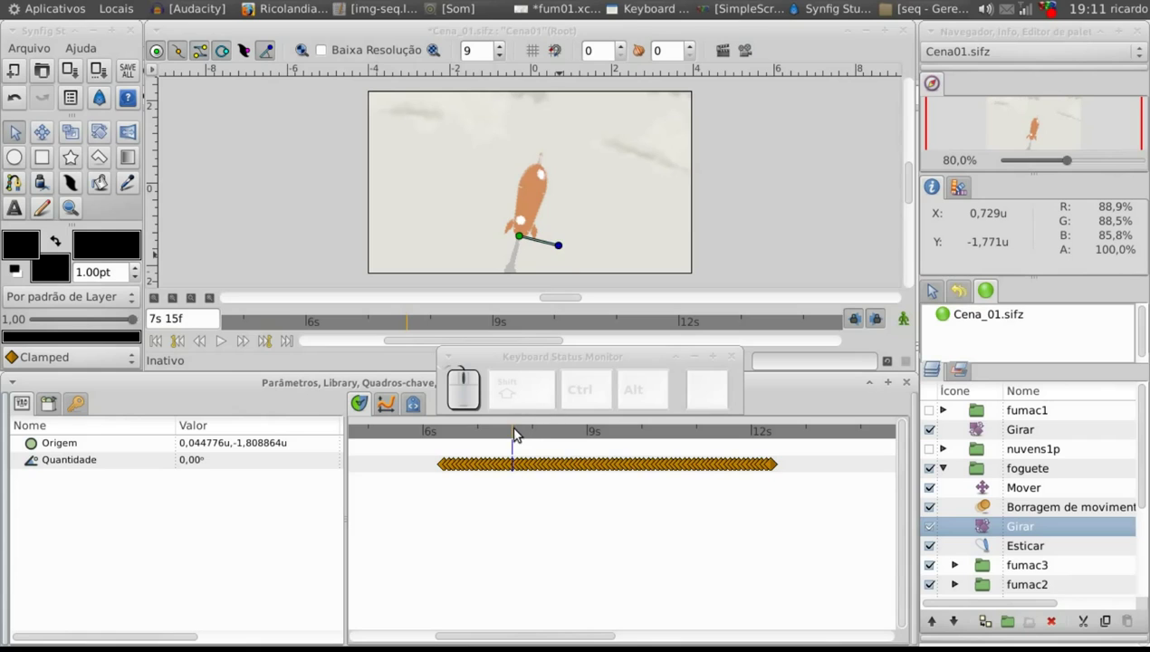
drag(521, 430, 248, 474)
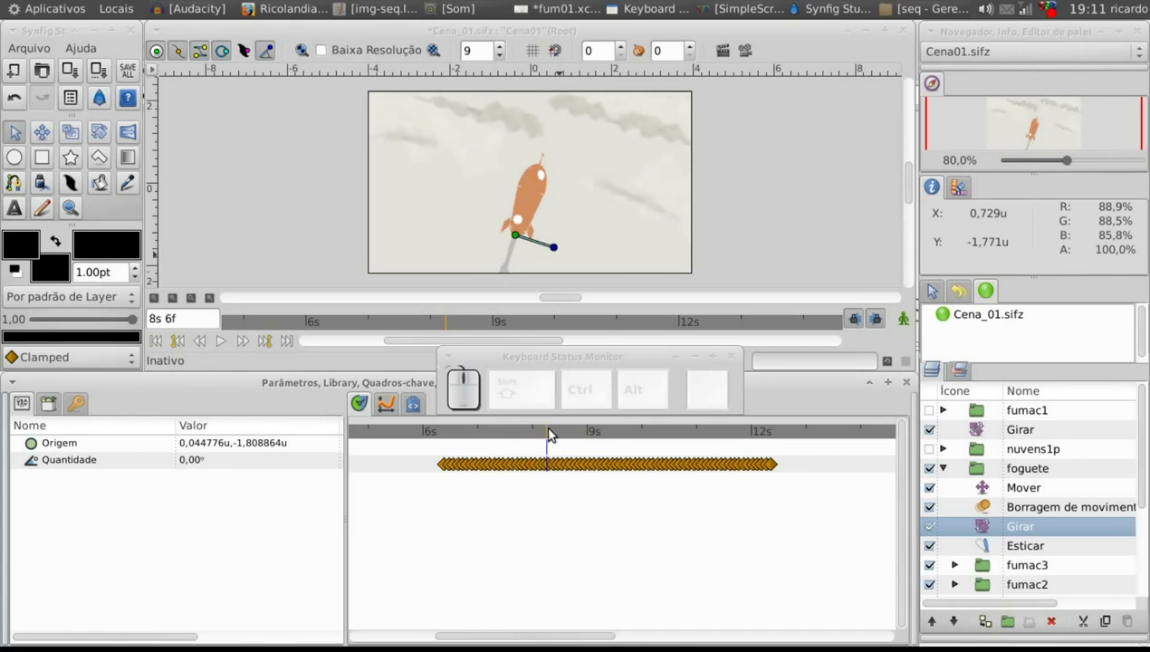
drag(554, 429, 570, 177)
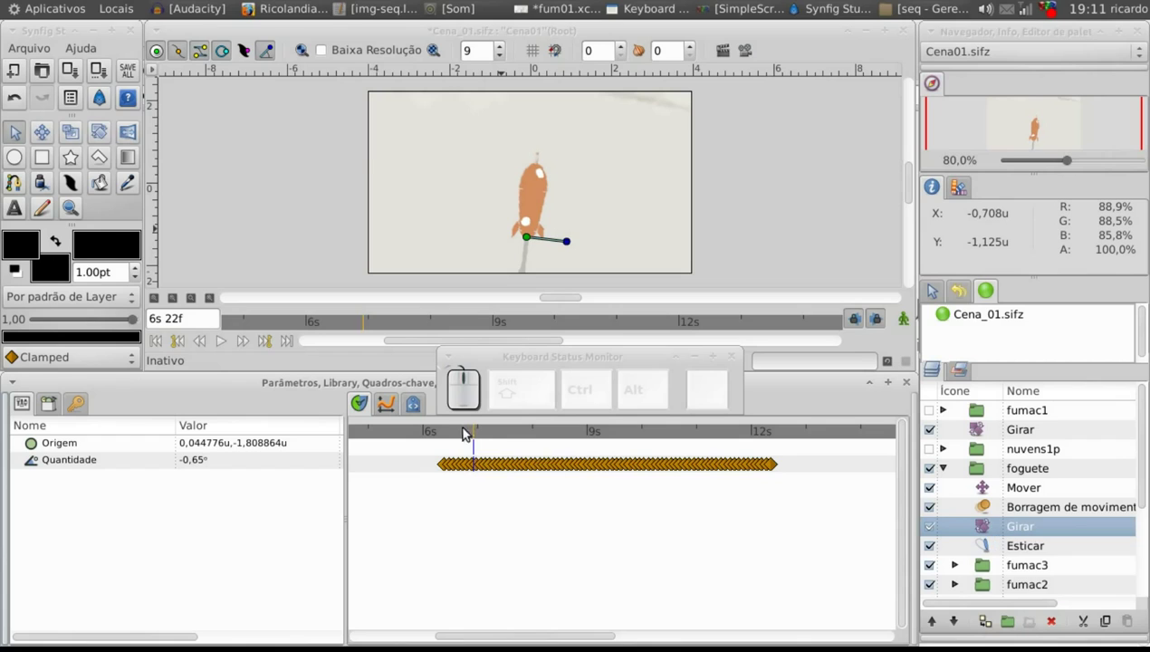
Play the rotation forward to 8s 9f where the angle returns to 0°, then stop
drag(477, 439, 227, 344)
click(226, 344)
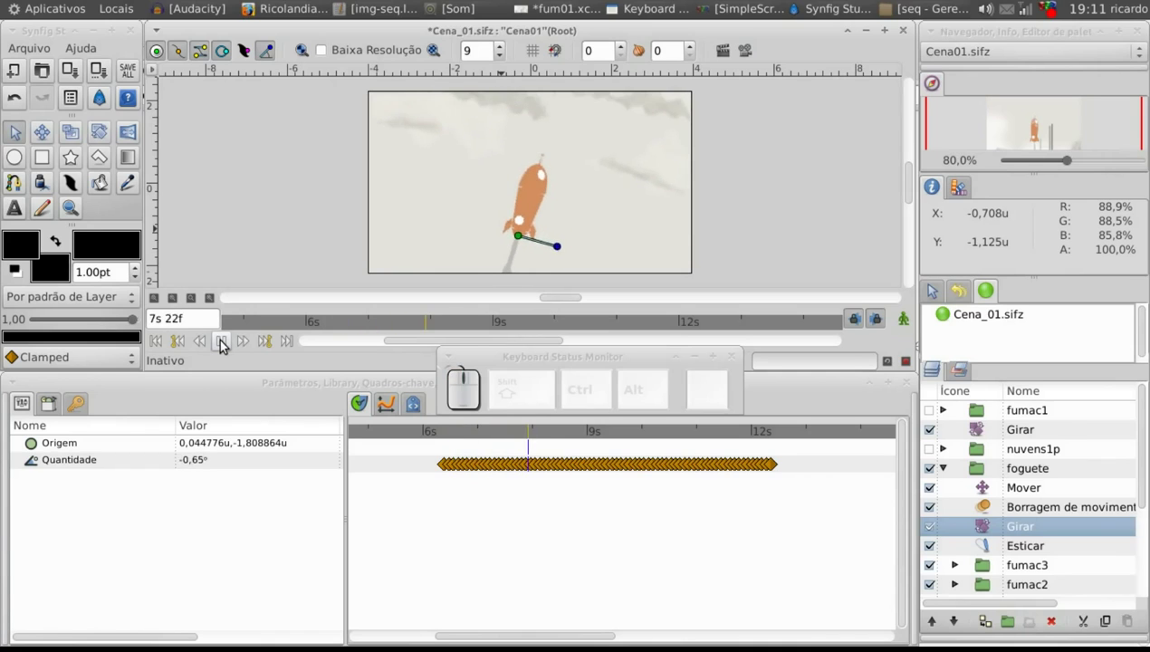
click(224, 350)
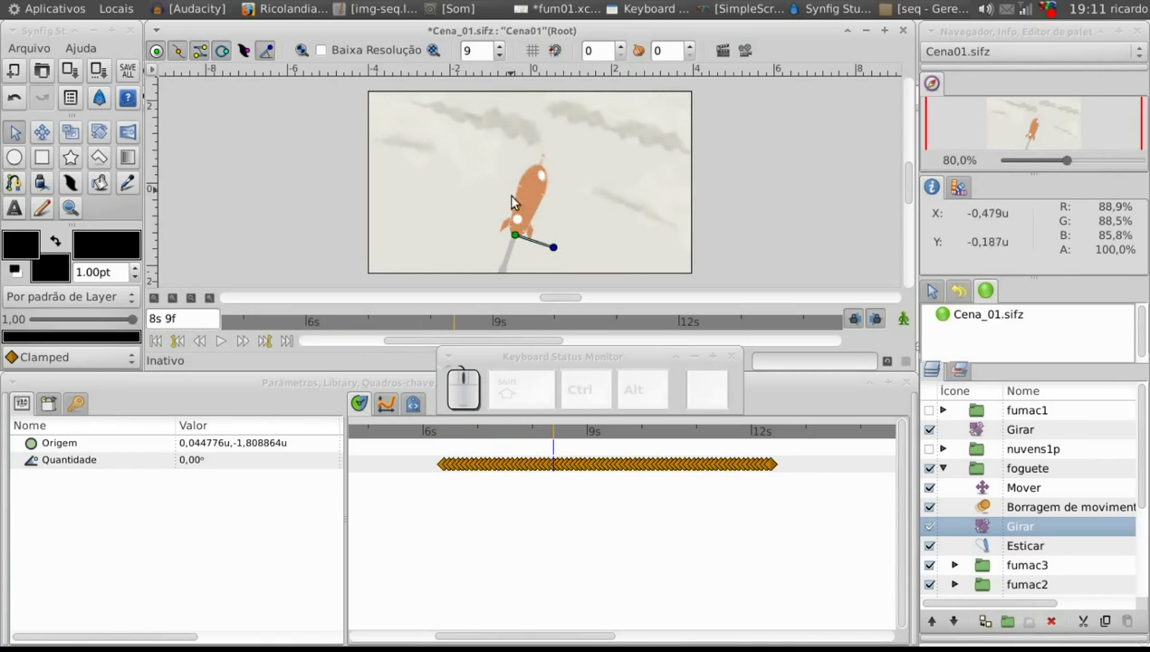
Toggle the Borragem de movimento layer off and on and lower preview quality to view the blurred rocket
click(999, 504)
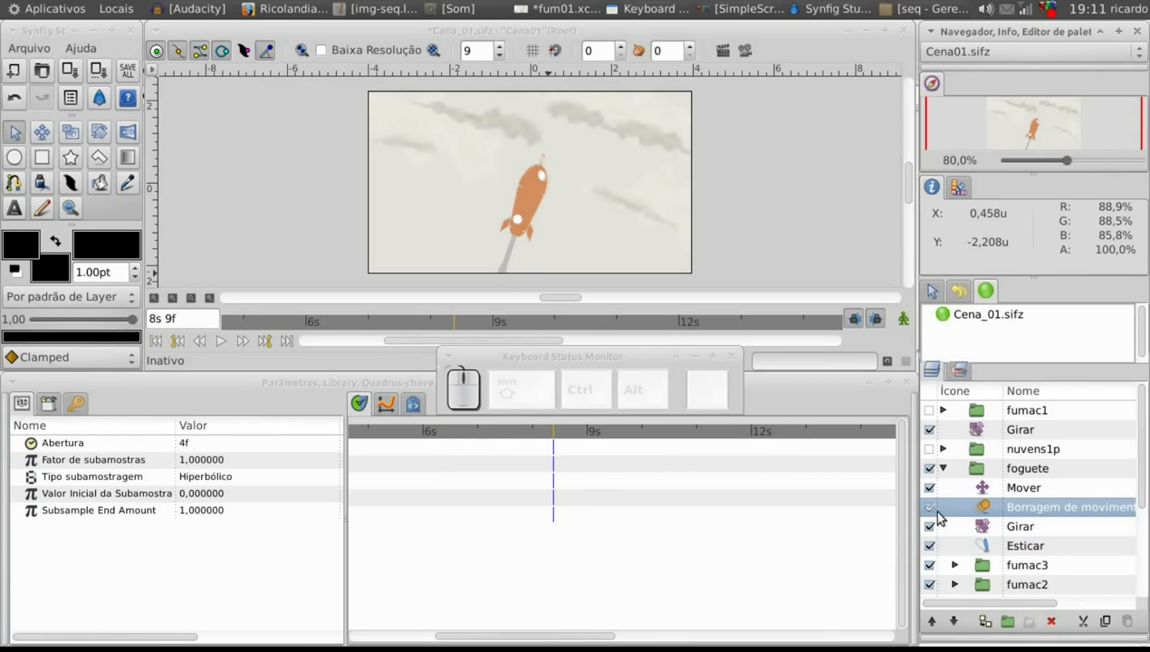
click(935, 511)
click(936, 508)
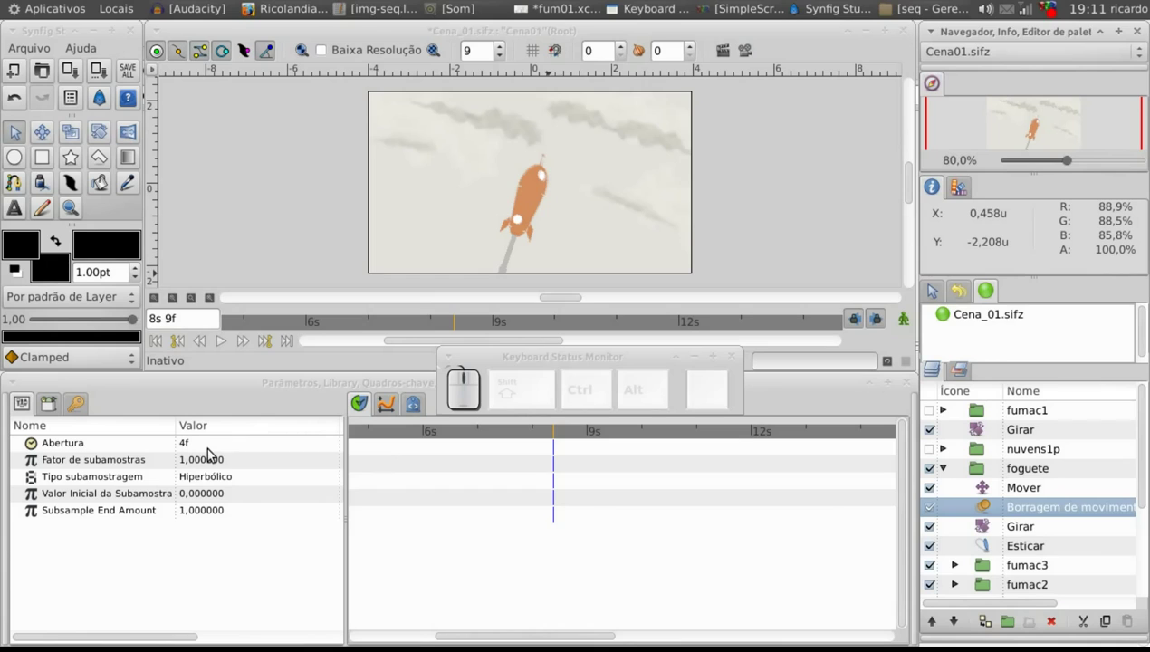
click(504, 58)
click(504, 58)
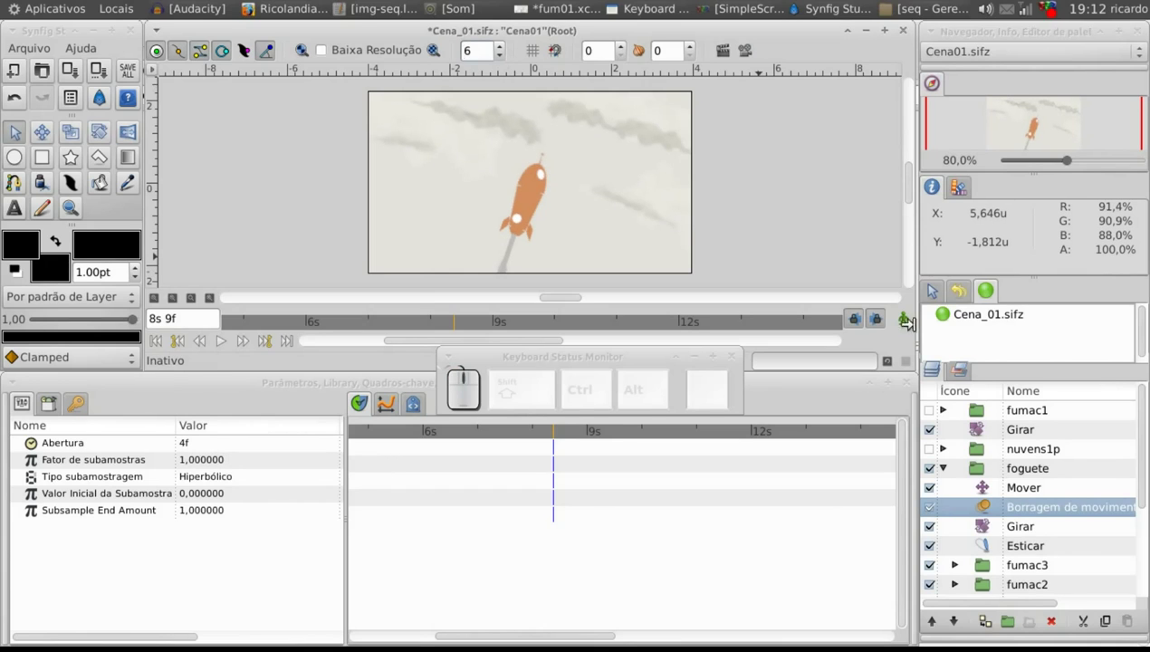
drag(564, 430, 587, 428)
click(587, 428)
click(587, 440)
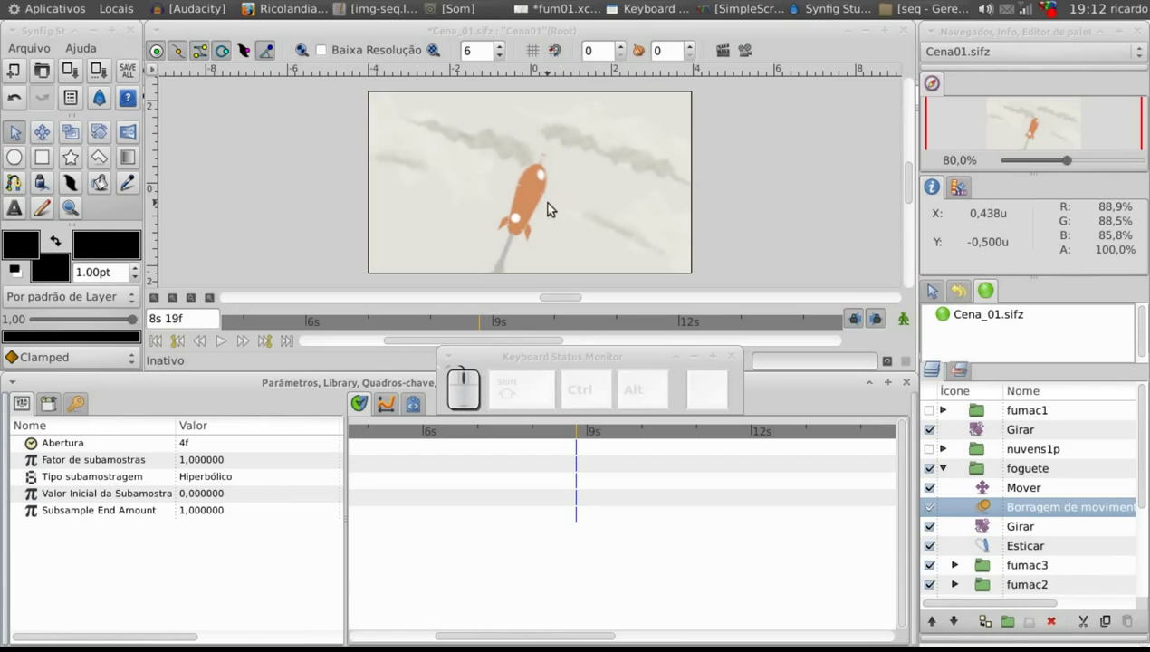
With low-resolution preview on, scrub to 6s 1f where the smoke forms and select fumac1
click(353, 54)
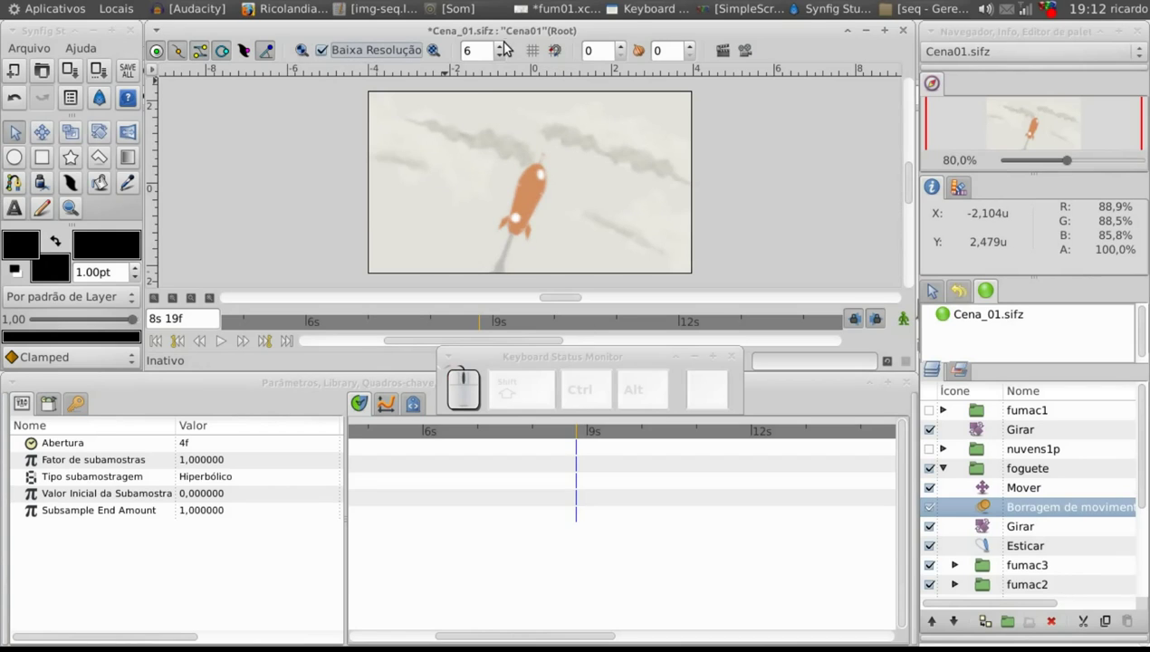
drag(503, 51, 504, 51)
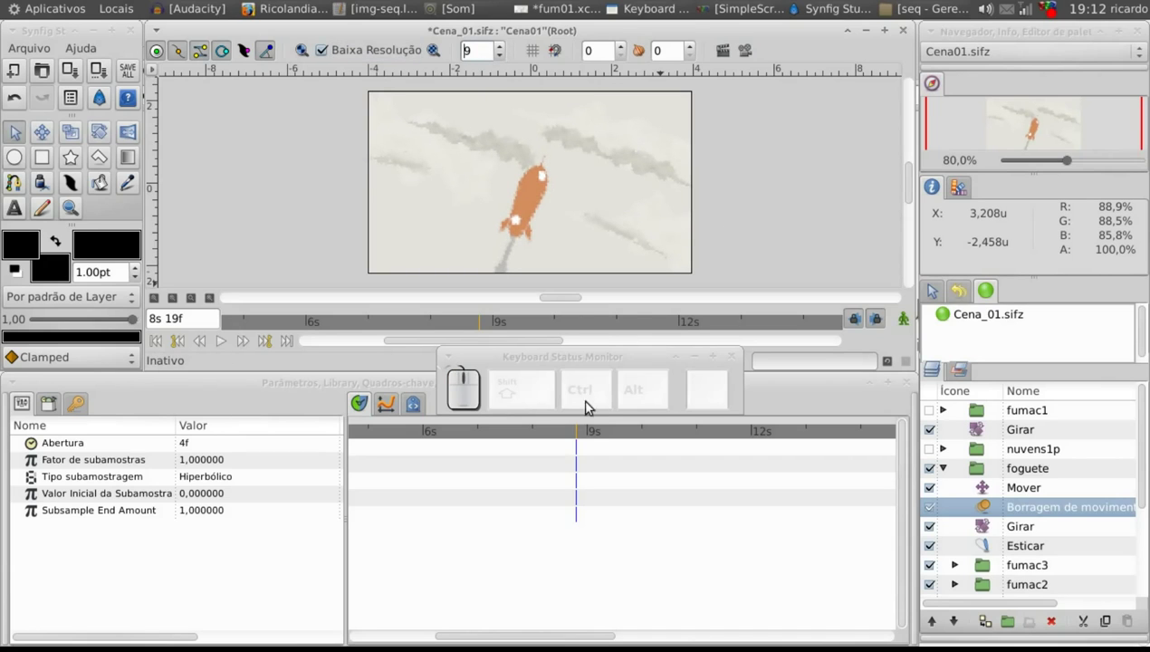
drag(586, 427, 633, 429)
drag(619, 438, 508, 74)
click(502, 50)
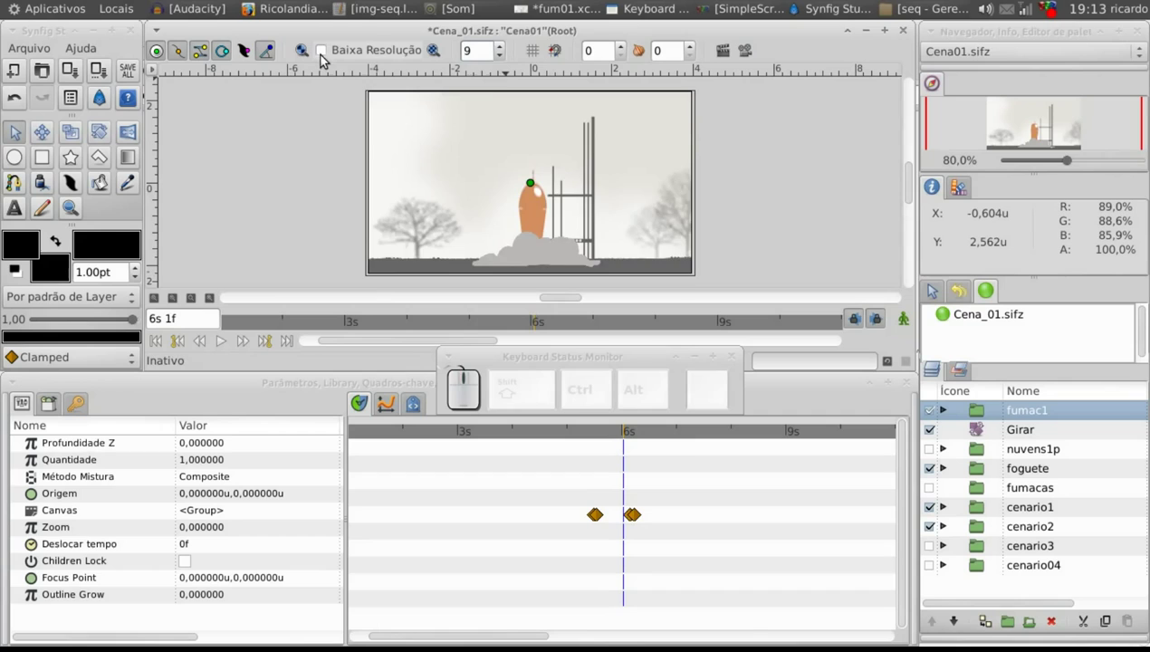
Return to 5s 12f before the smoke, with low resolution off and preview quality at 7
click(325, 58)
drag(611, 438, 527, 211)
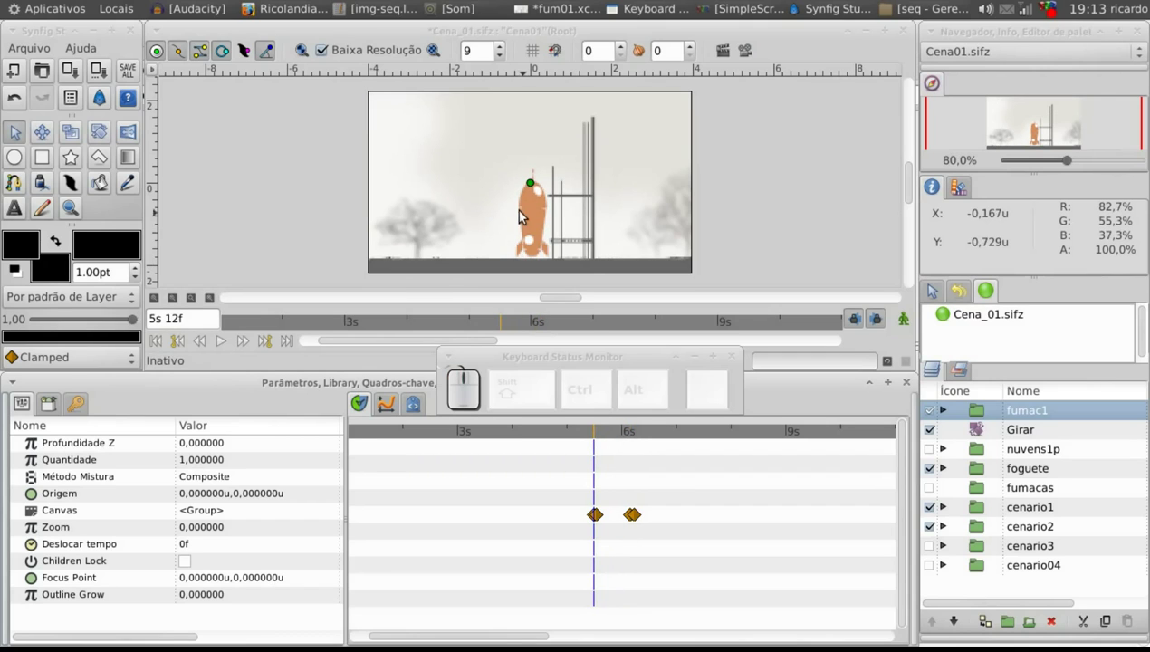
click(332, 55)
click(505, 64)
click(506, 59)
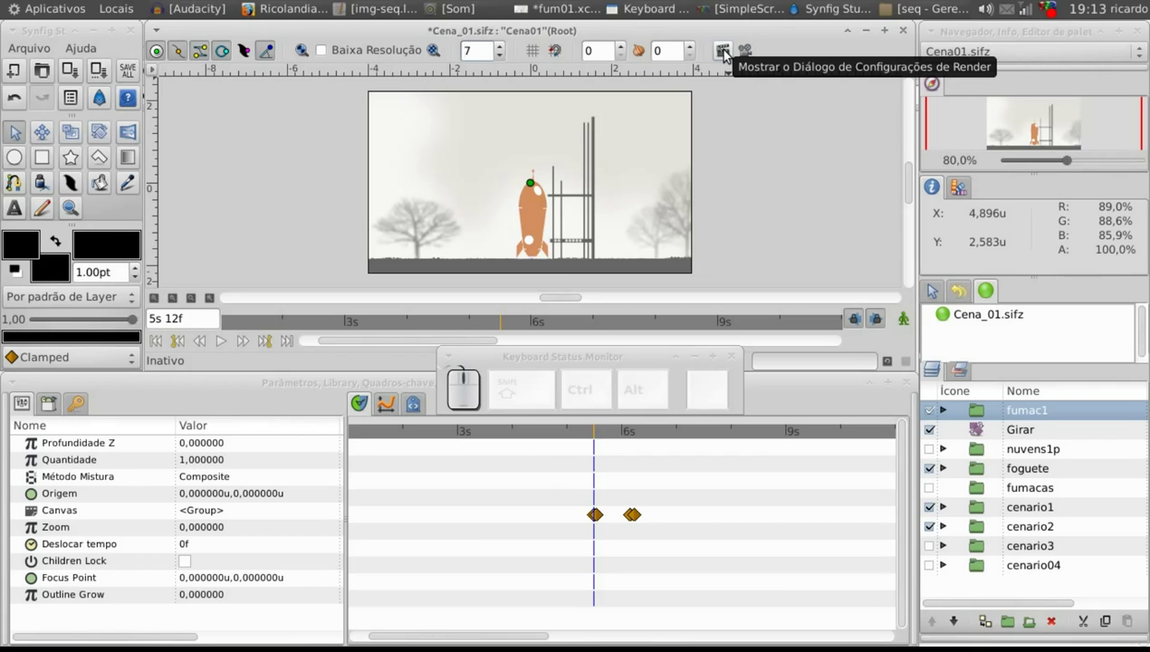
click(729, 53)
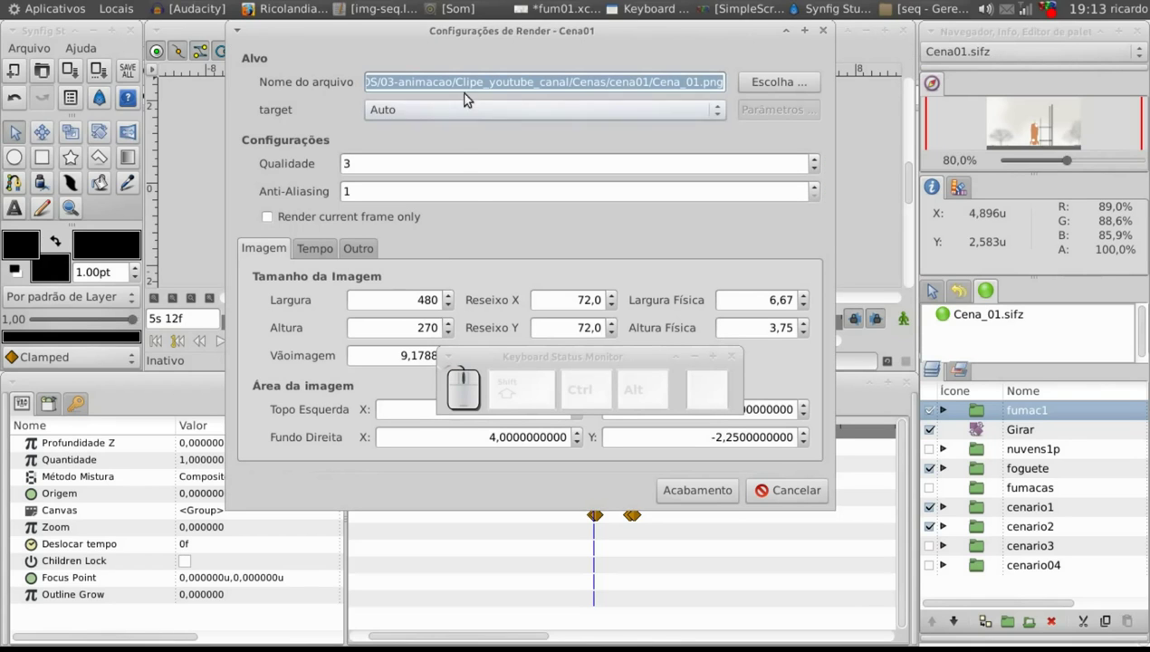
drag(451, 41, 360, 145)
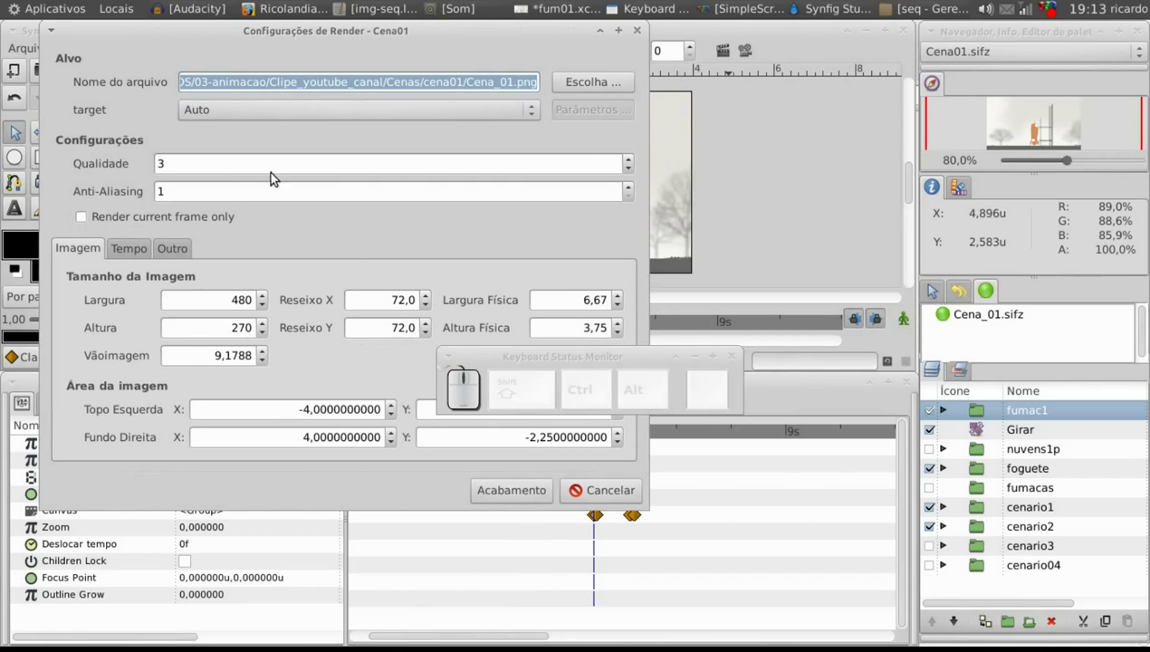
click(143, 258)
click(72, 249)
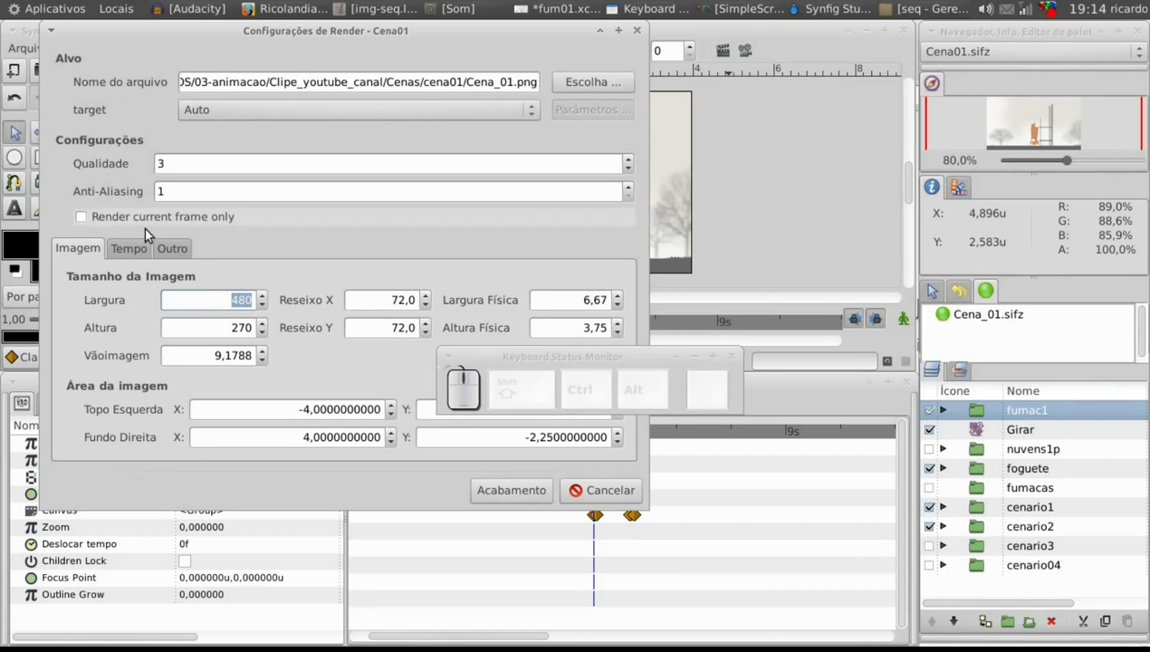
click(133, 248)
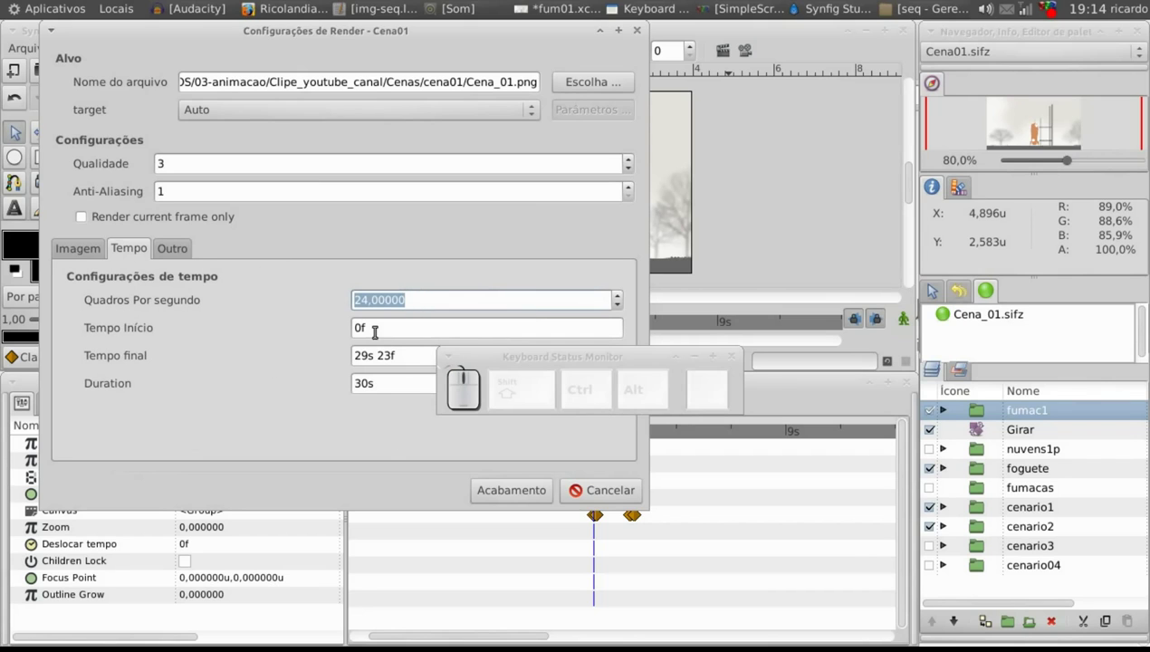
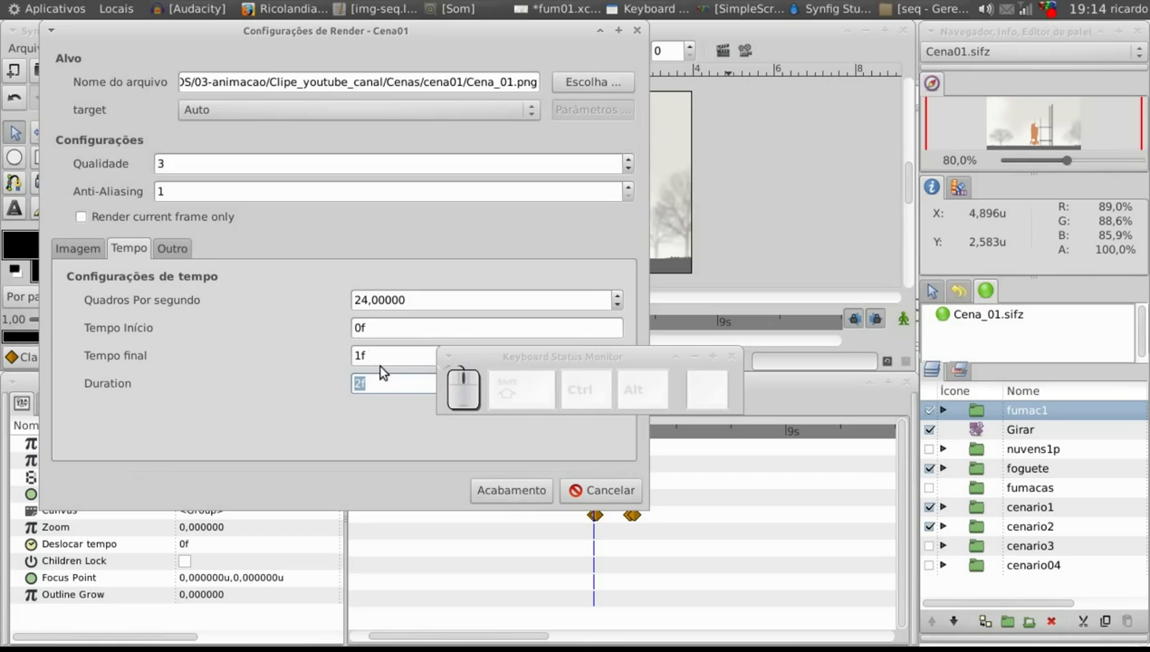
click(616, 491)
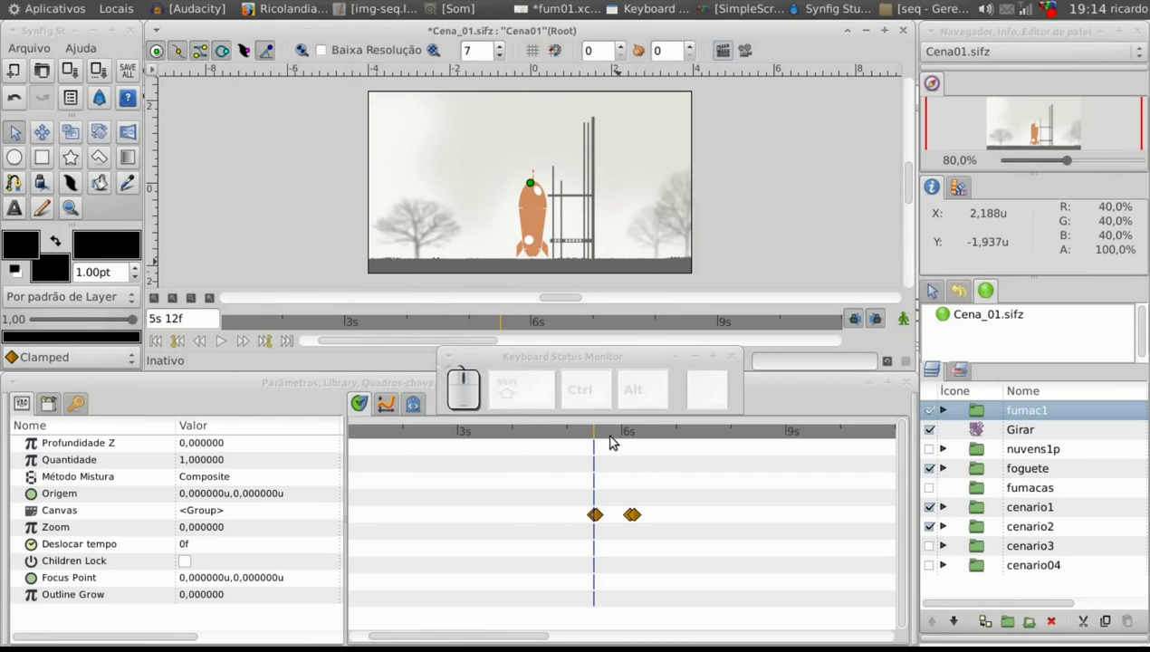
Advance to 5s 15f where the first smoke puff appears at the rocket's base
drag(606, 434, 665, 482)
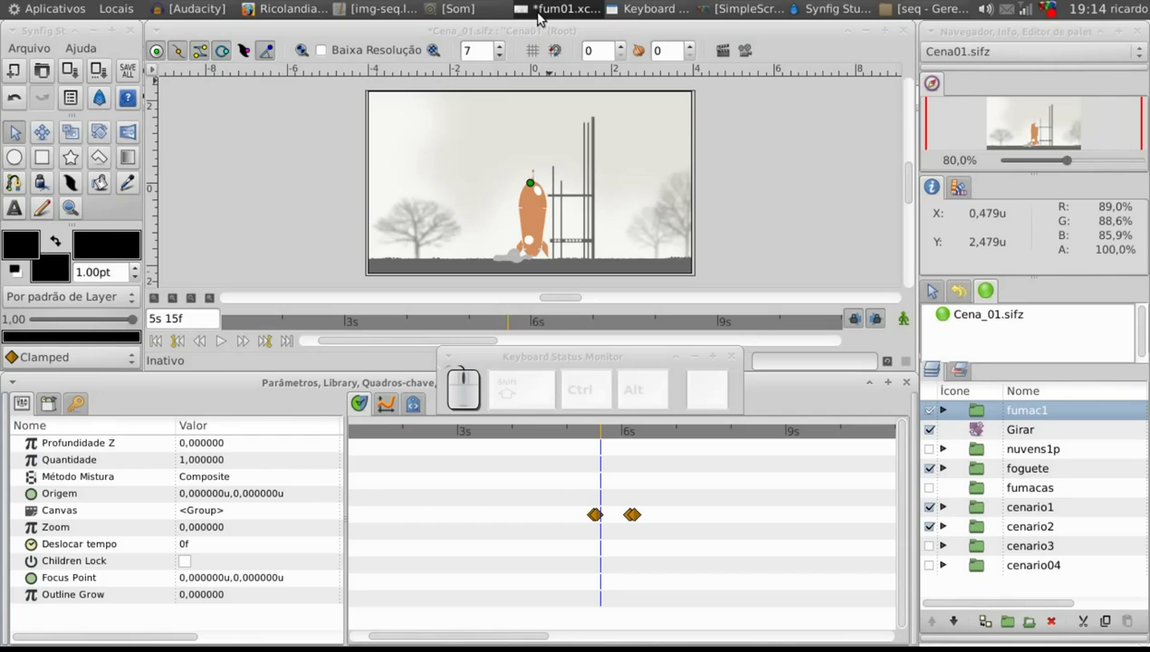
In GIMP's fum01.xcf, show smoke layer 01, then swap visibility to layer 02
click(545, 10)
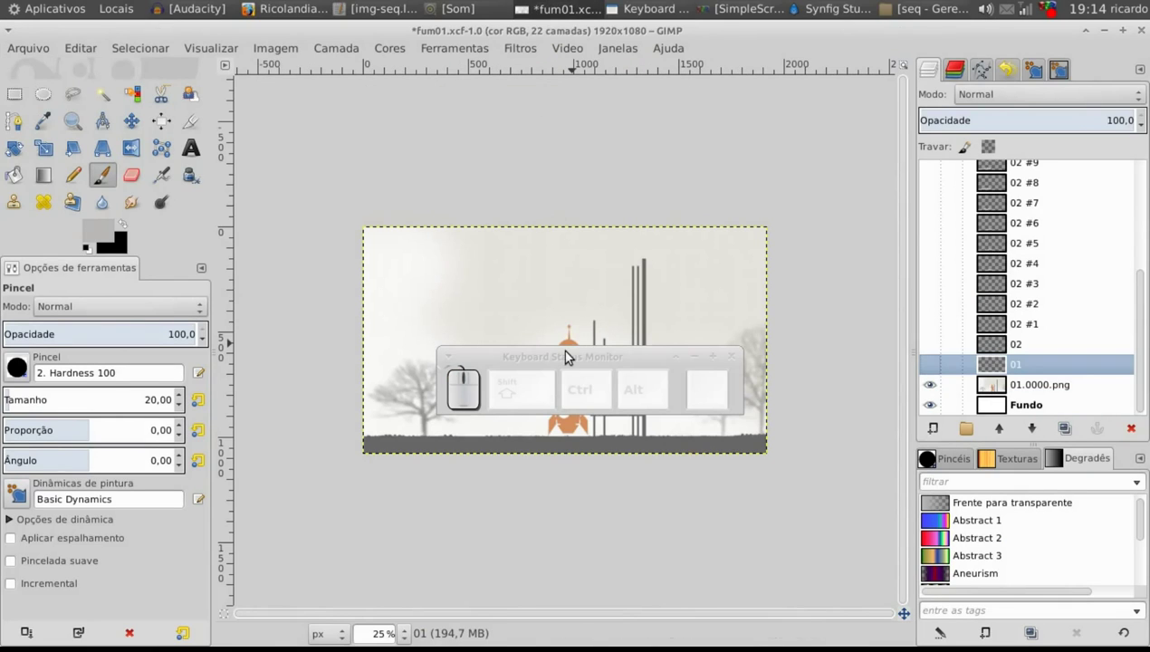
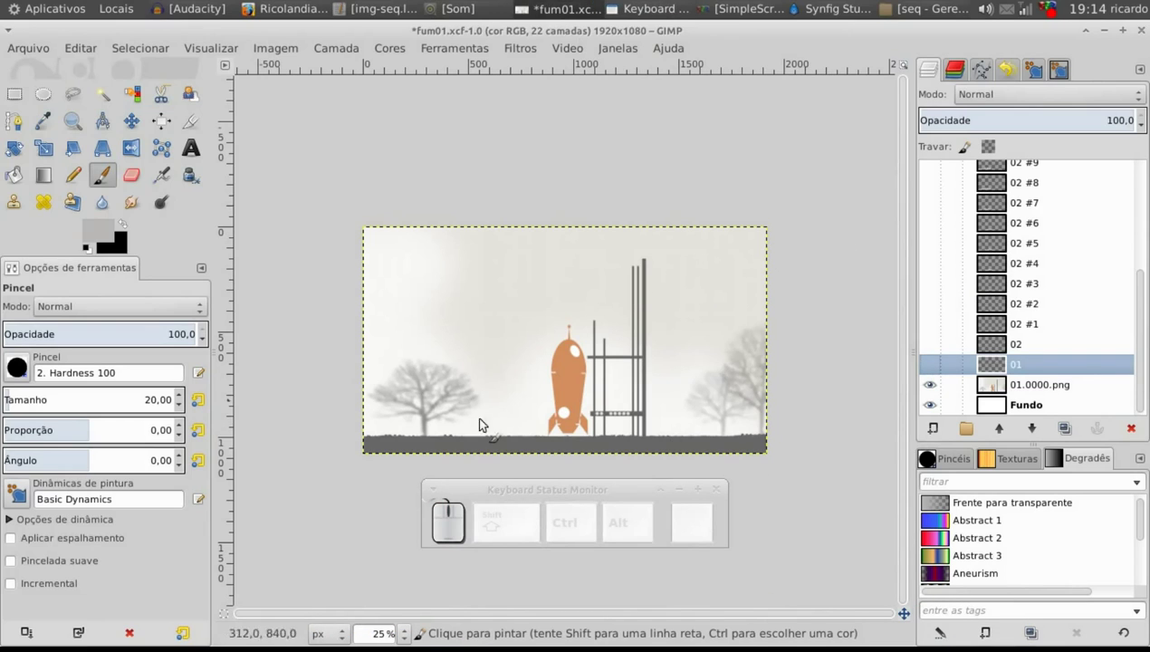
click(1020, 390)
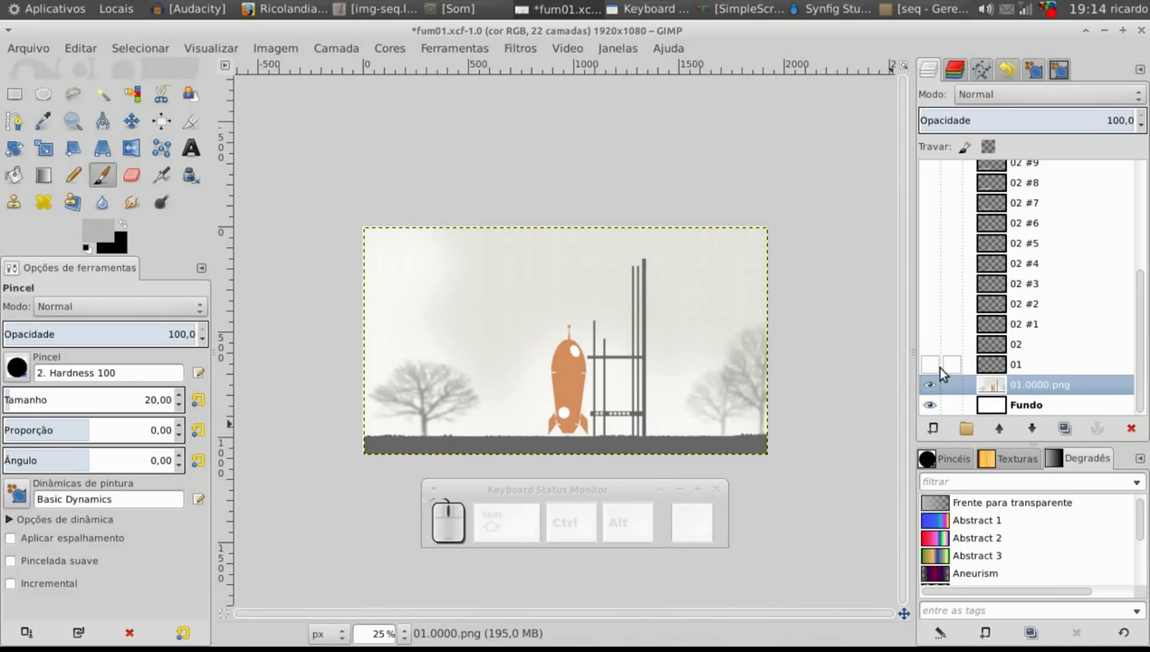
click(934, 377)
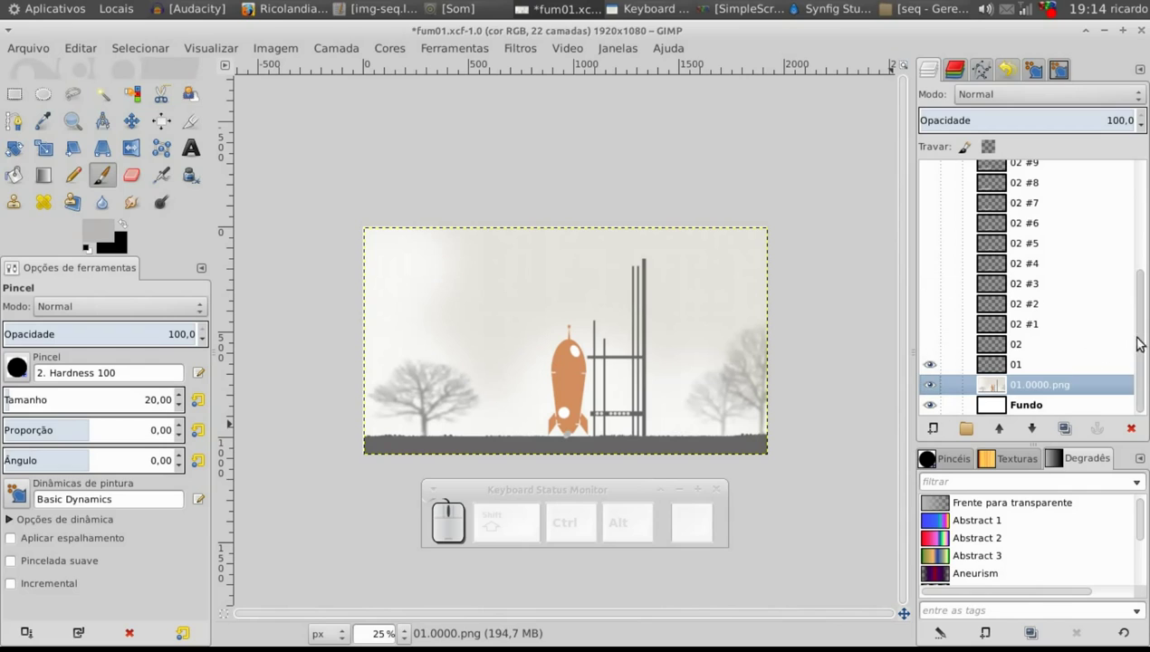
drag(1146, 336, 1031, 376)
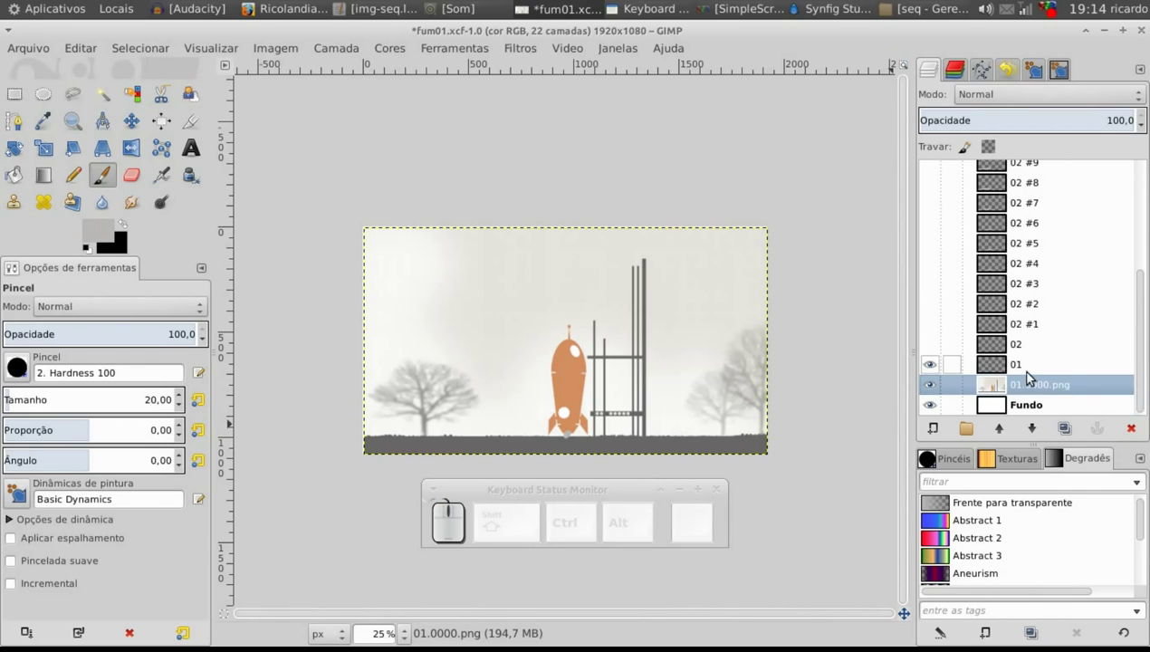
click(1030, 368)
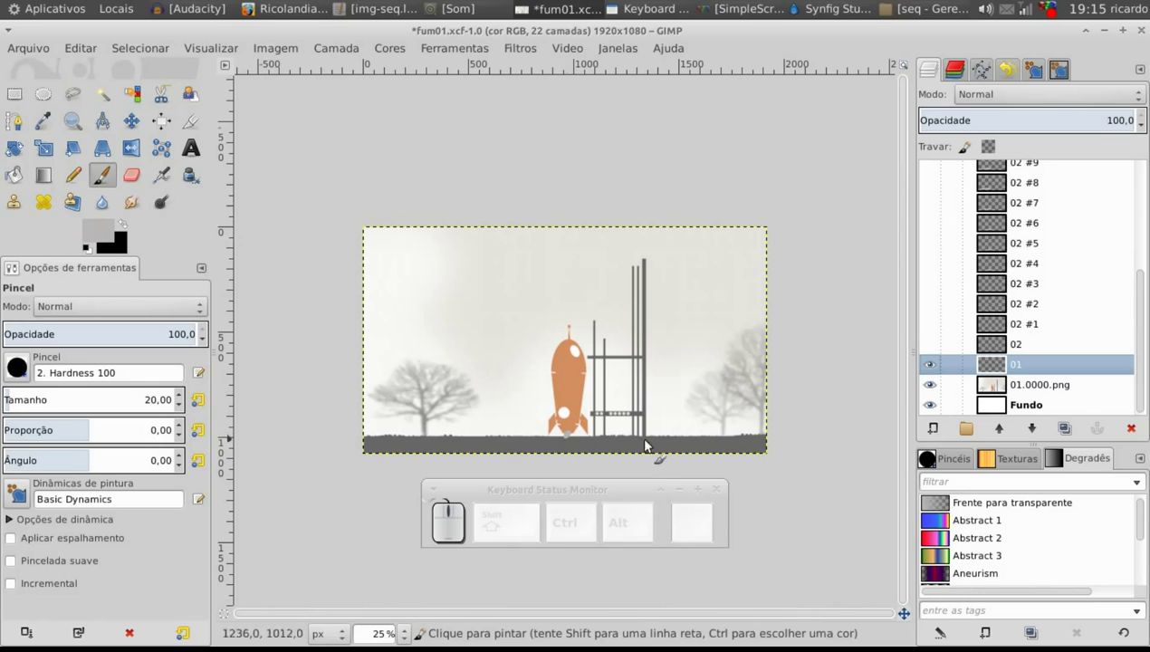
click(943, 350)
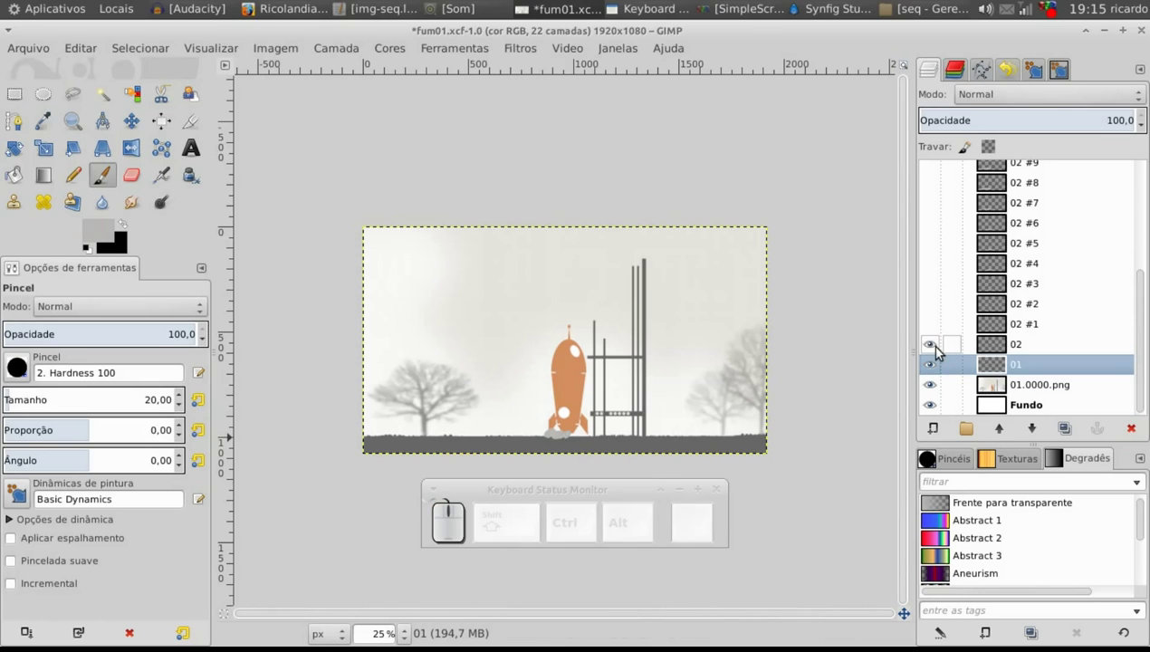
click(935, 372)
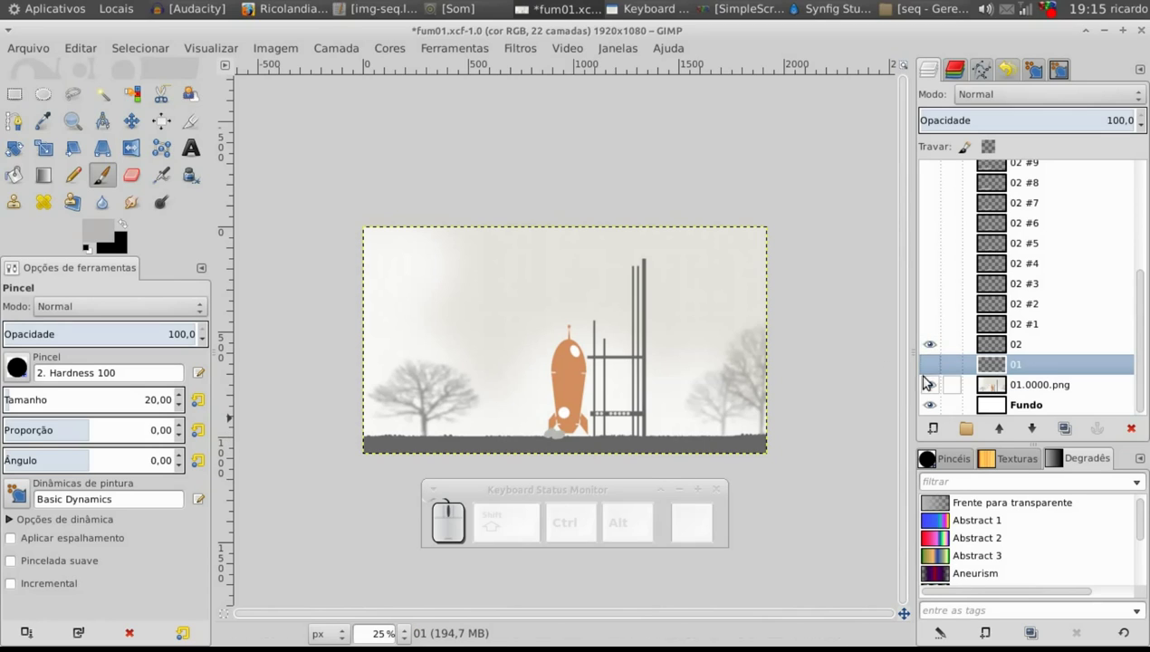
Flip through the 02 #1–#3 smoke copies, then leave layers 01 and 02 visible with 02 selected
click(938, 333)
click(939, 365)
click(939, 345)
click(940, 365)
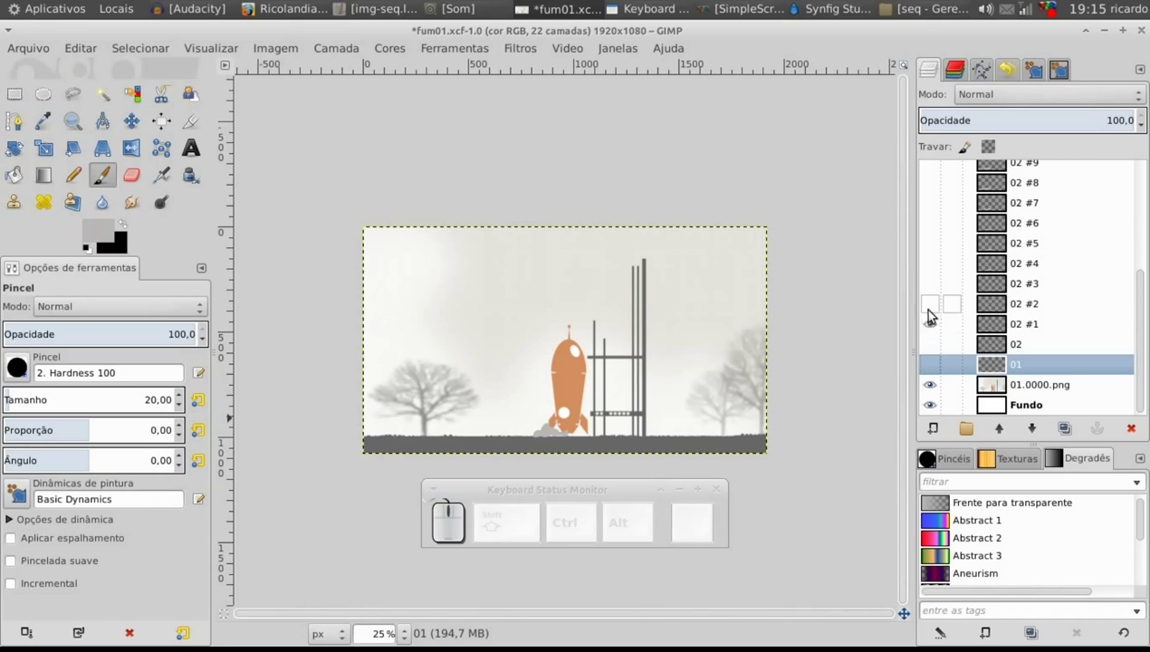
drag(939, 323, 943, 291)
click(941, 291)
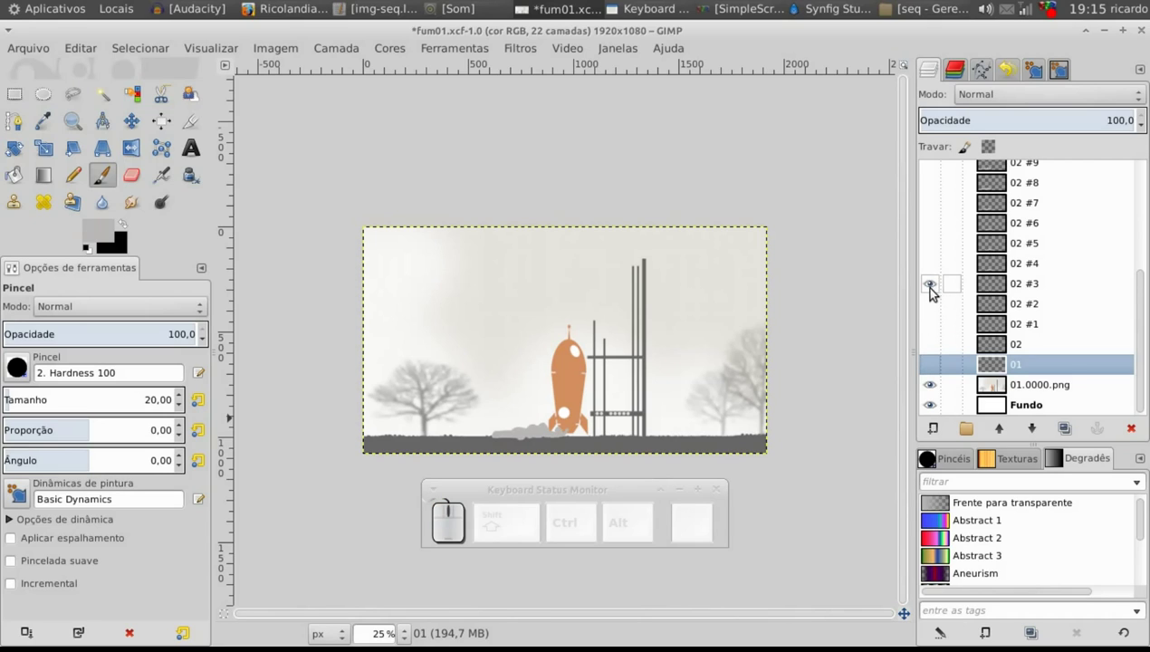
drag(936, 290, 937, 364)
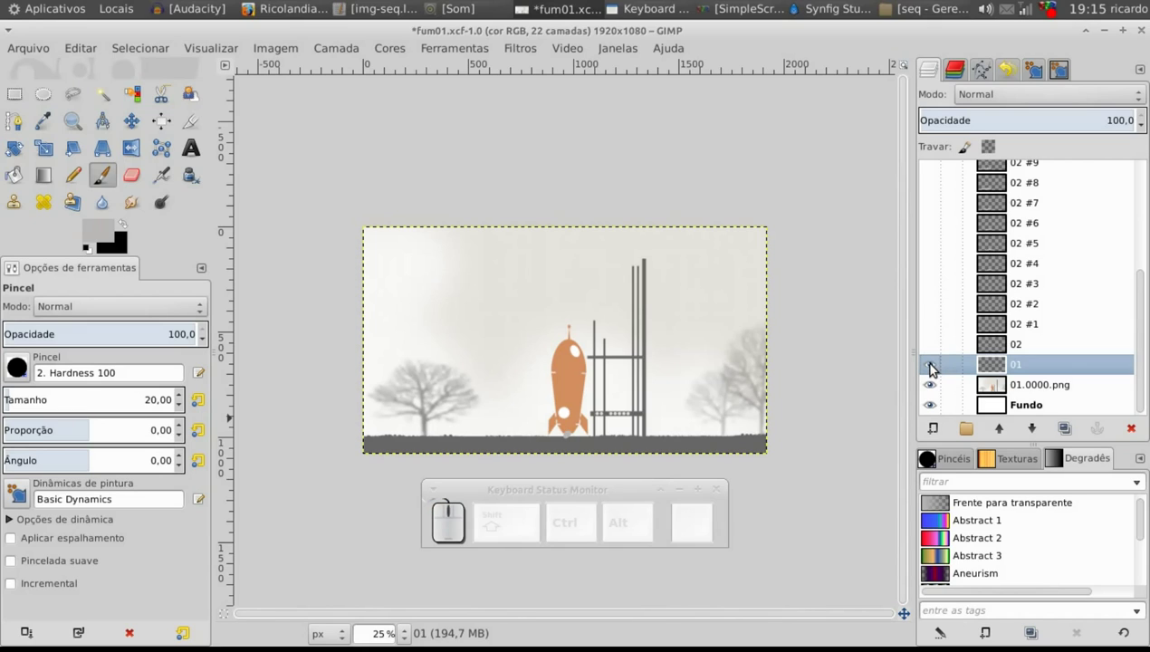
click(935, 350)
click(1030, 348)
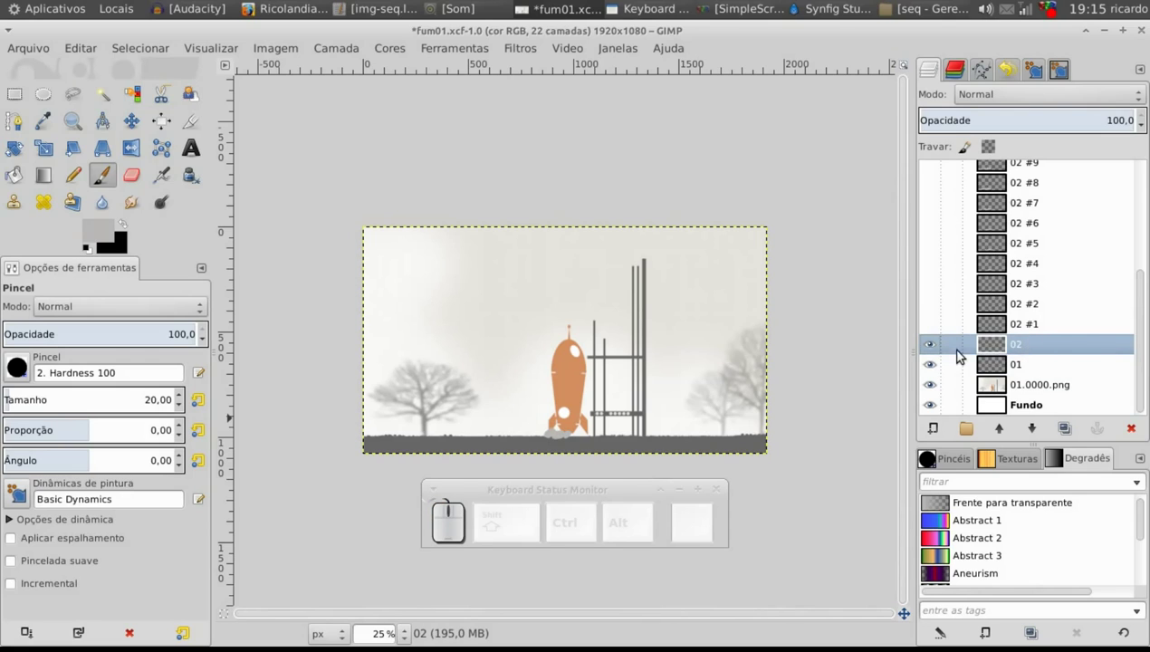
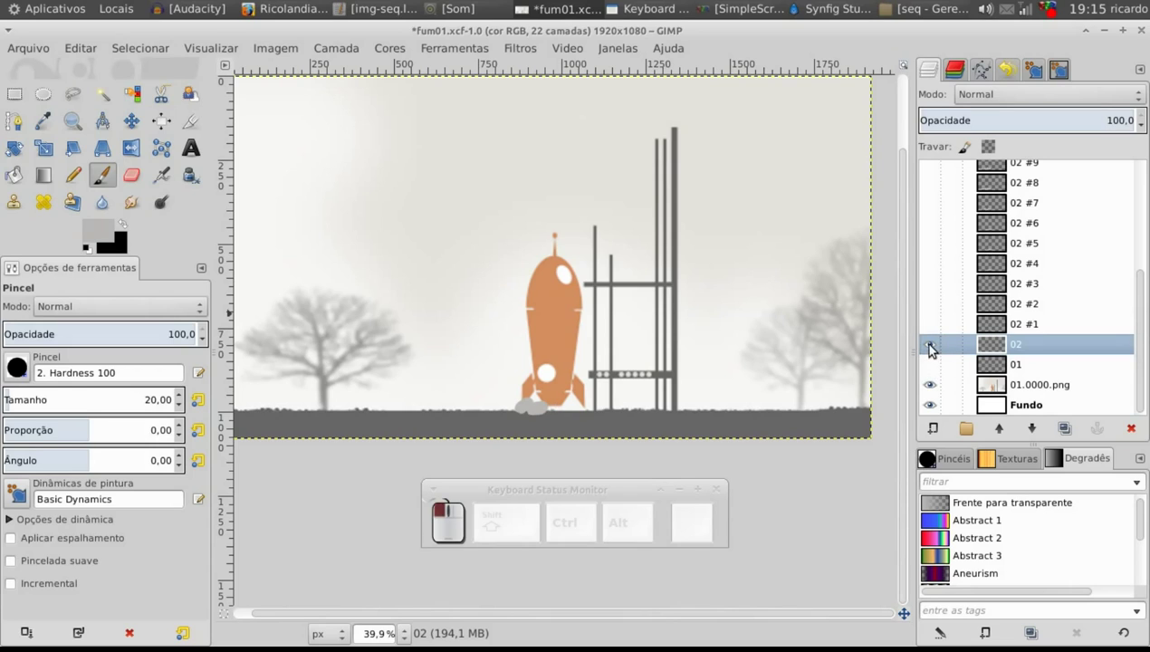
Lower layer 02 #1 opacity to 50.8, sketch a smoke stroke above the rocket and undo it
drag(936, 326, 1116, 137)
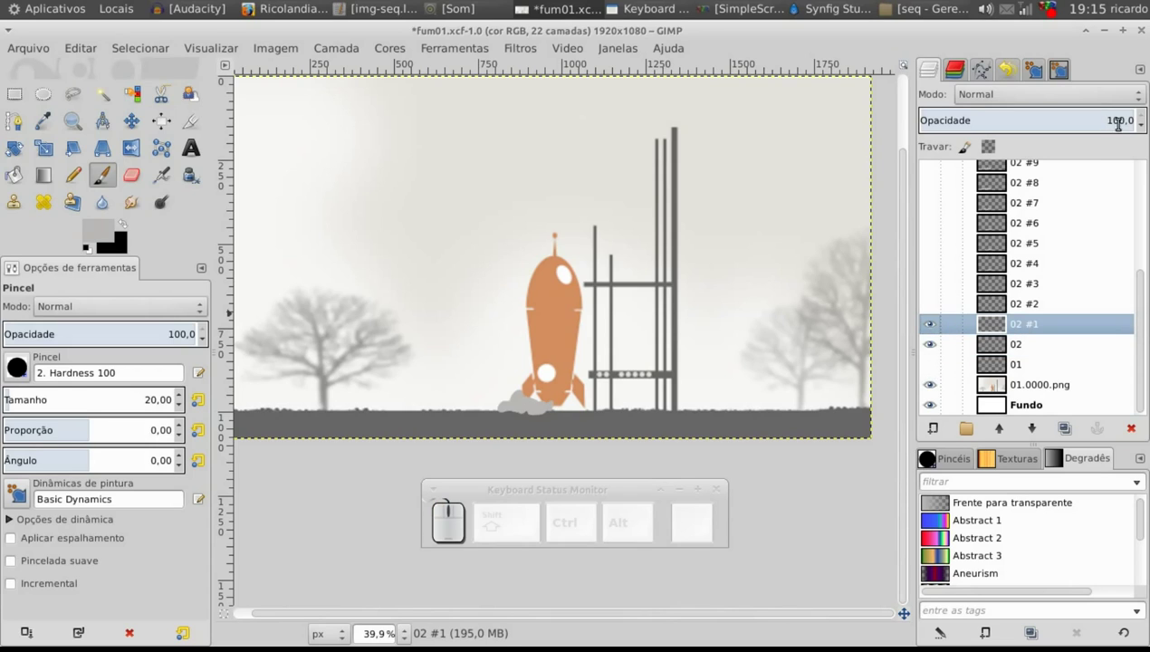
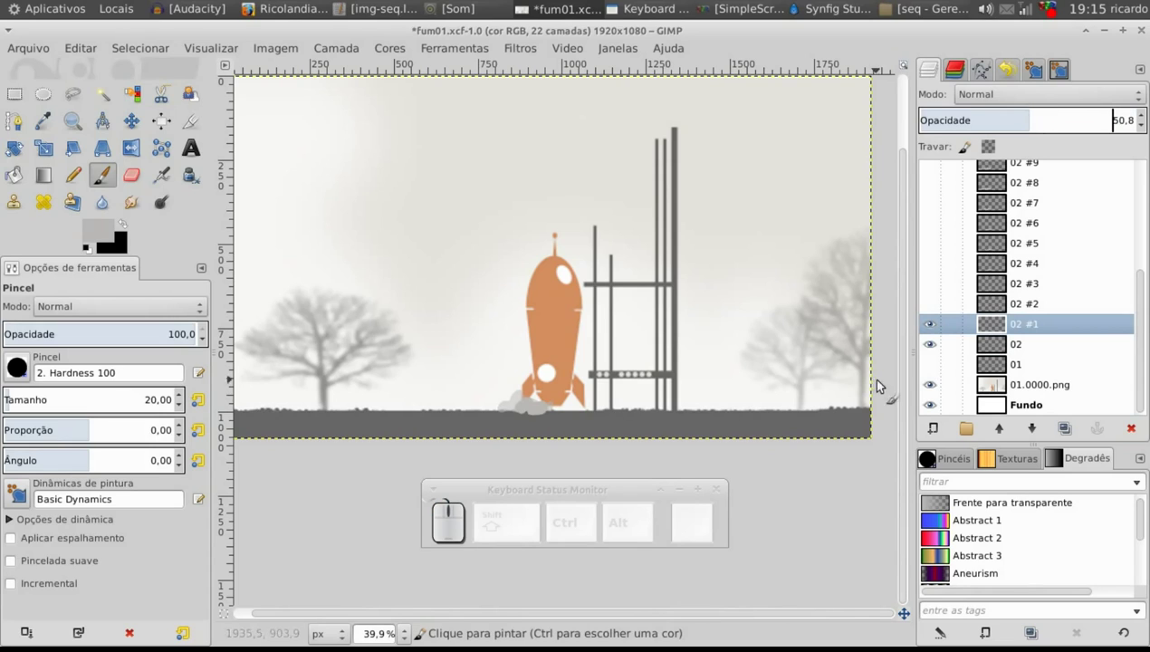
click(934, 327)
click(934, 327)
drag(560, 360, 672, 322)
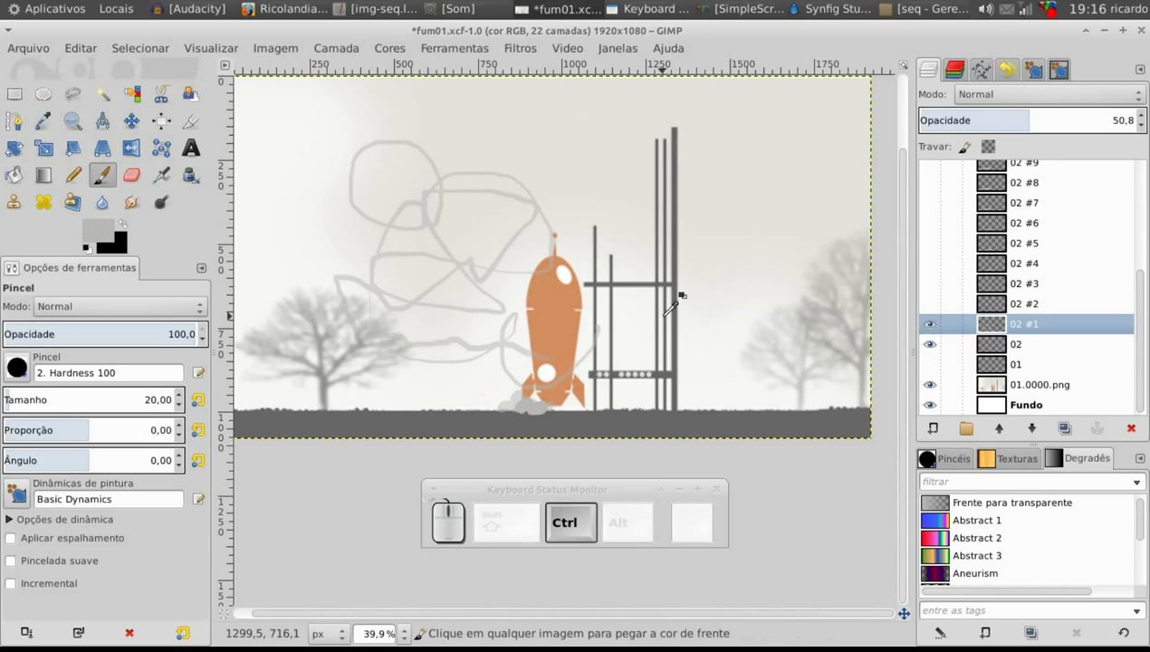
key(ctrl+z)
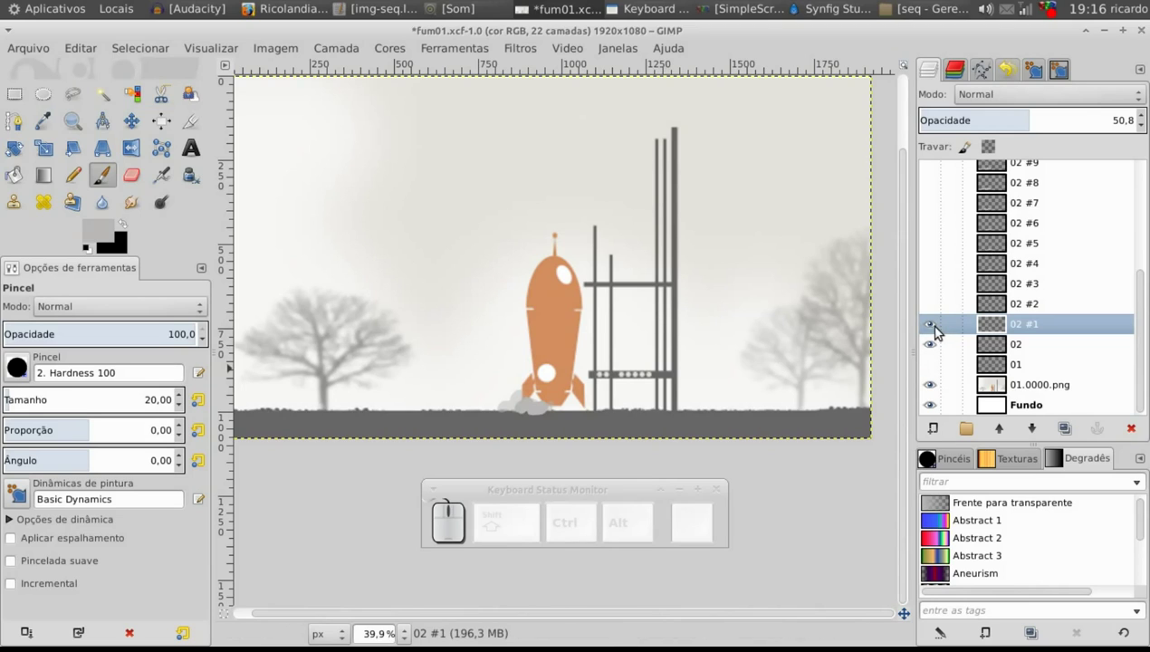
Step through the smoke frame layers one at a time up to 02 #8 visible alone
click(940, 328)
click(935, 312)
click(938, 329)
click(941, 286)
click(939, 294)
click(938, 311)
click(935, 272)
drag(935, 247, 933, 241)
click(933, 233)
click(934, 256)
drag(1147, 291, 940, 380)
click(934, 378)
click(938, 388)
drag(939, 357, 935, 374)
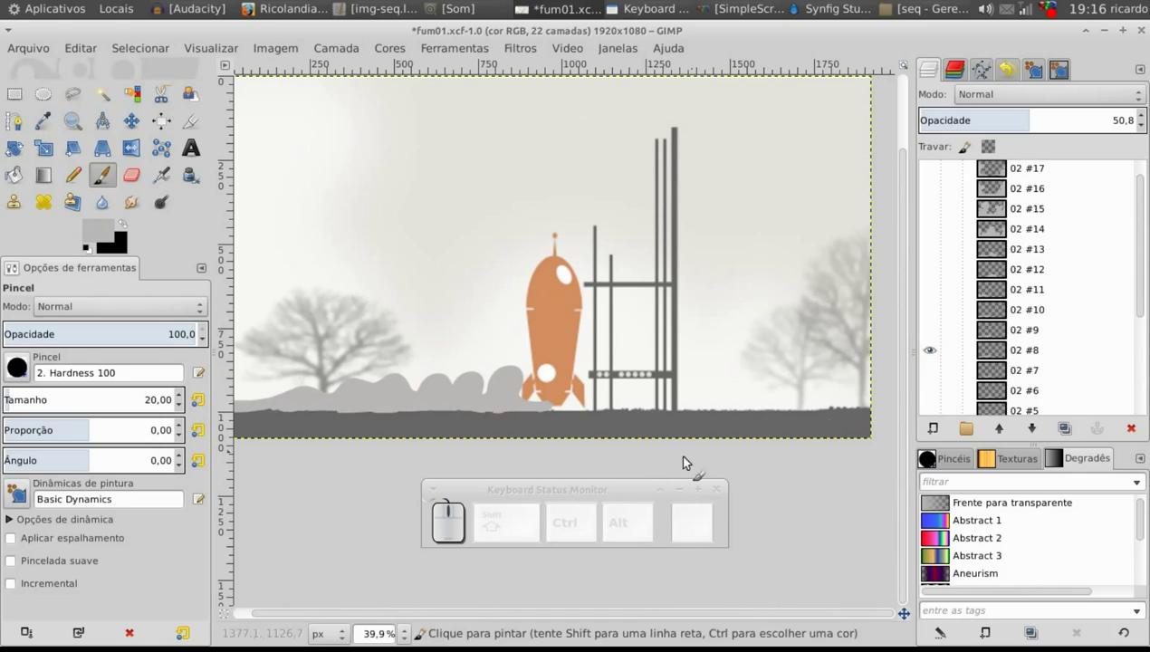
Continue stepping through smoke frames 02 #9 to 02 #17, one visible at a time
drag(935, 334, 935, 352)
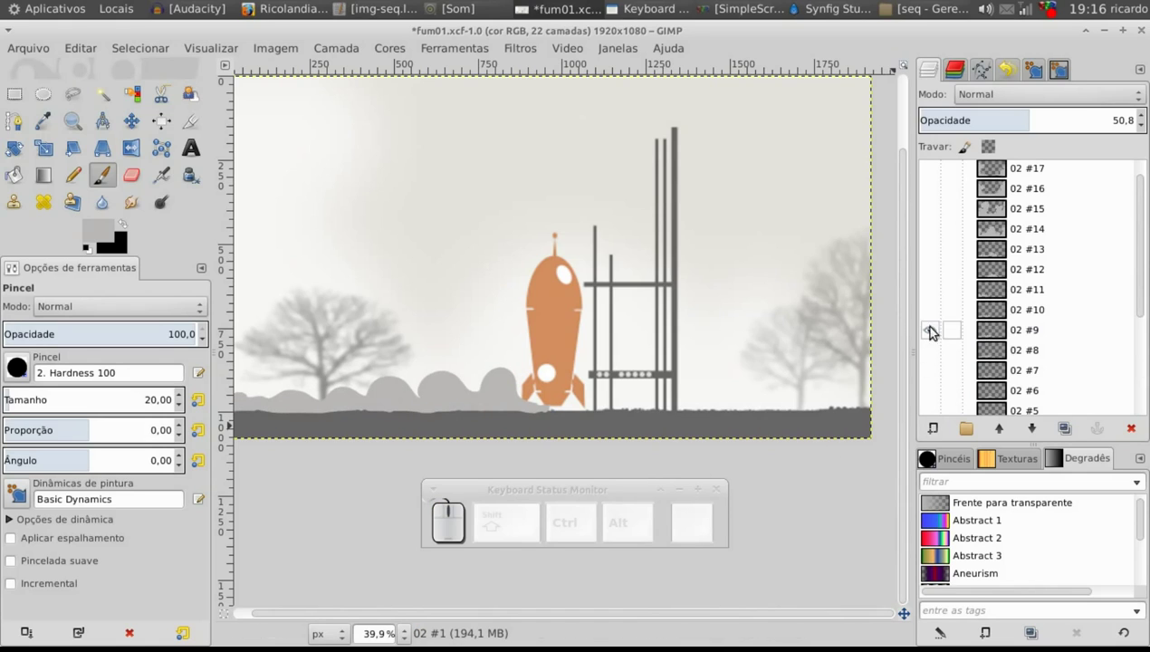
drag(933, 317, 934, 340)
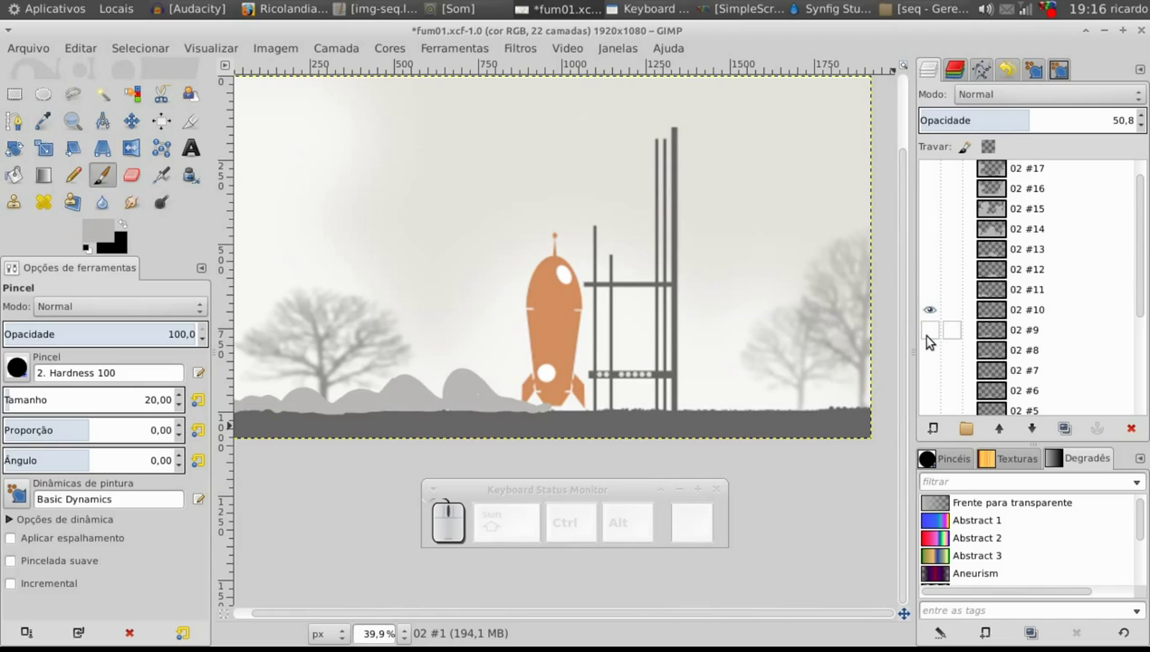
click(933, 297)
click(943, 310)
drag(941, 288, 937, 282)
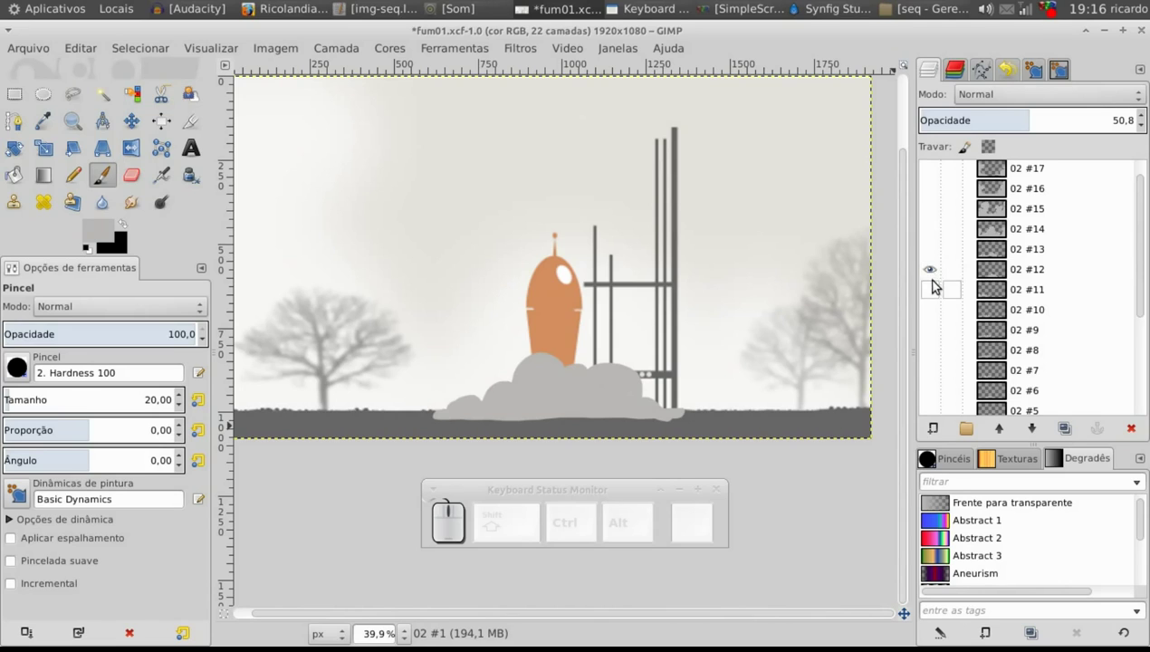
drag(934, 256, 933, 272)
drag(936, 238, 941, 249)
click(1147, 248)
drag(933, 238, 932, 250)
drag(939, 211, 939, 211)
click(936, 200)
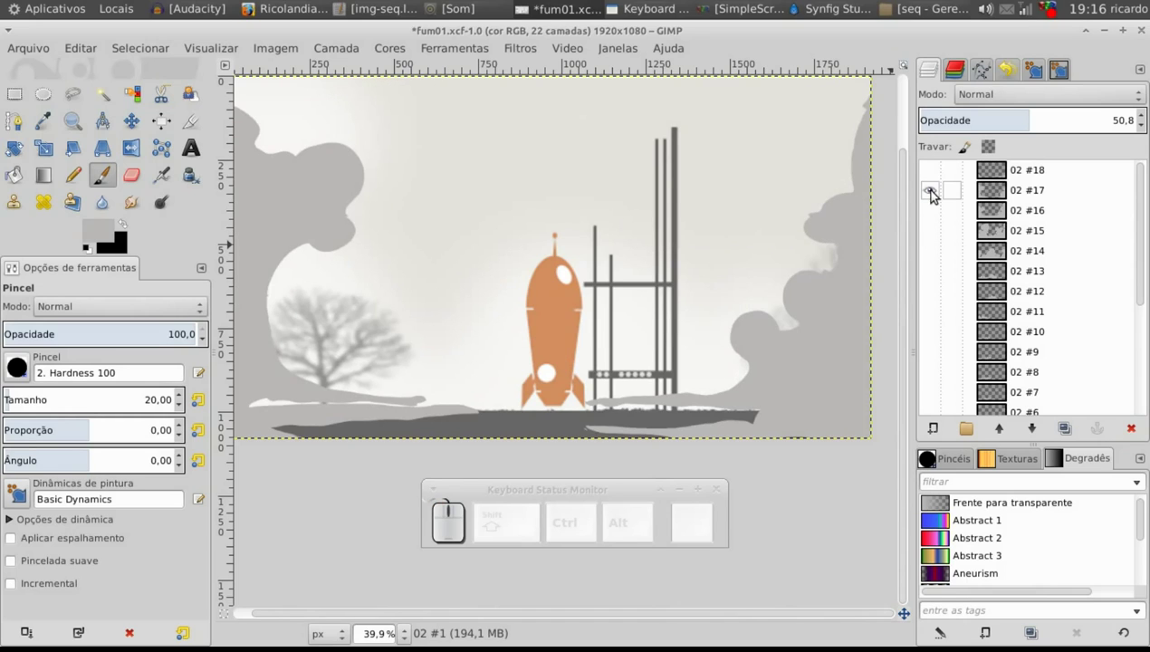
Hide the last smoke copies again, leaving layer 01 over the scene, and select 02 #1
click(936, 195)
click(936, 172)
click(1145, 237)
click(938, 366)
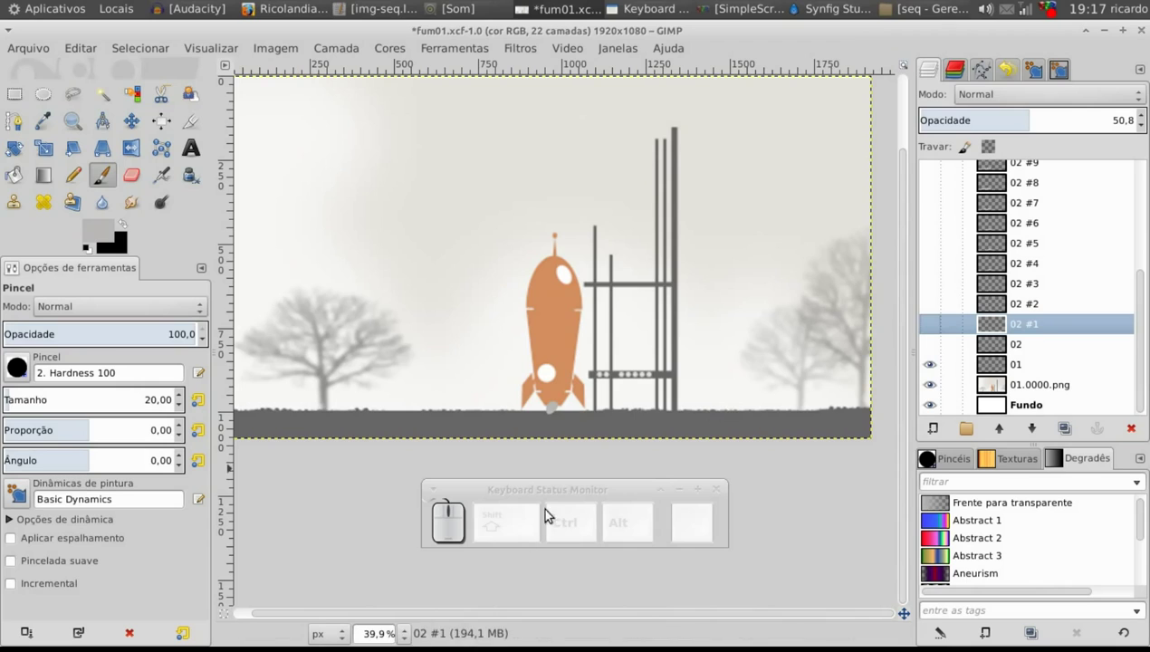
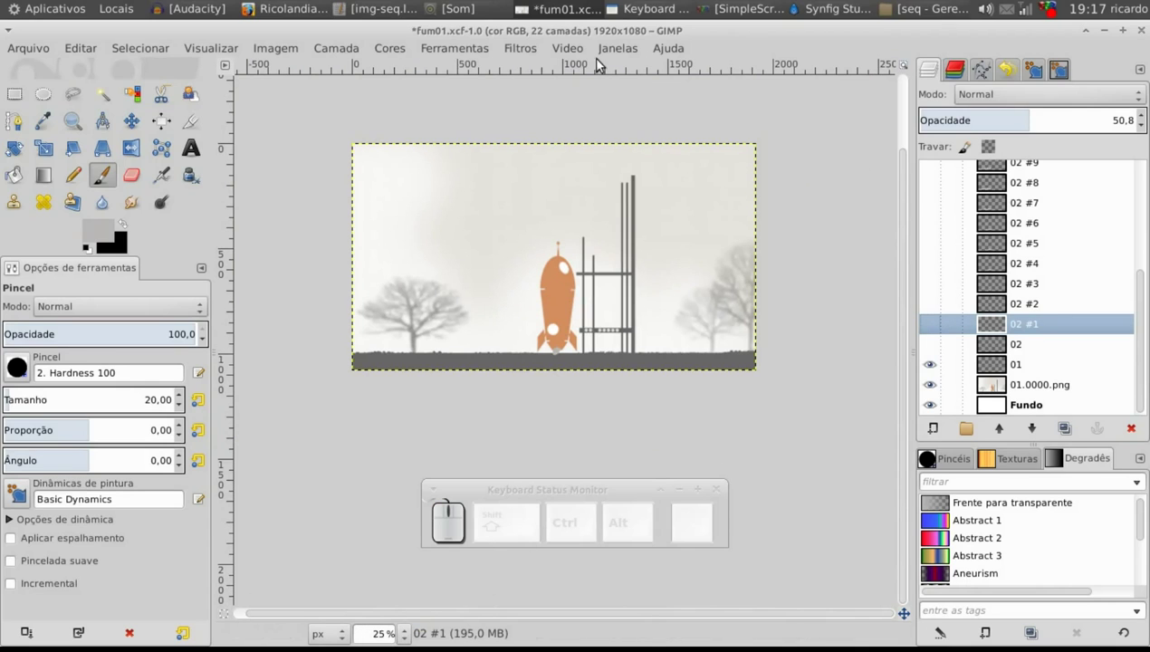
Play the smoke layers with Filters > Animation > Playback, stop and close the preview
click(539, 57)
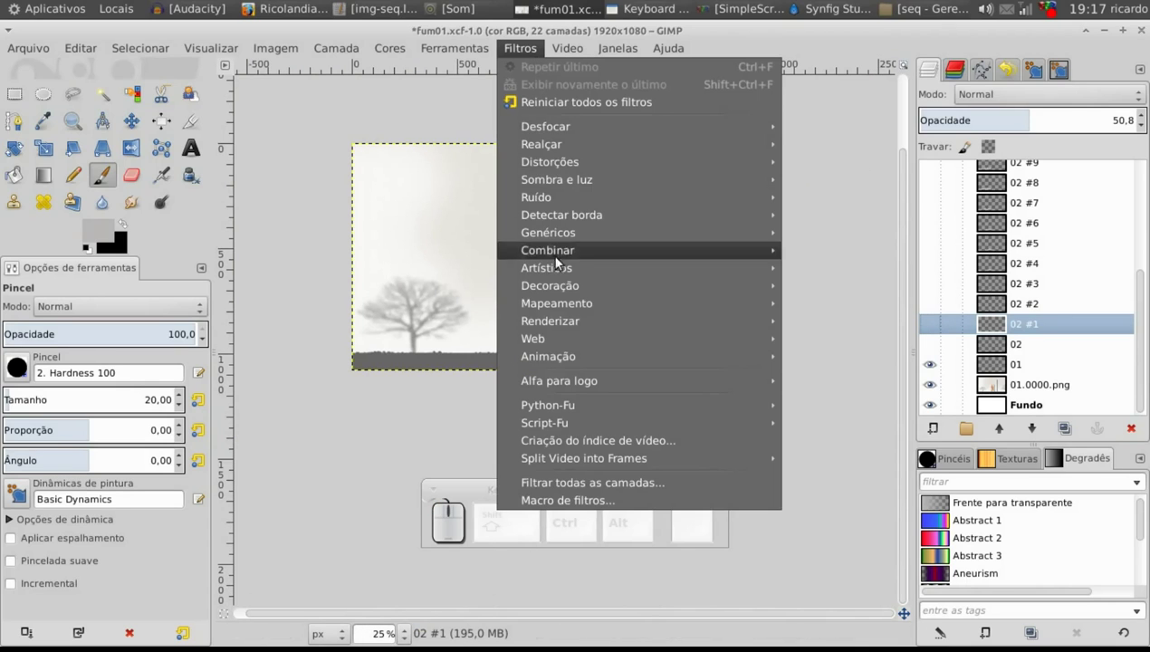
click(852, 522)
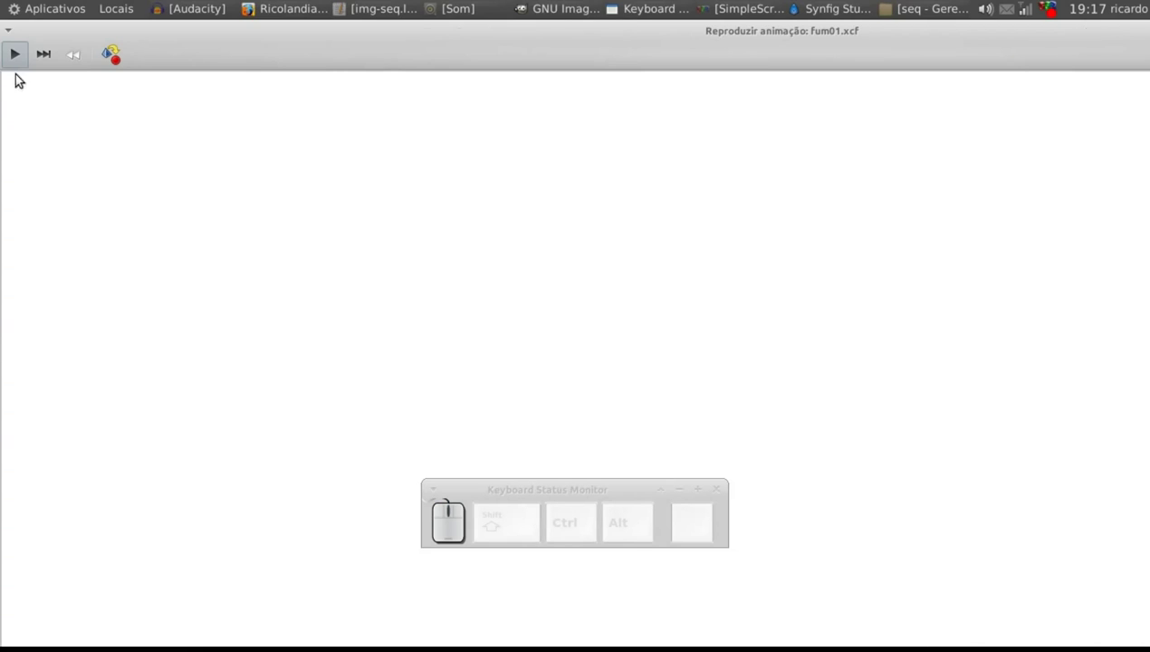
click(25, 59)
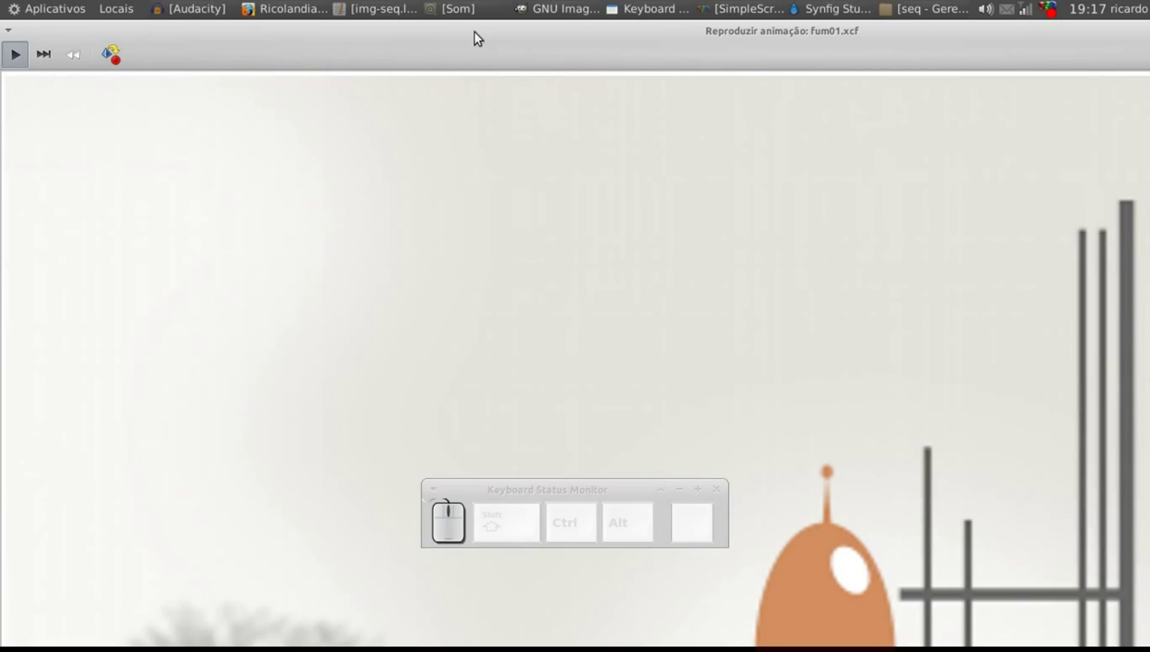
click(13, 36)
click(82, 263)
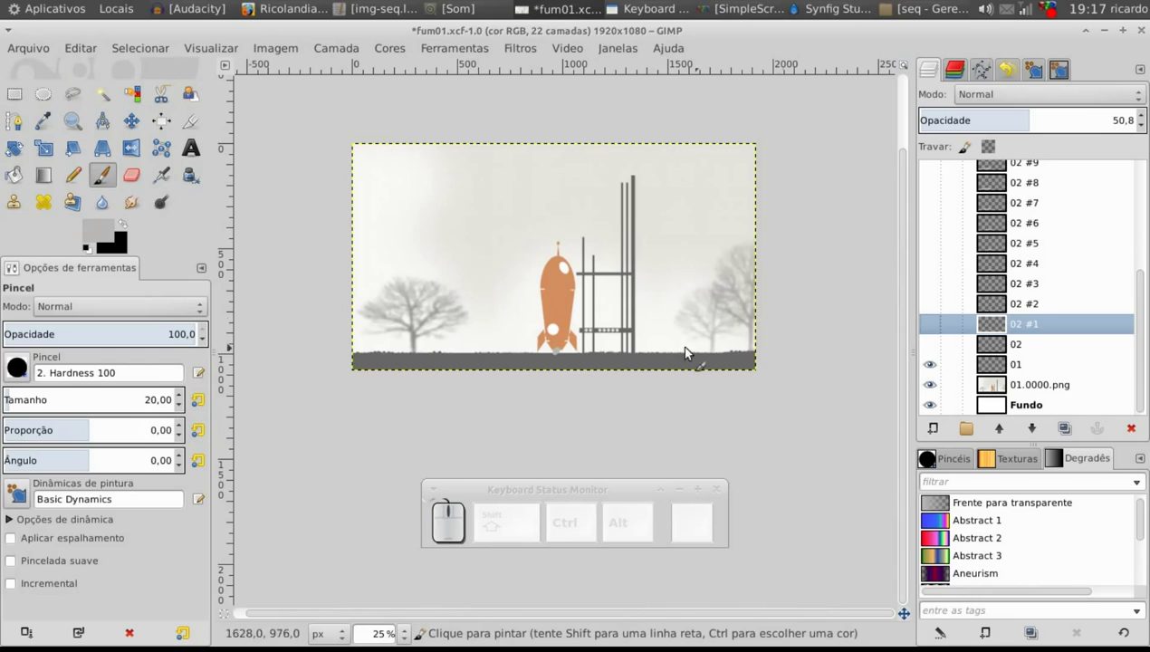
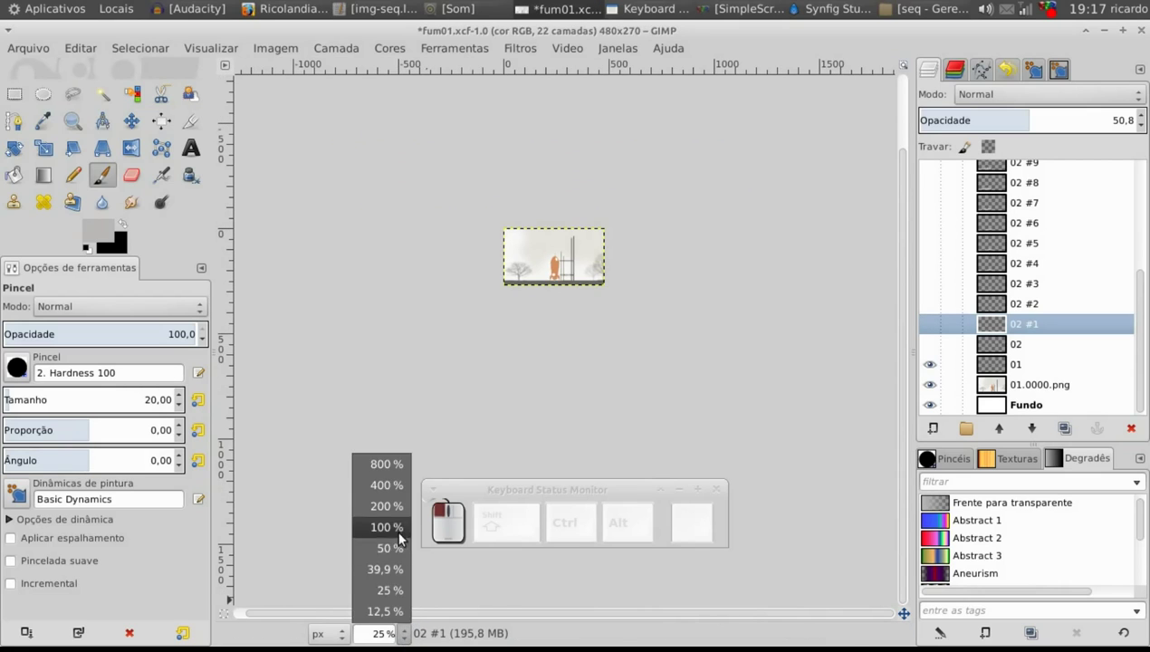
Play back the animation again after scaling the image to 480×270, then stop it
click(522, 52)
click(806, 538)
click(394, 209)
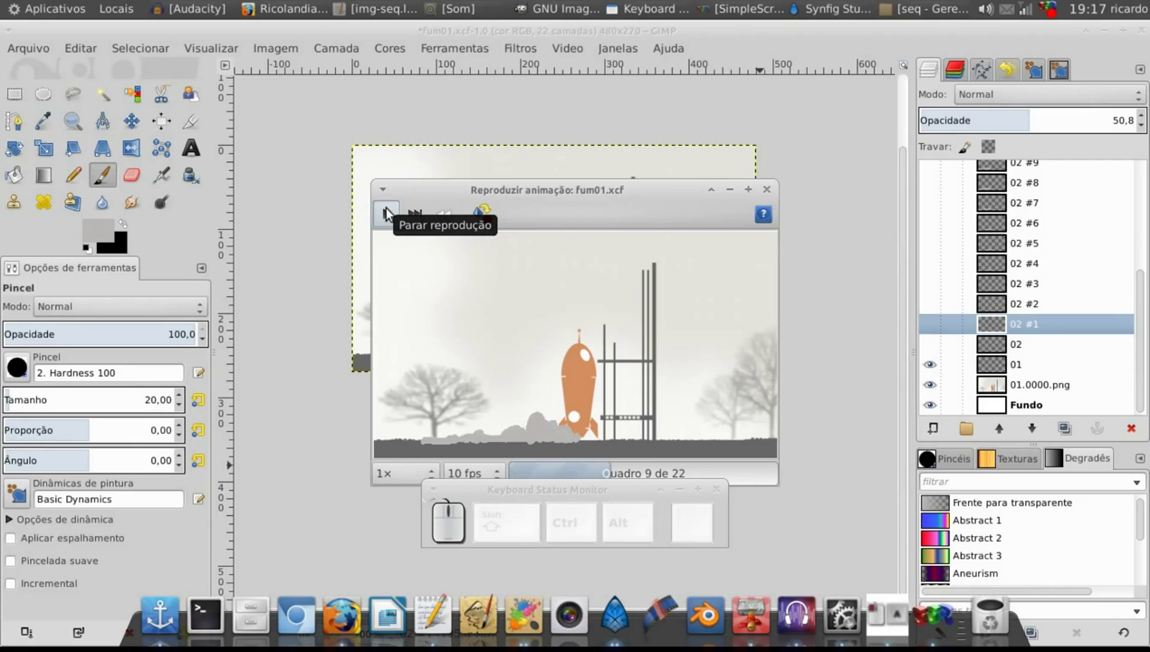
click(393, 214)
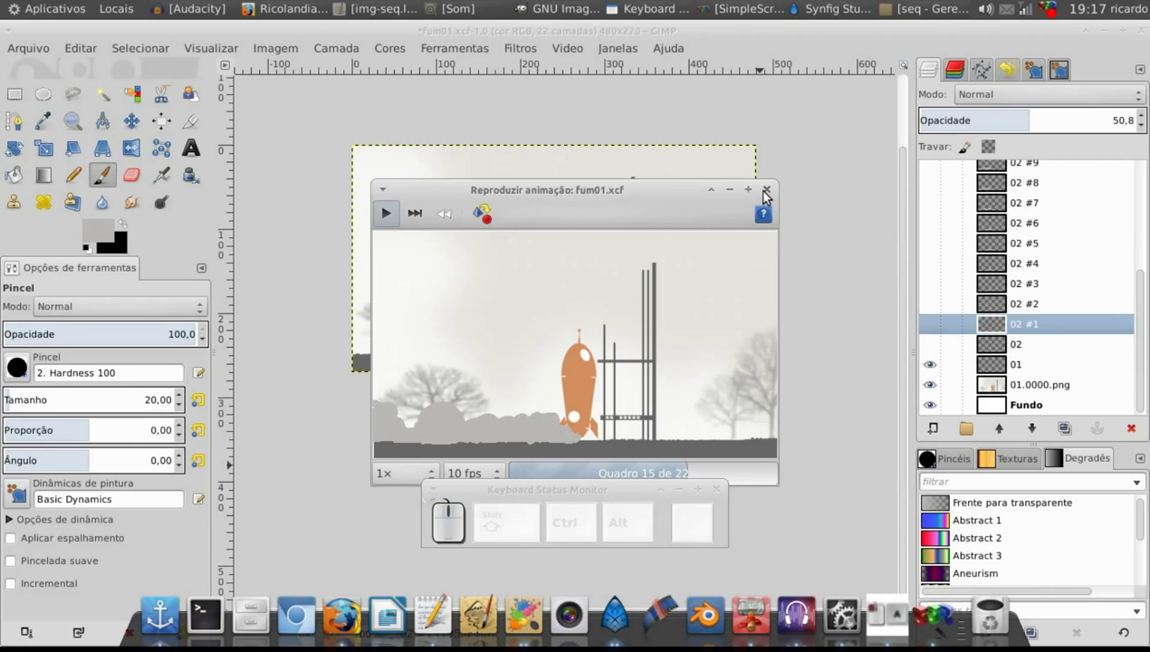
Close the preview, undo the scale back to 1920×1080 and select layer 01
click(769, 195)
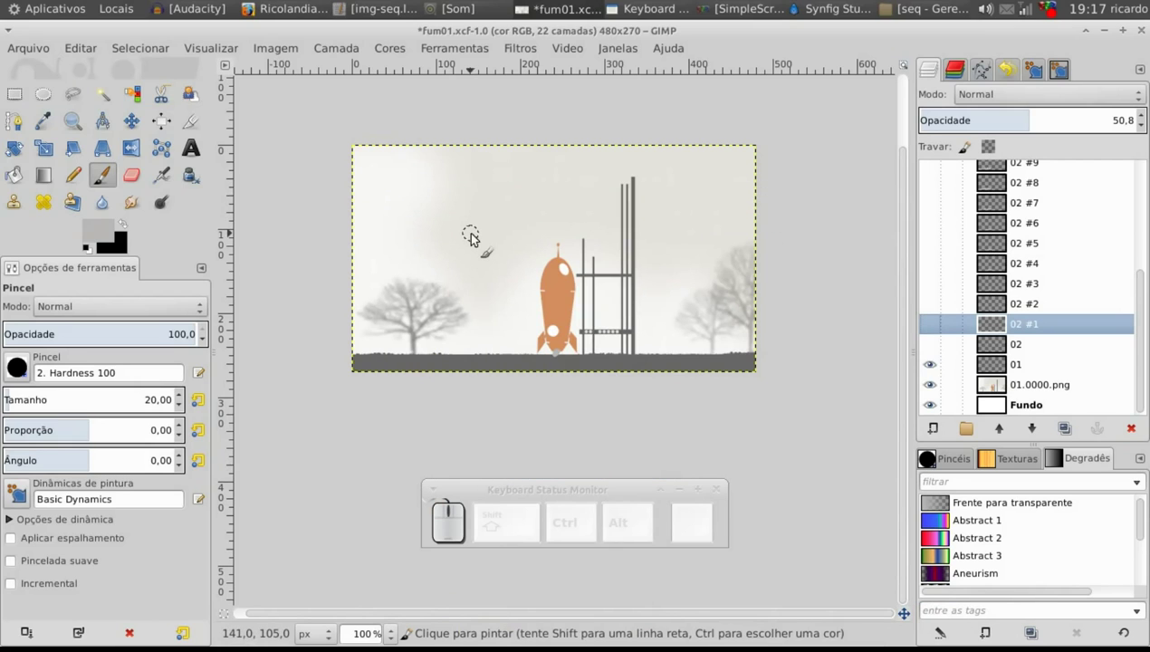
key(ctrl+z)
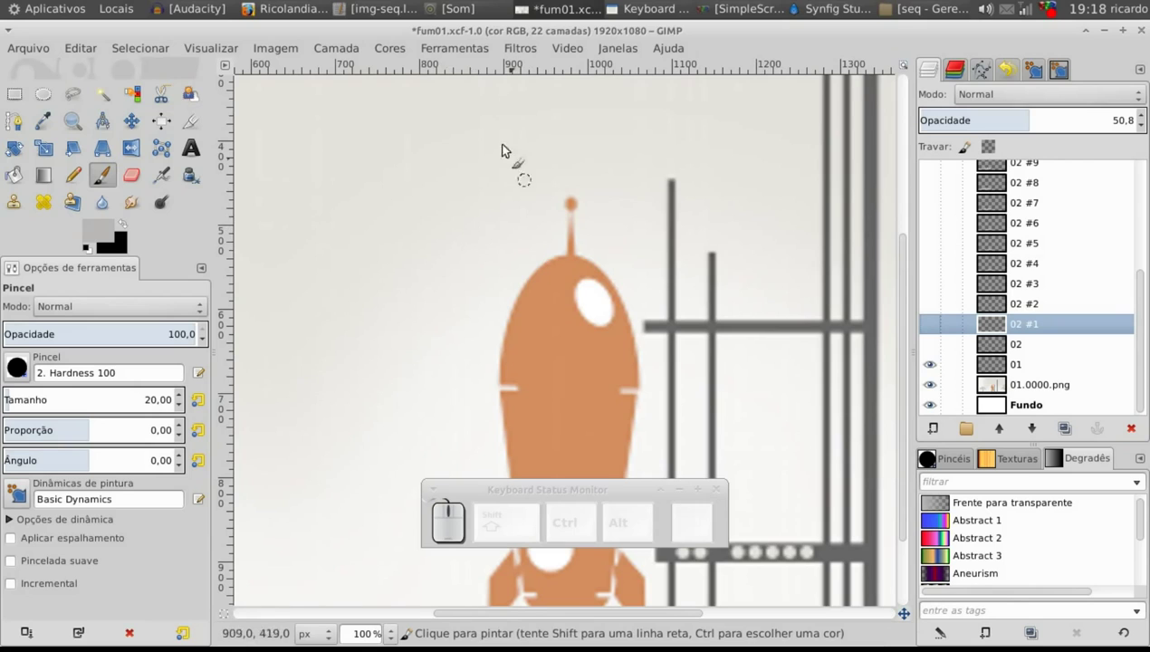
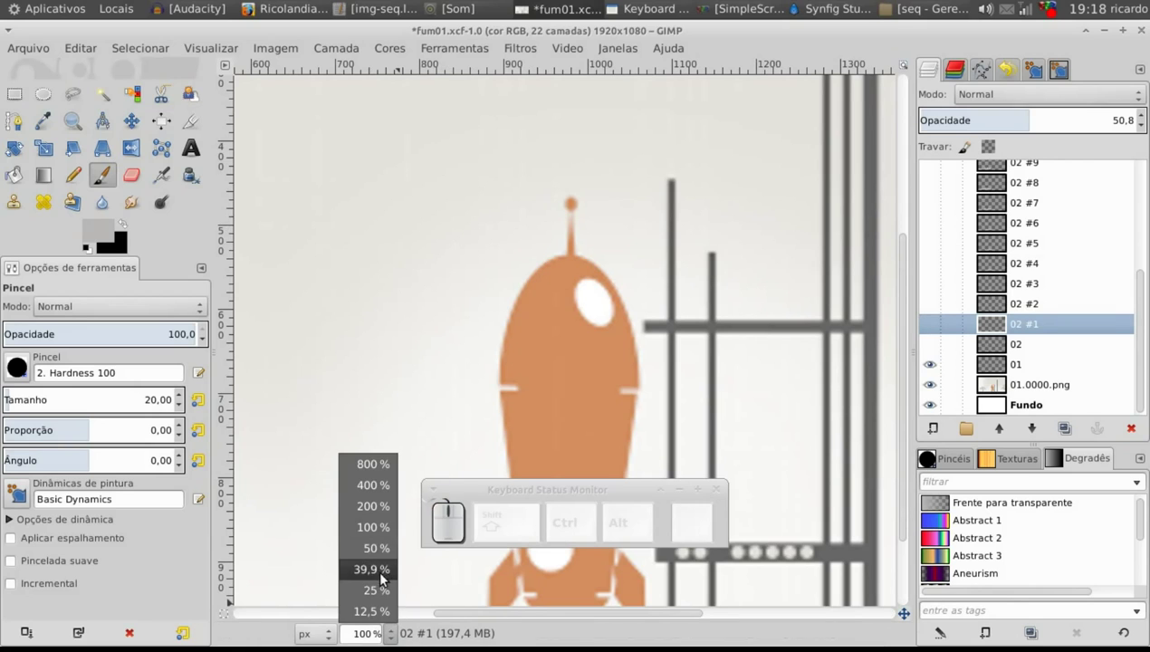
click(388, 581)
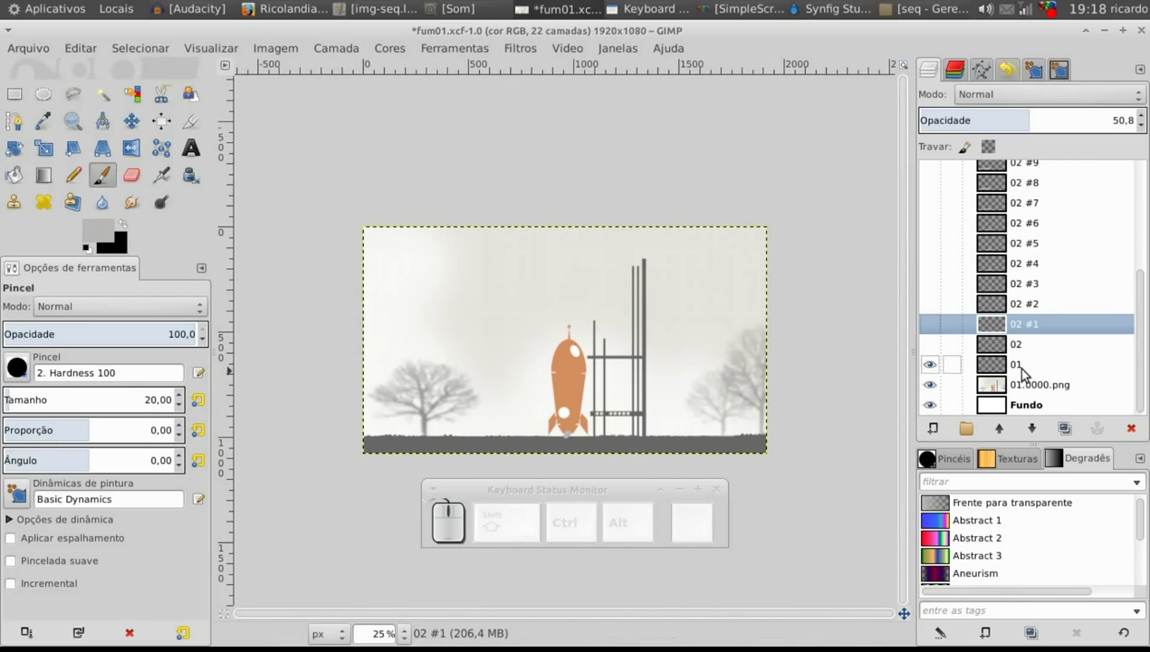
click(1034, 360)
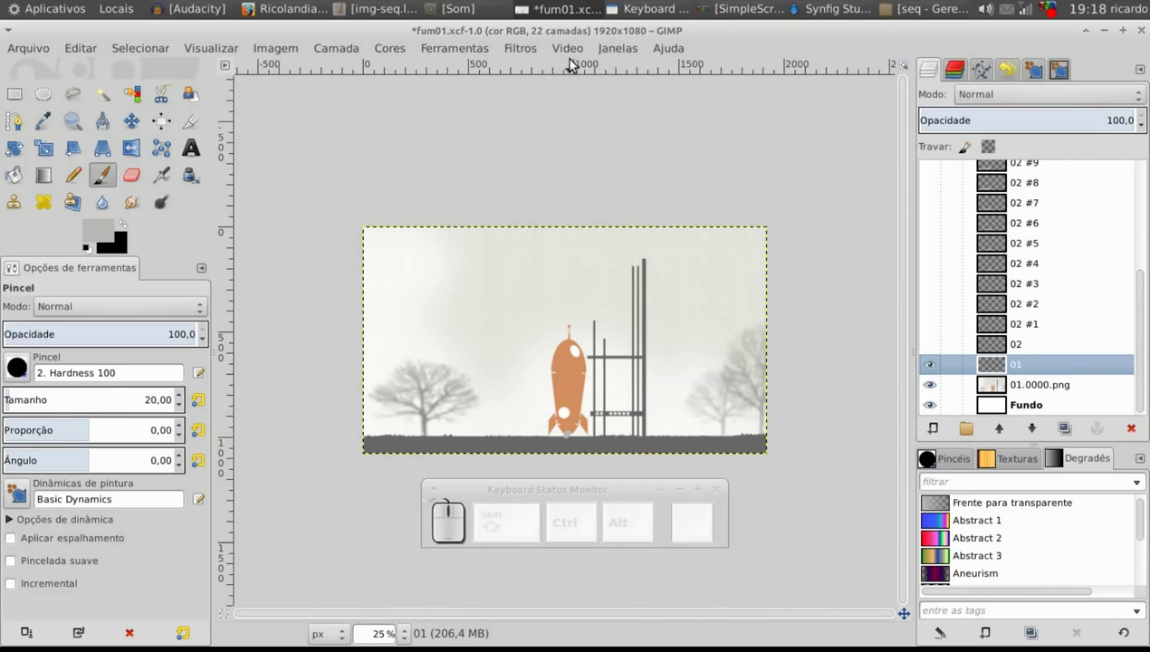
Browse the Video menu toward Split Image to Frames for fum01.xcf
click(575, 45)
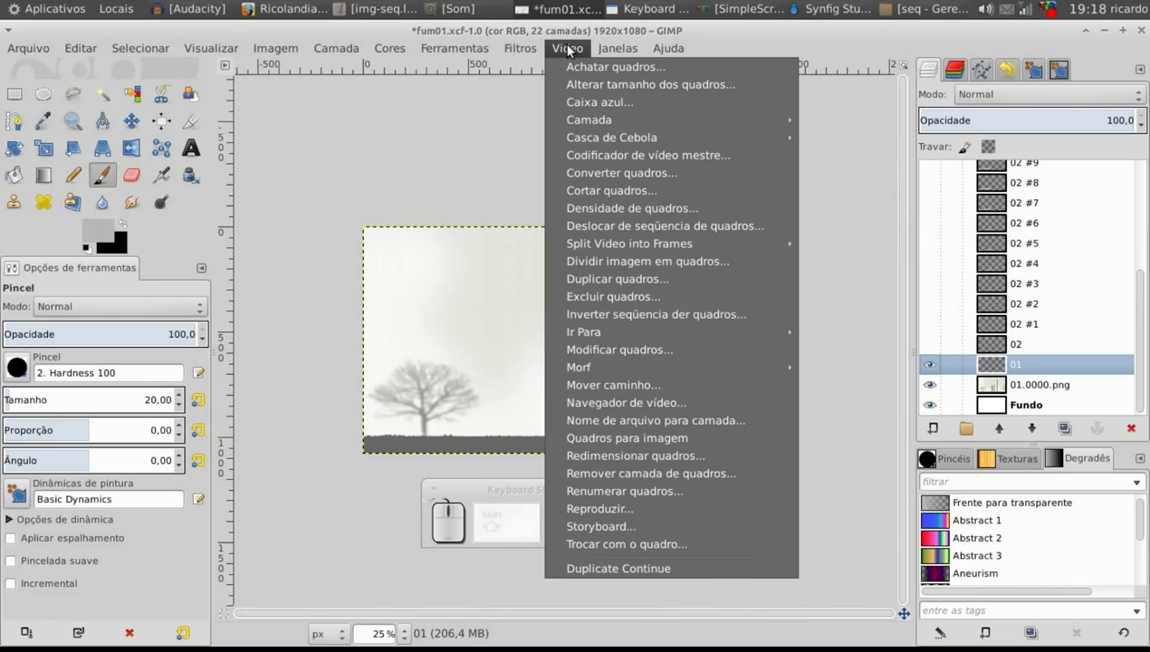
click(1045, 34)
click(1139, 336)
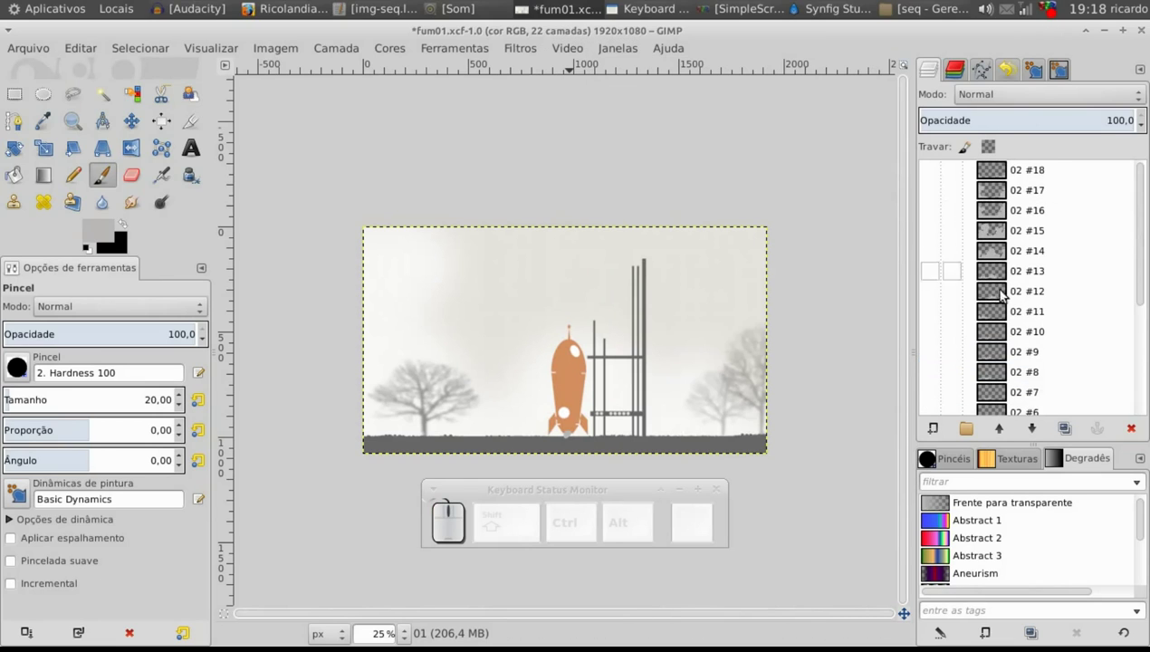
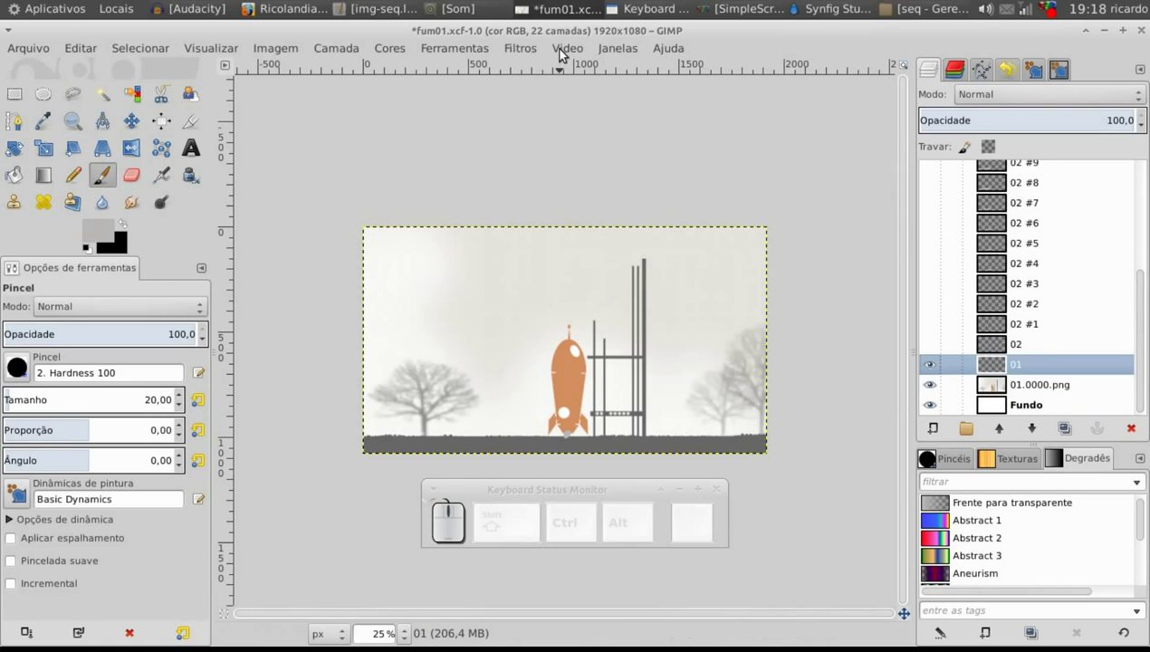
click(566, 51)
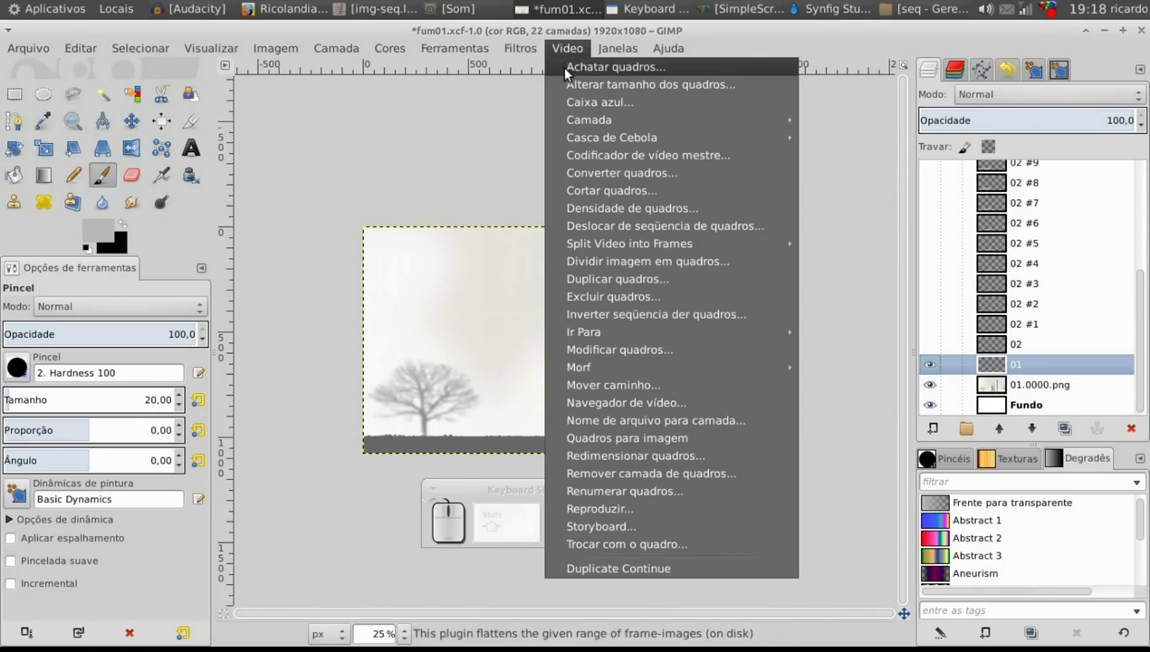
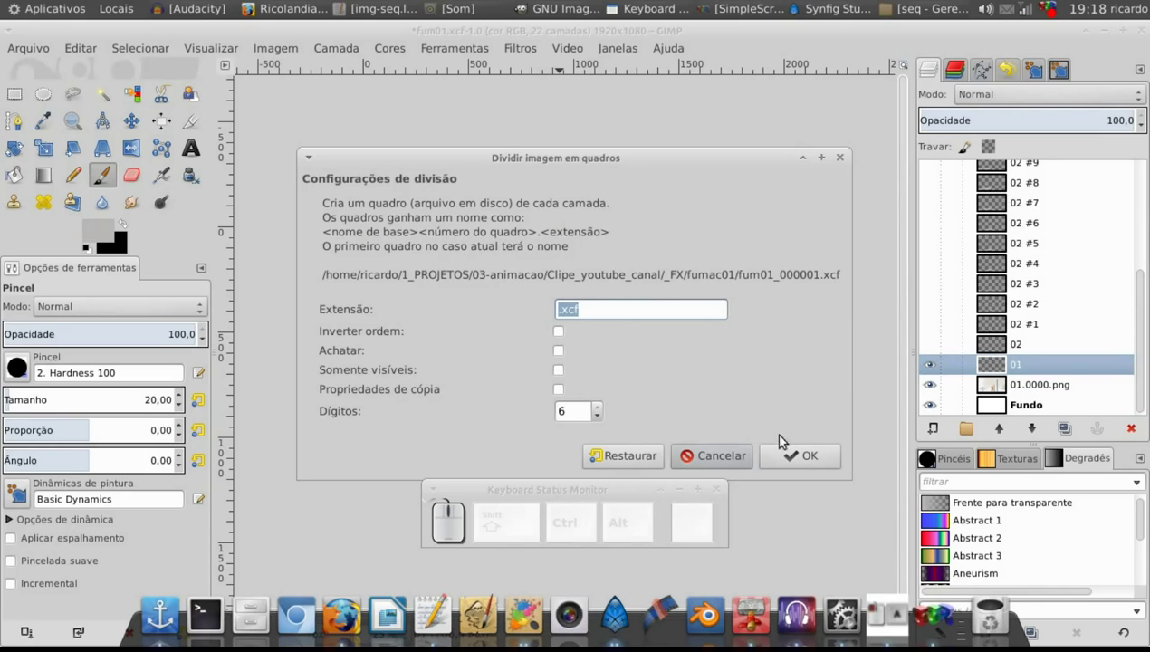
Confirm splitting fum01 into frame files, giving fum01_000001.xcf, and return to the Video menu
click(794, 463)
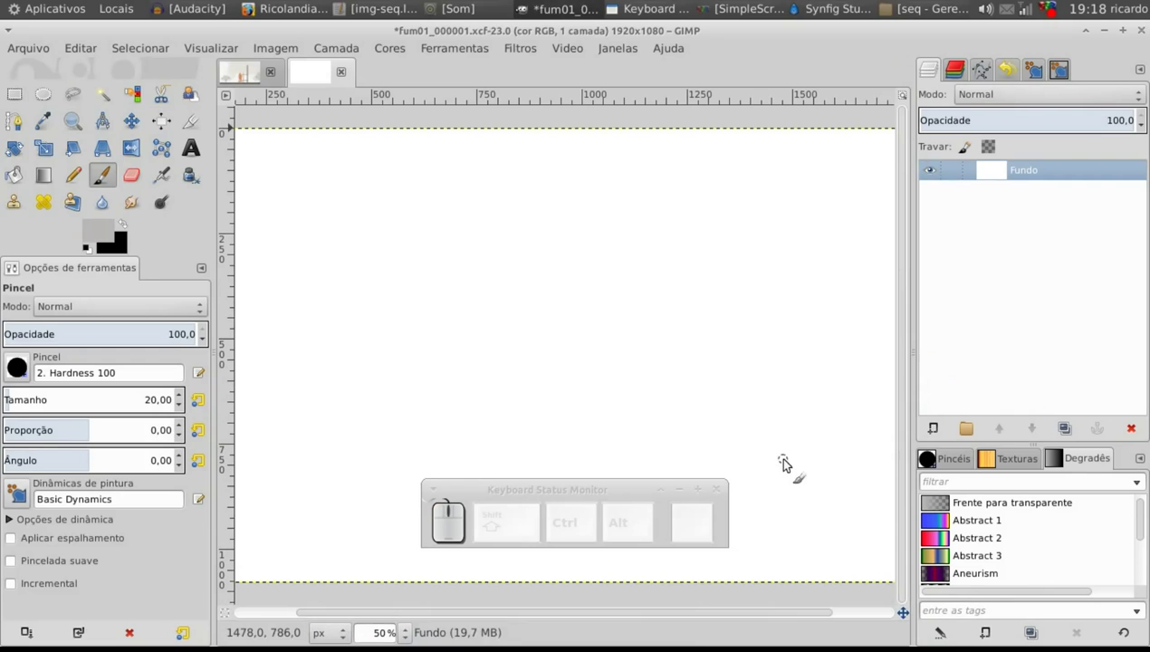
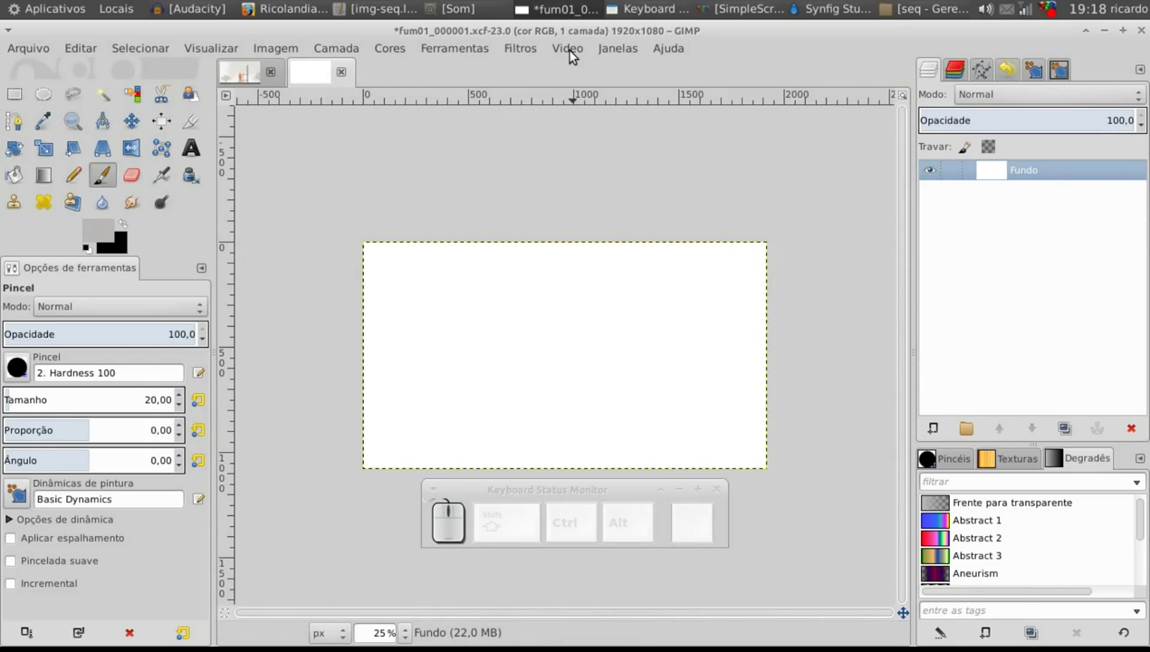
click(577, 50)
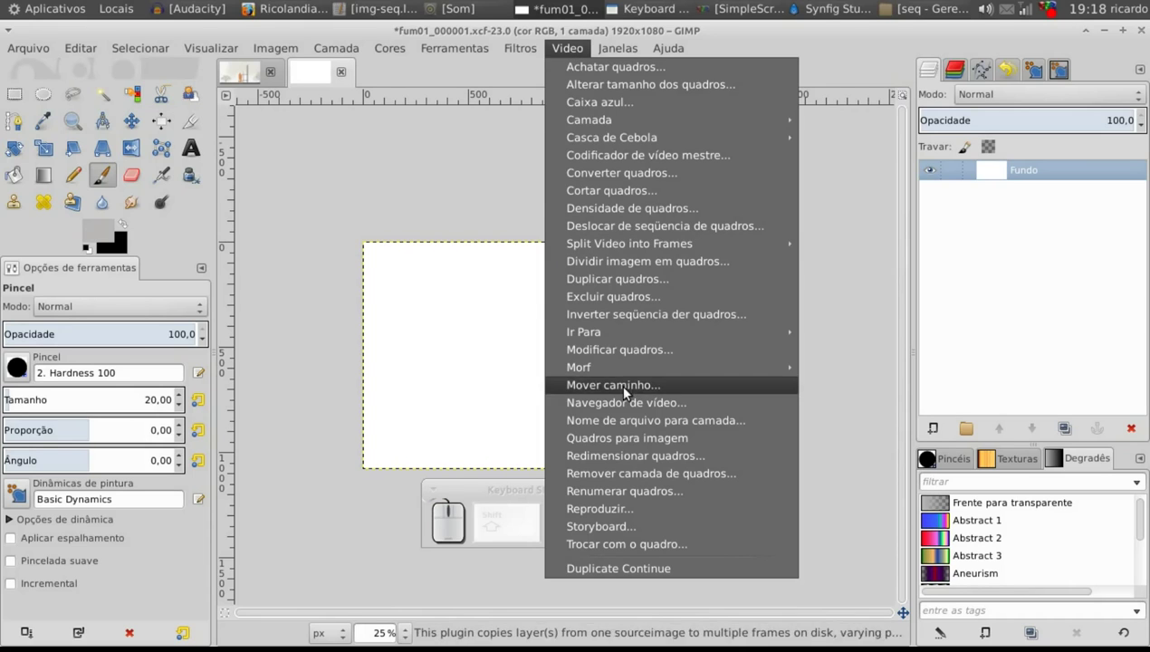
Preview the 22 fum01 frame files in Video Playback, stop it and reposition the window
click(620, 512)
click(841, 406)
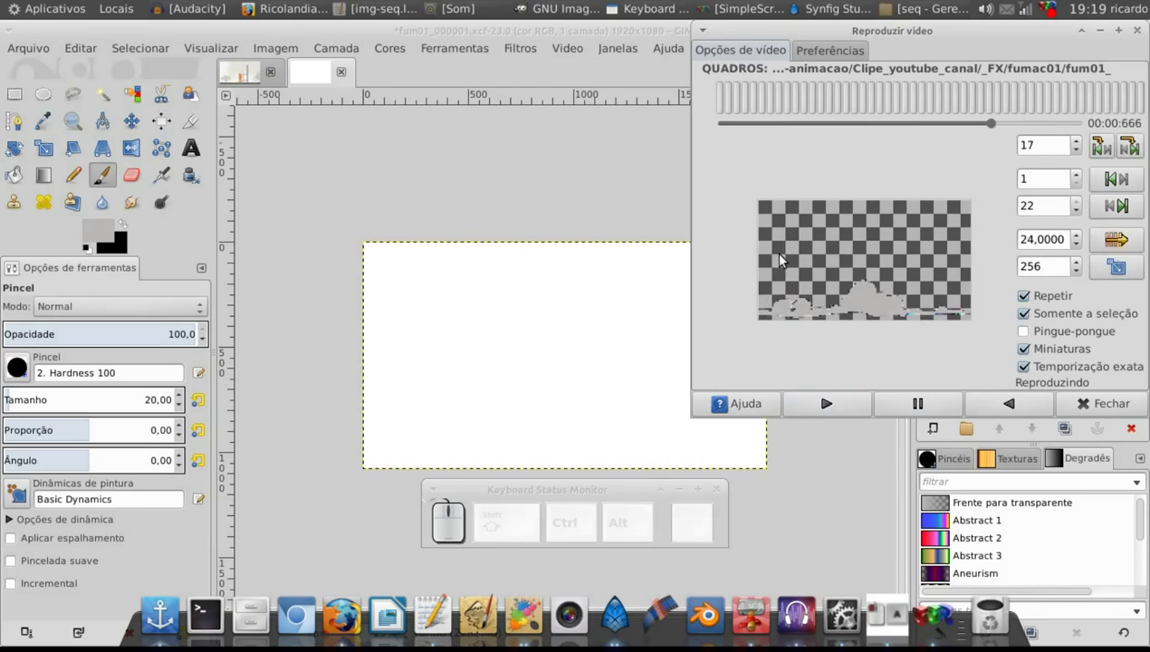
click(935, 407)
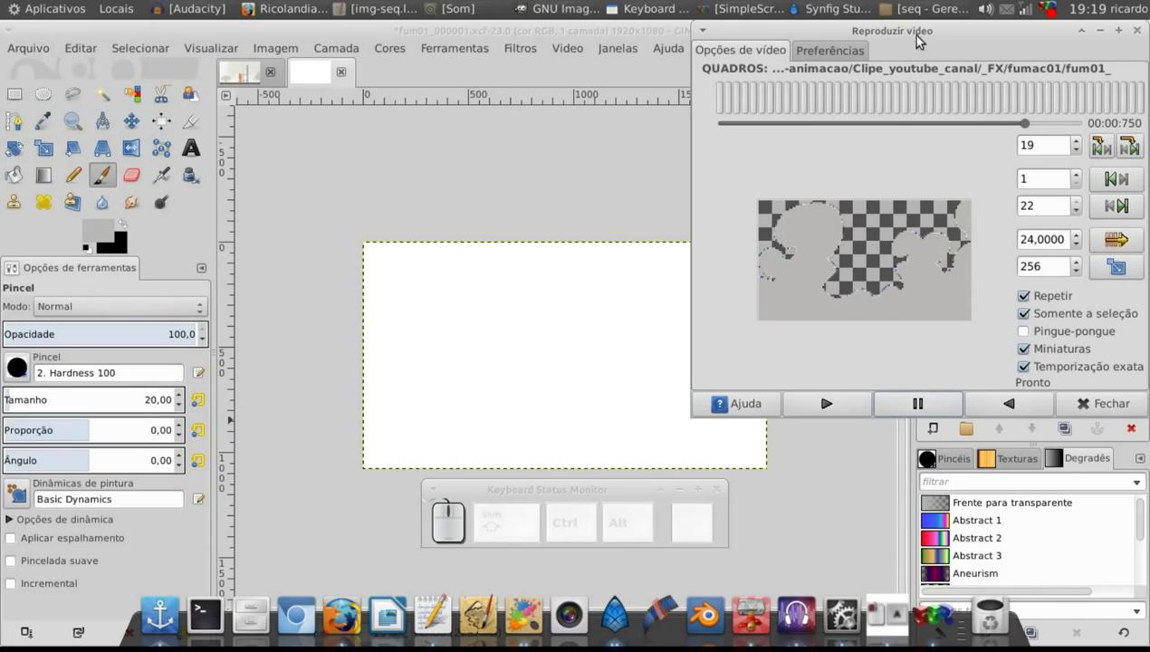
drag(922, 33, 672, 97)
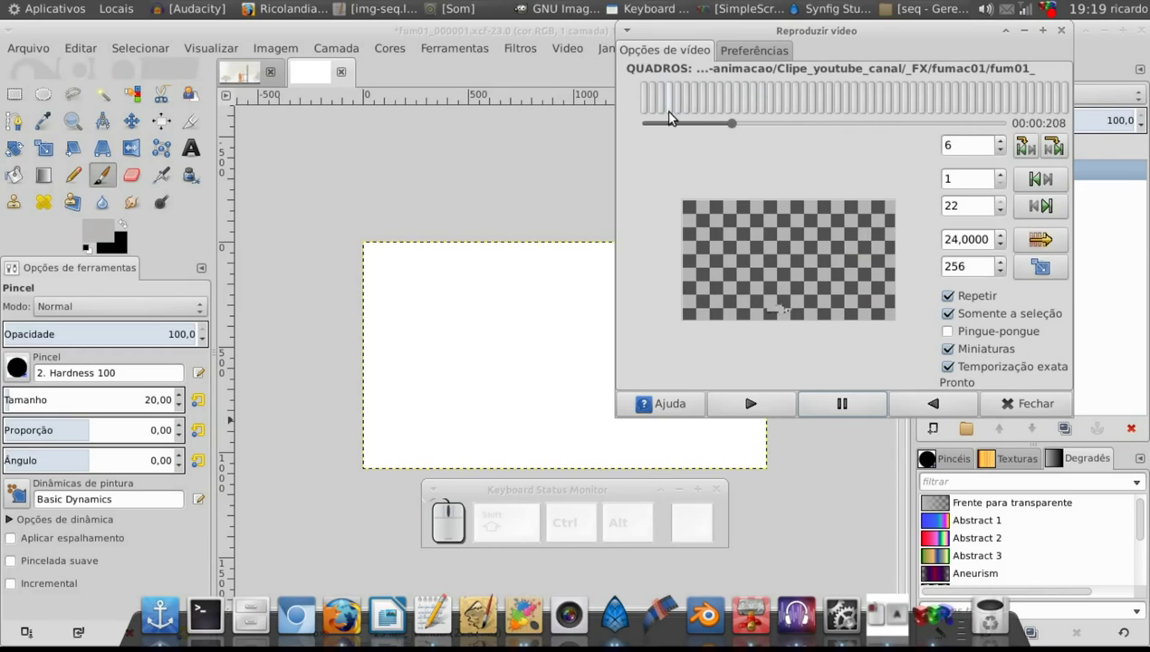
Play the smoke frame animation once more, stop it and close the playback window
click(727, 405)
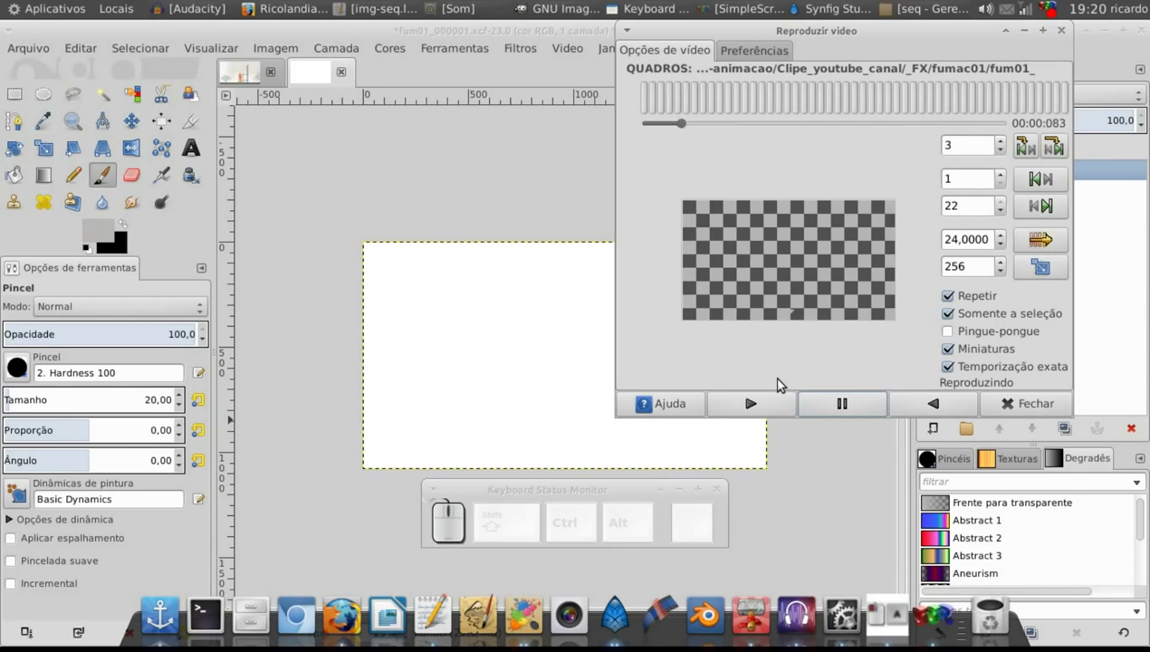
click(854, 413)
click(1027, 405)
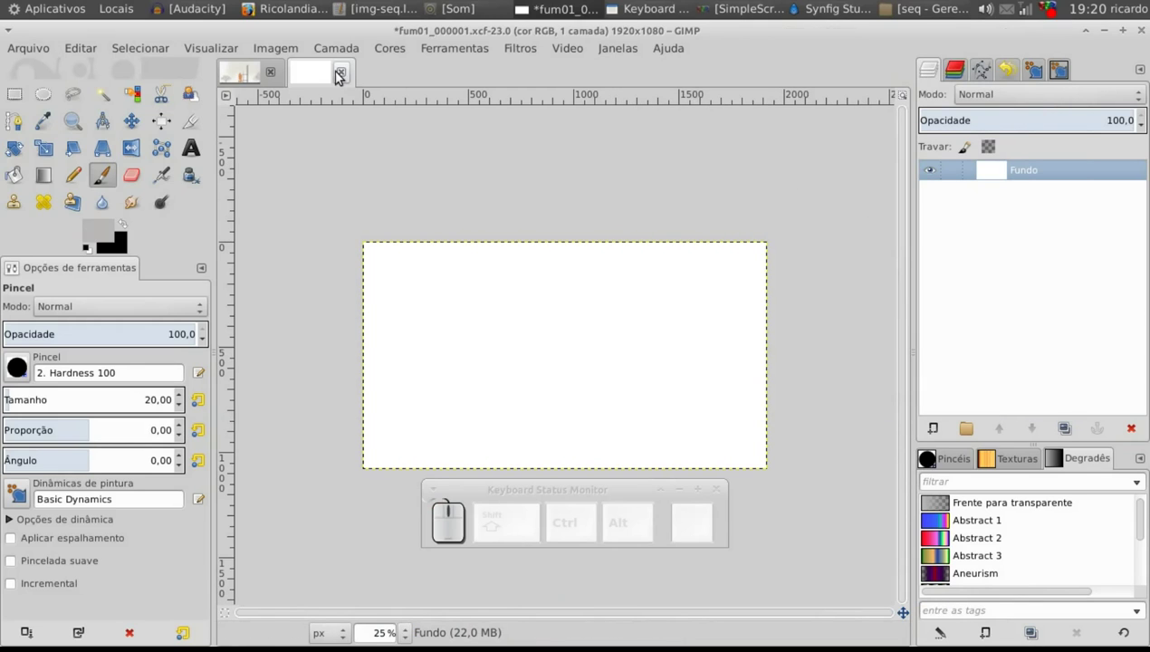
Close fum01_000001, make all smoke layers of the 22-layer fum01.xcf visible and reopen the Video menu
click(345, 75)
click(434, 420)
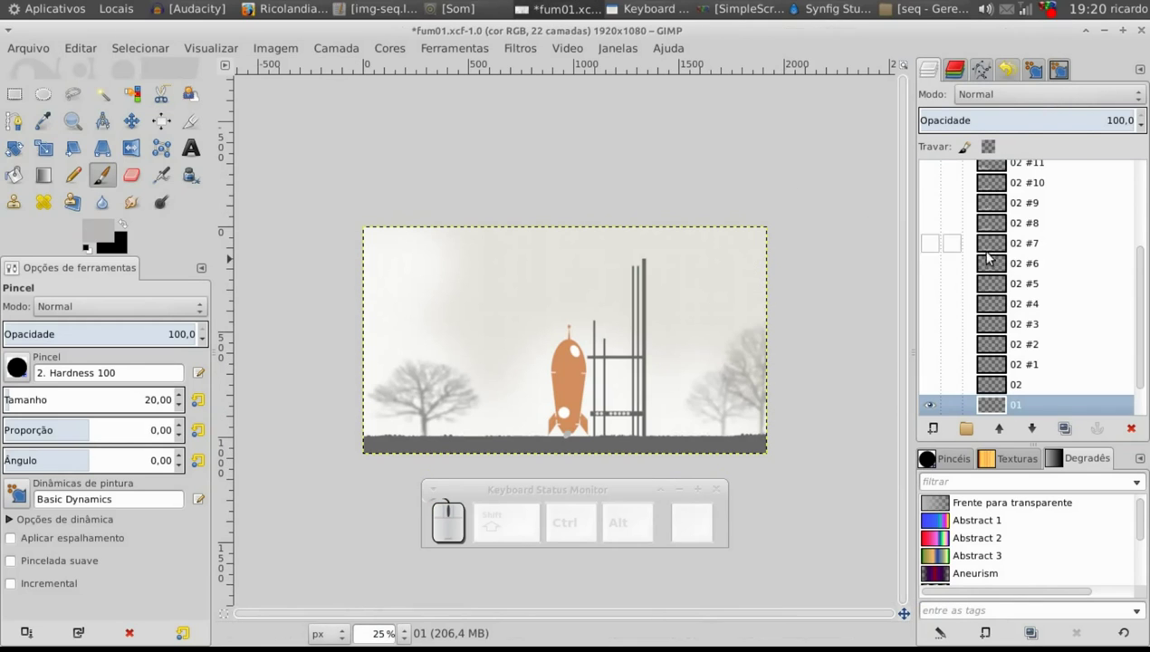
drag(1143, 332, 1034, 394)
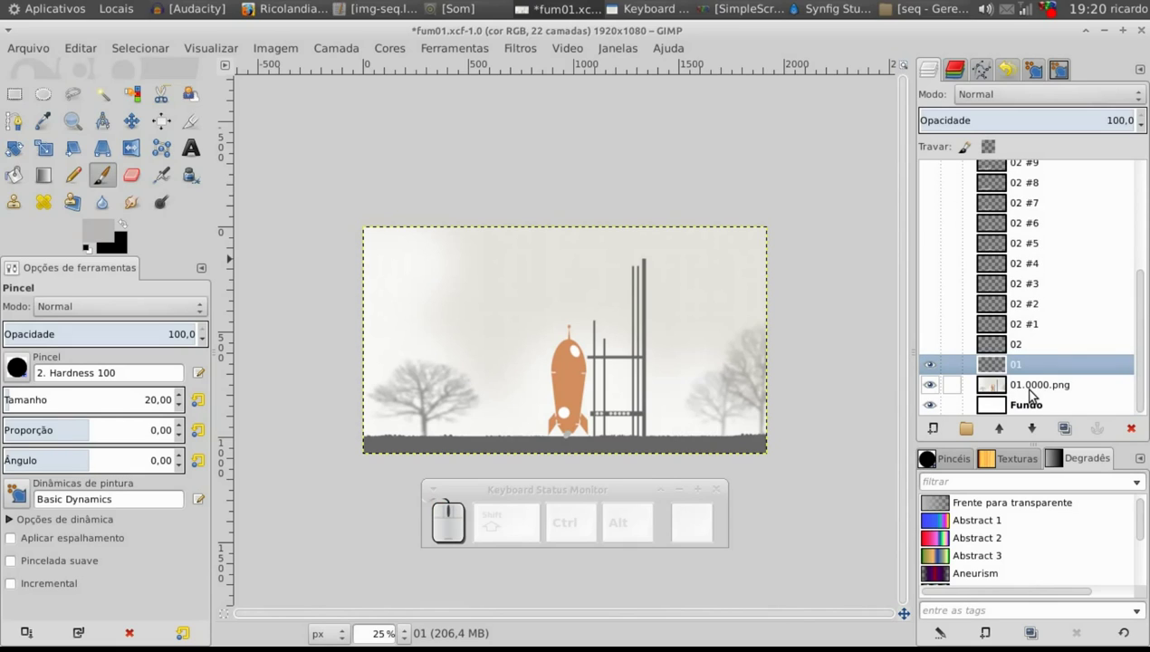
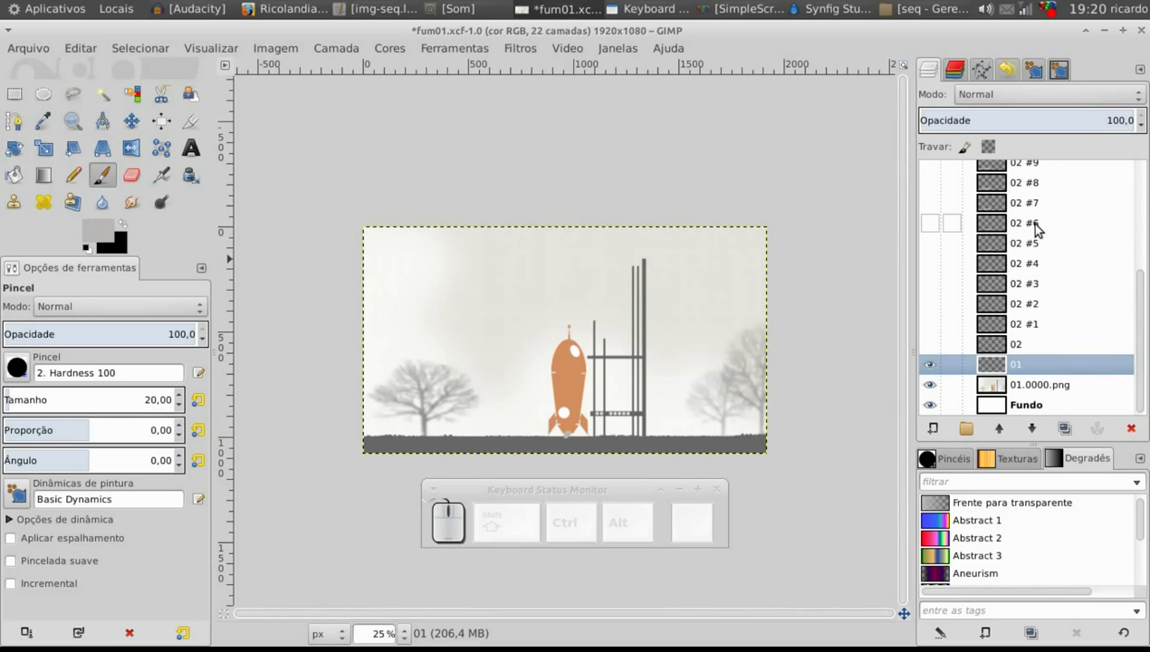
click(583, 51)
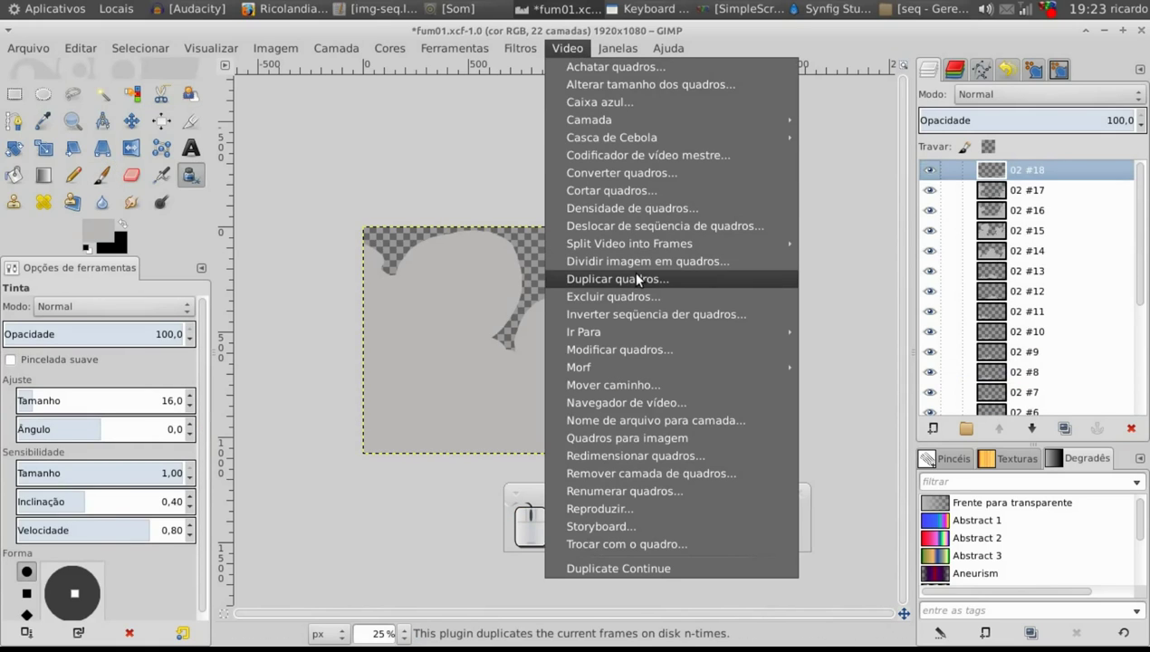
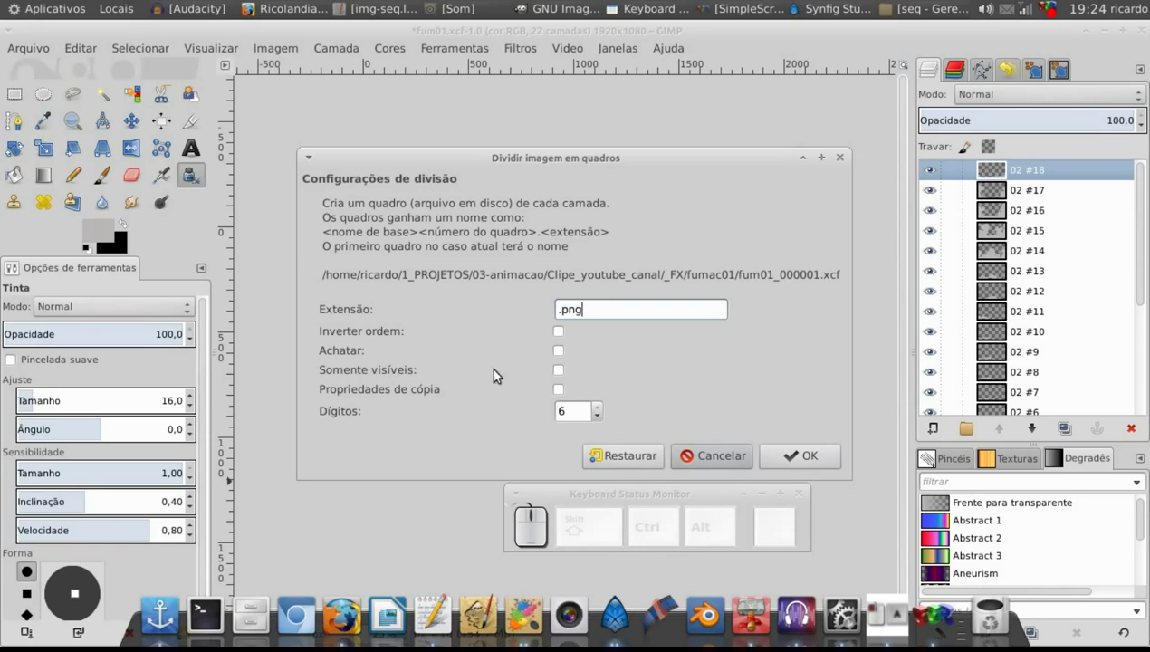
Cancel the Split Image to Frames dialog, leaving fum01.xcf with 02 #18 selected
click(565, 373)
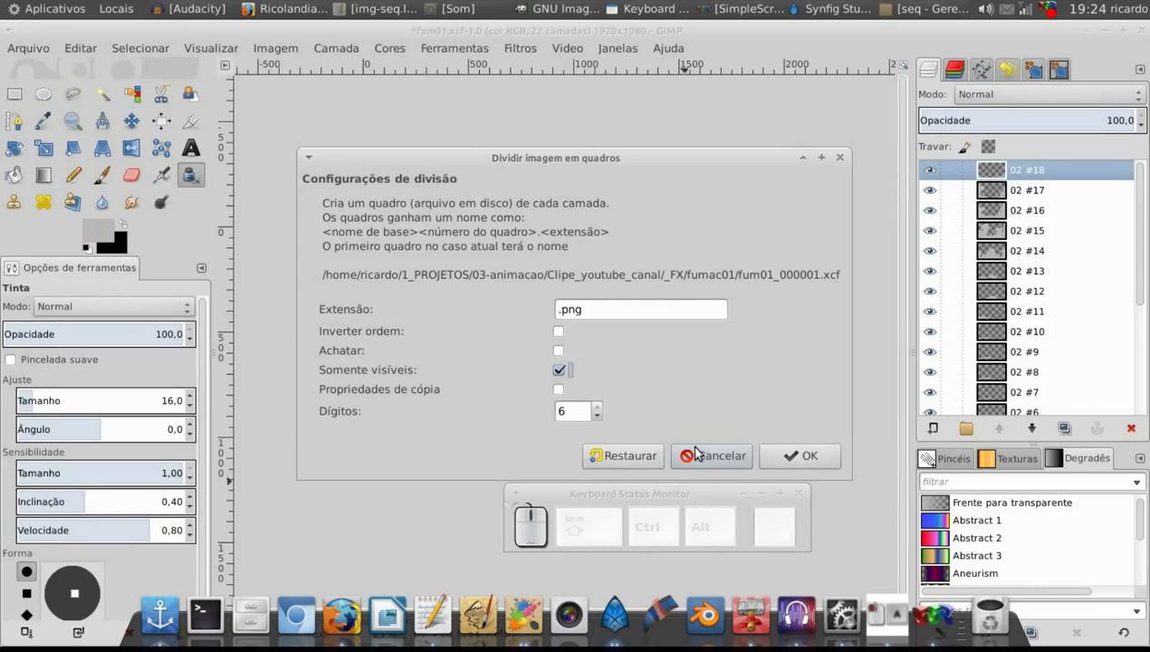
click(697, 465)
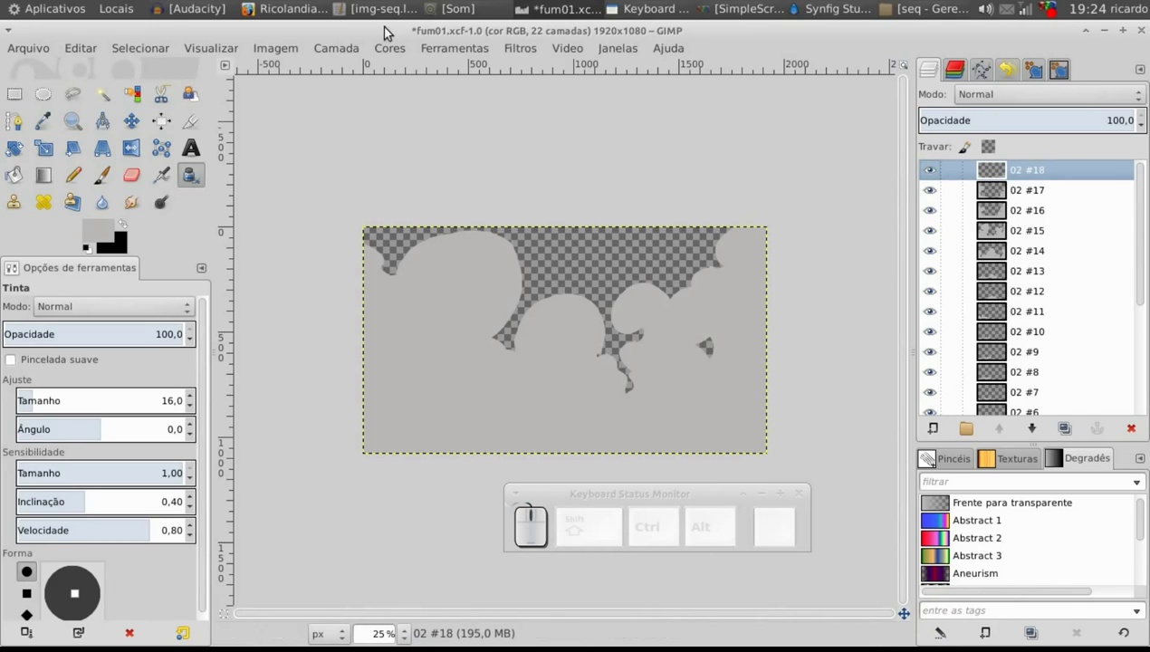
In the seq folder with the fum01 PNG frames and img-seq.lst, start renaming script_img_lst.txt
click(920, 21)
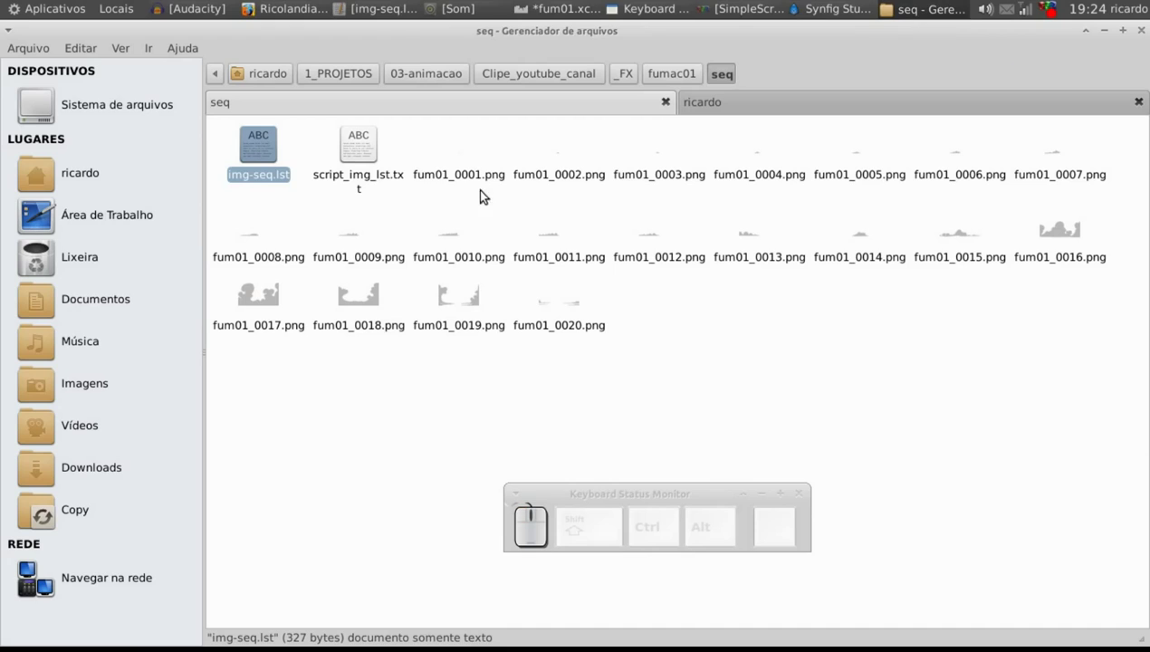
click(453, 165)
click(571, 164)
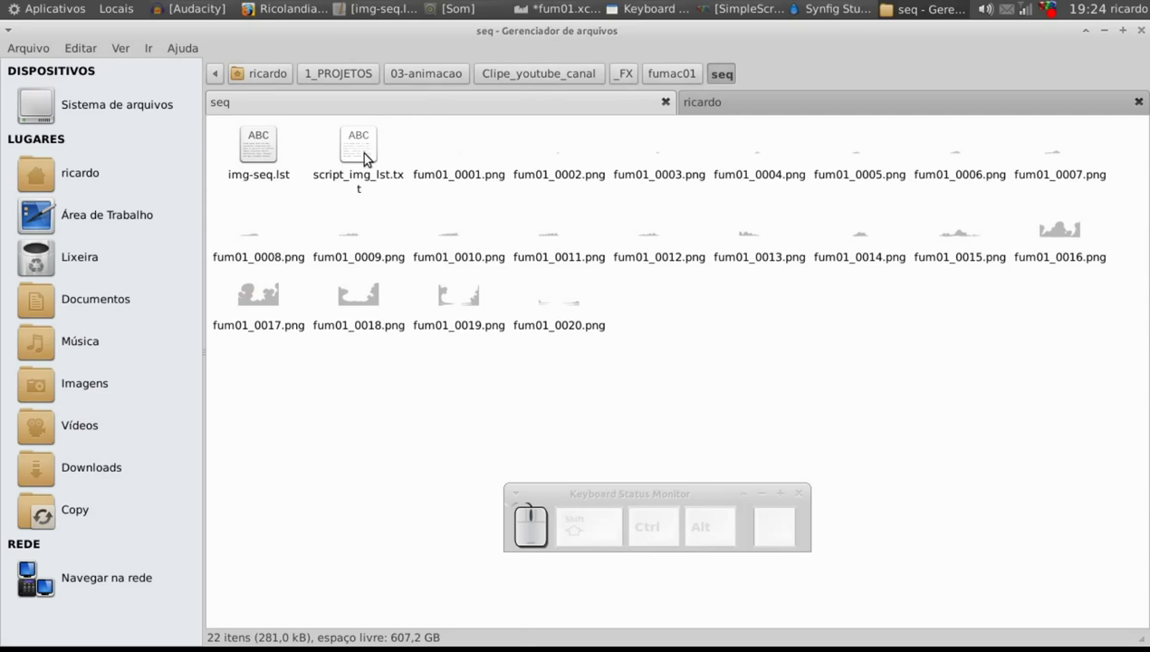
click(371, 156)
right_click(372, 156)
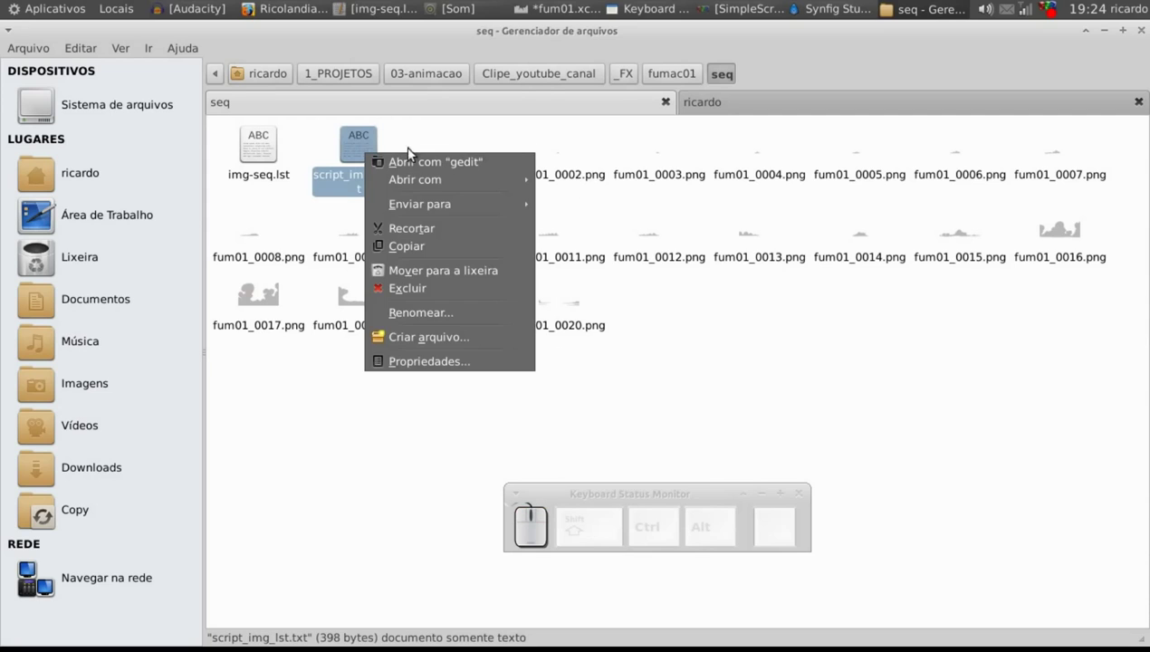
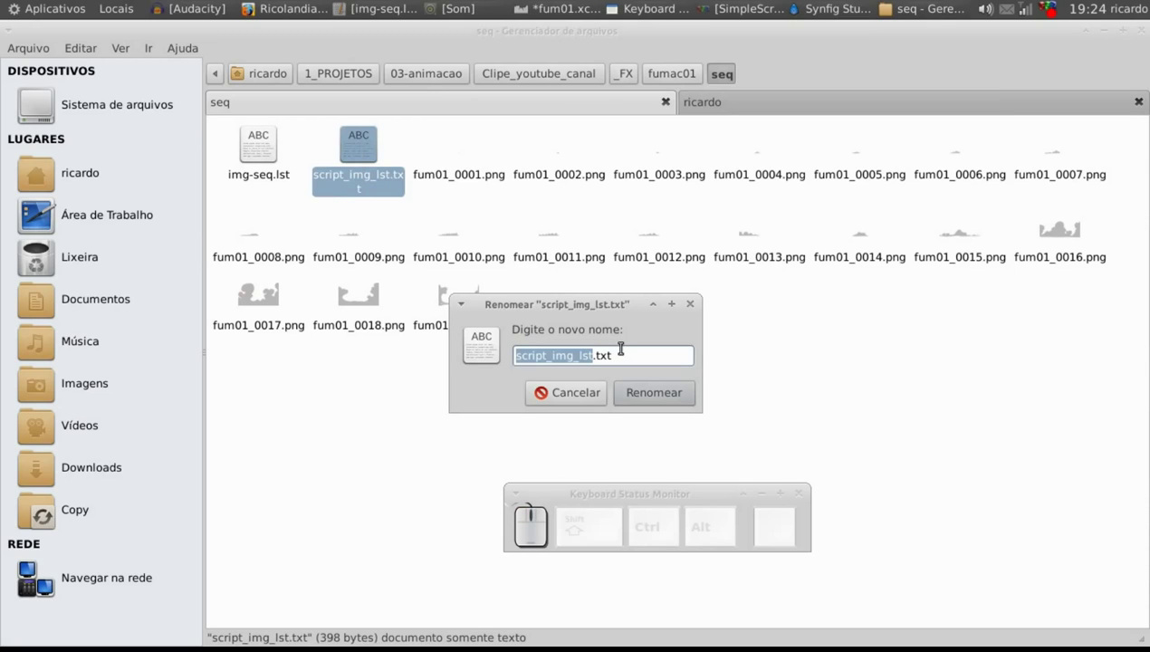
key(shift+s)
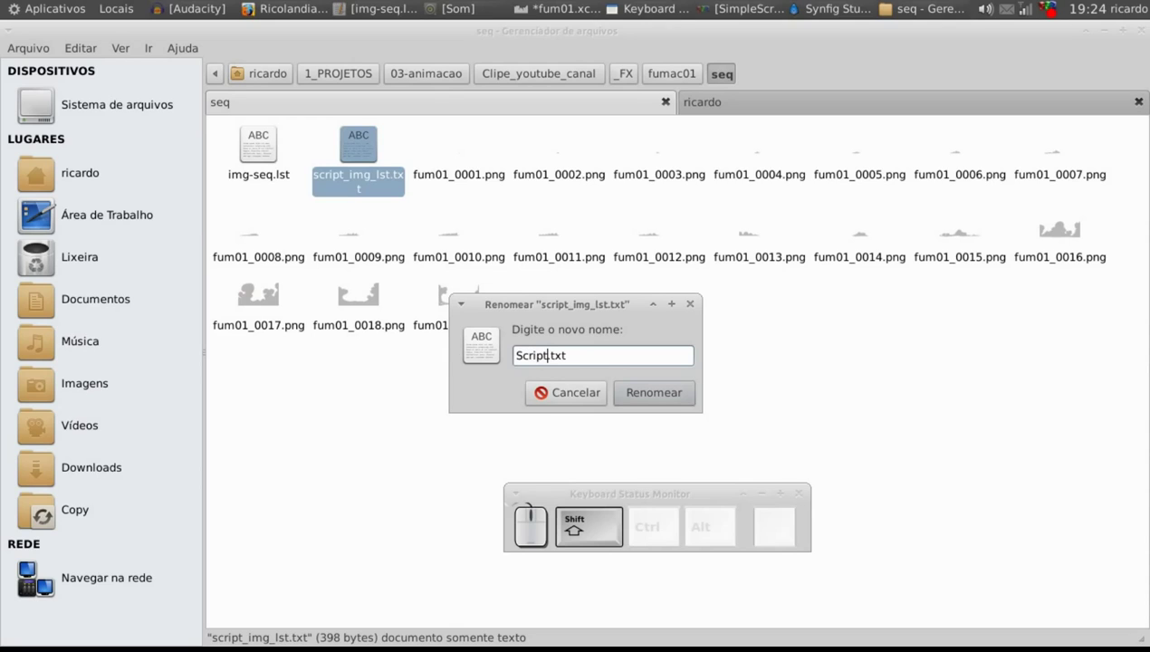
key(shift+=)
Finish renaming the script file to Script_image_seq.txt and confirm the name
key(BackSpace)
key(shift+-)
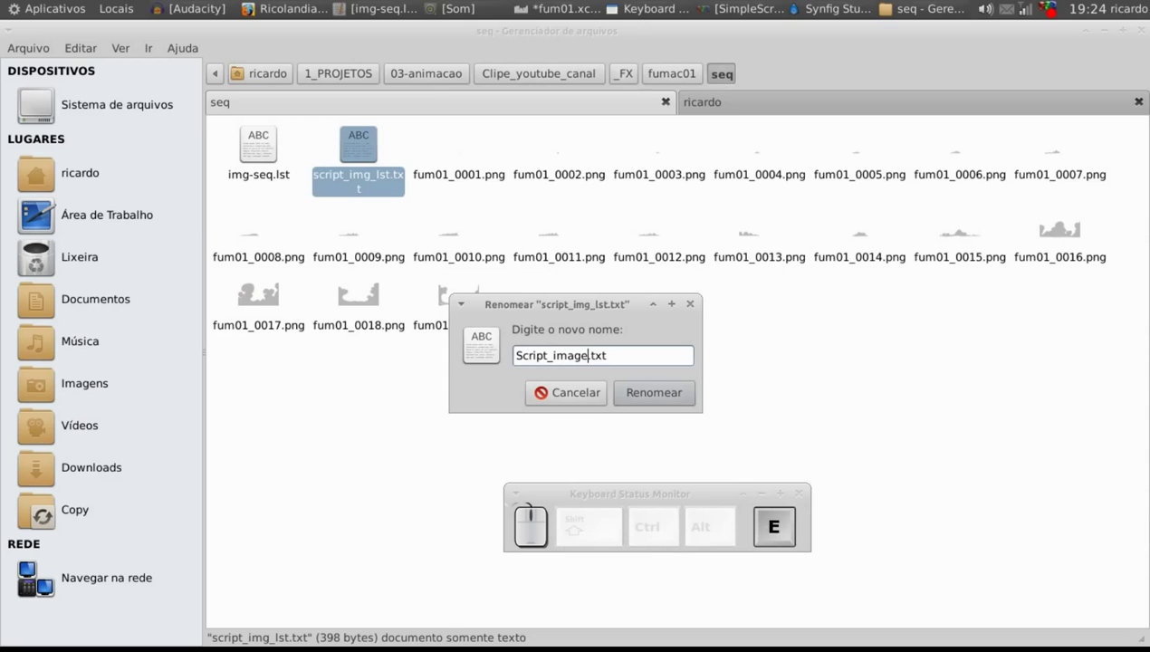
key(shift+-)
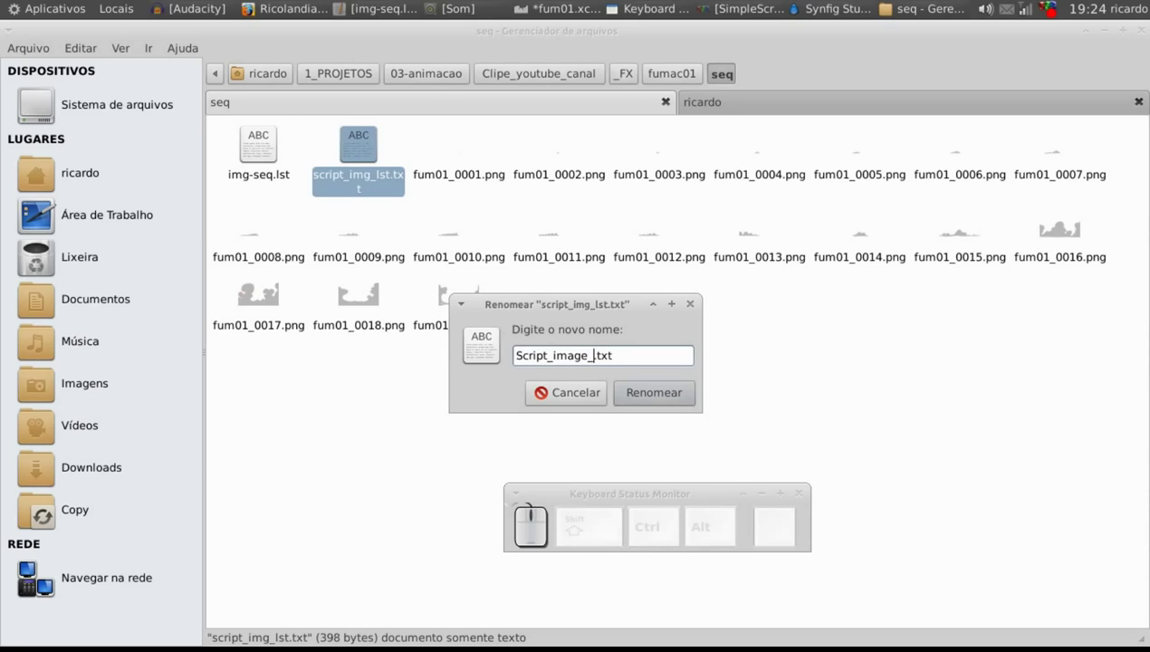
key(s)
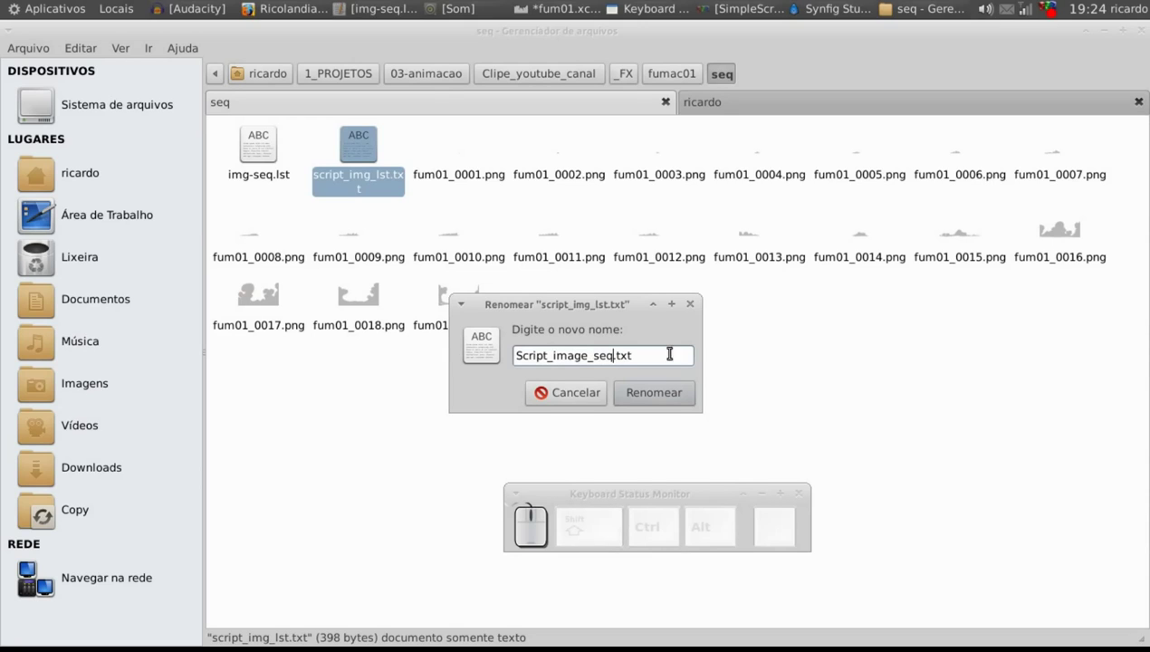
click(661, 395)
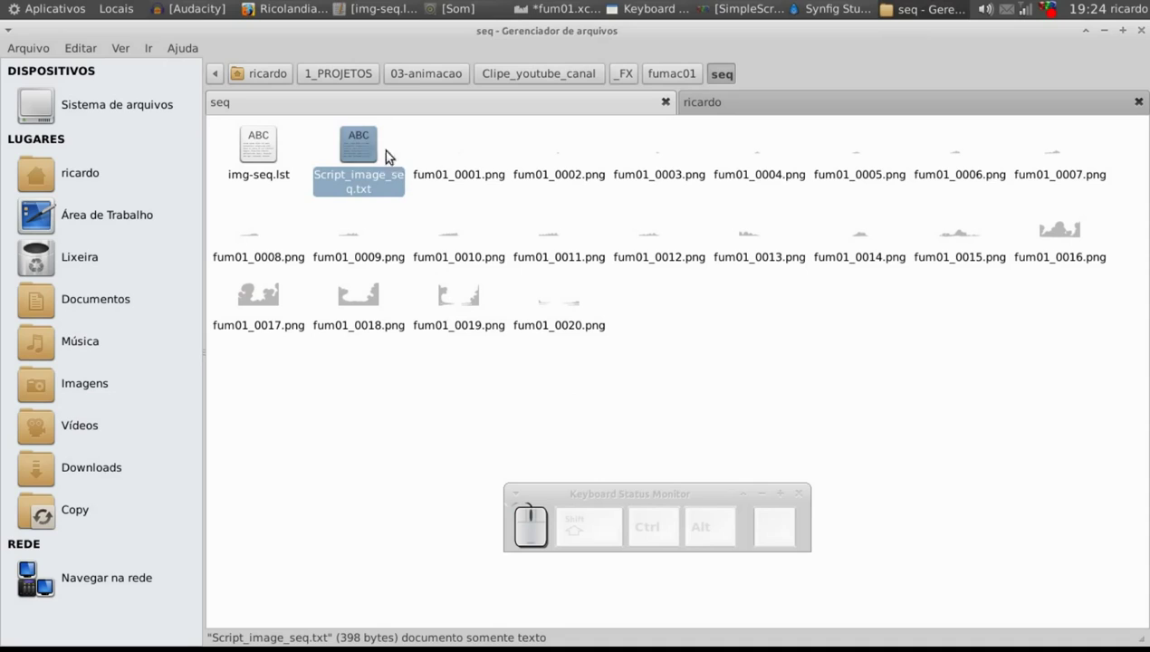
Run Script_image_seq.txt in an Xfce terminal and select the generated img-seq.lst file
click(361, 152)
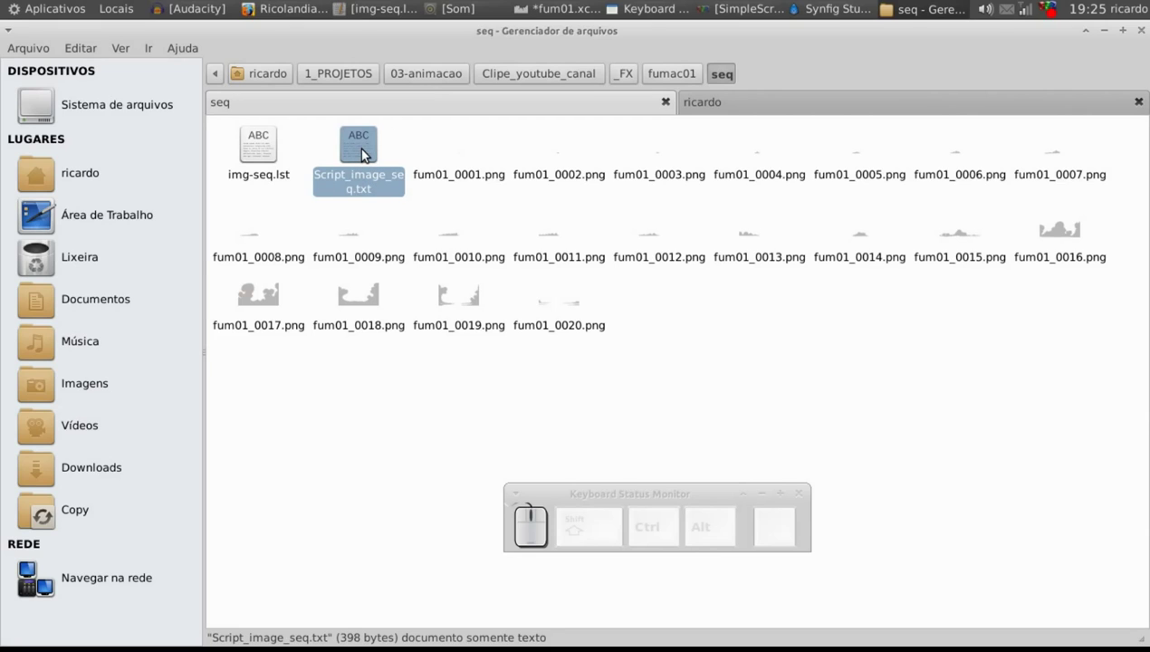
right_click(370, 149)
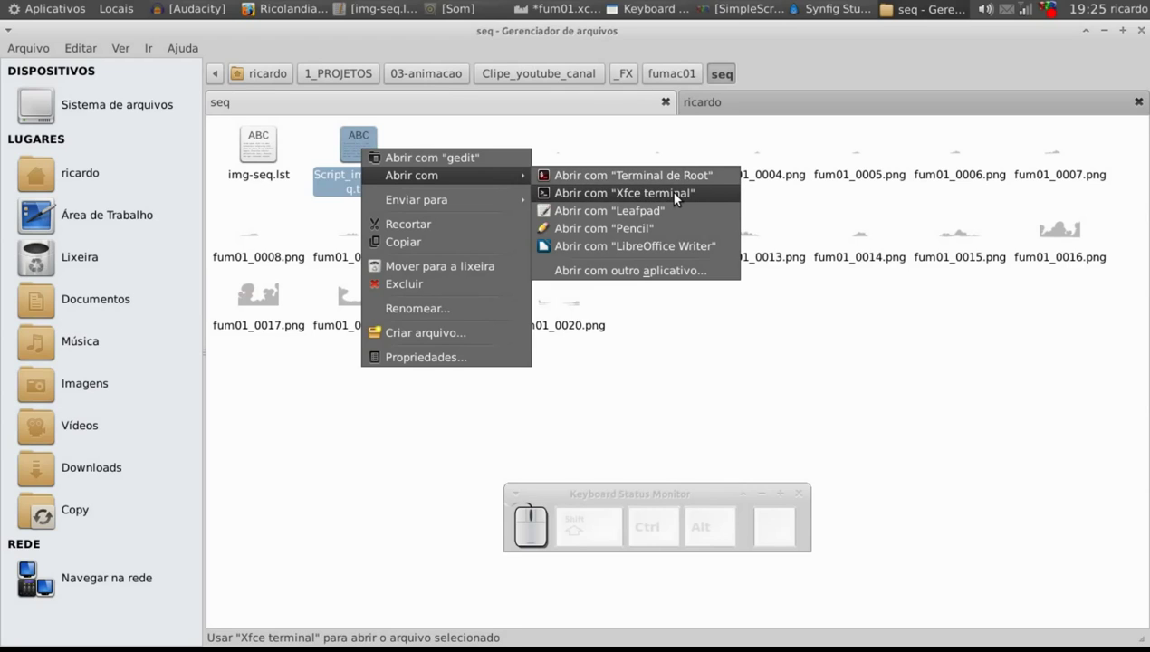
click(756, 337)
click(258, 149)
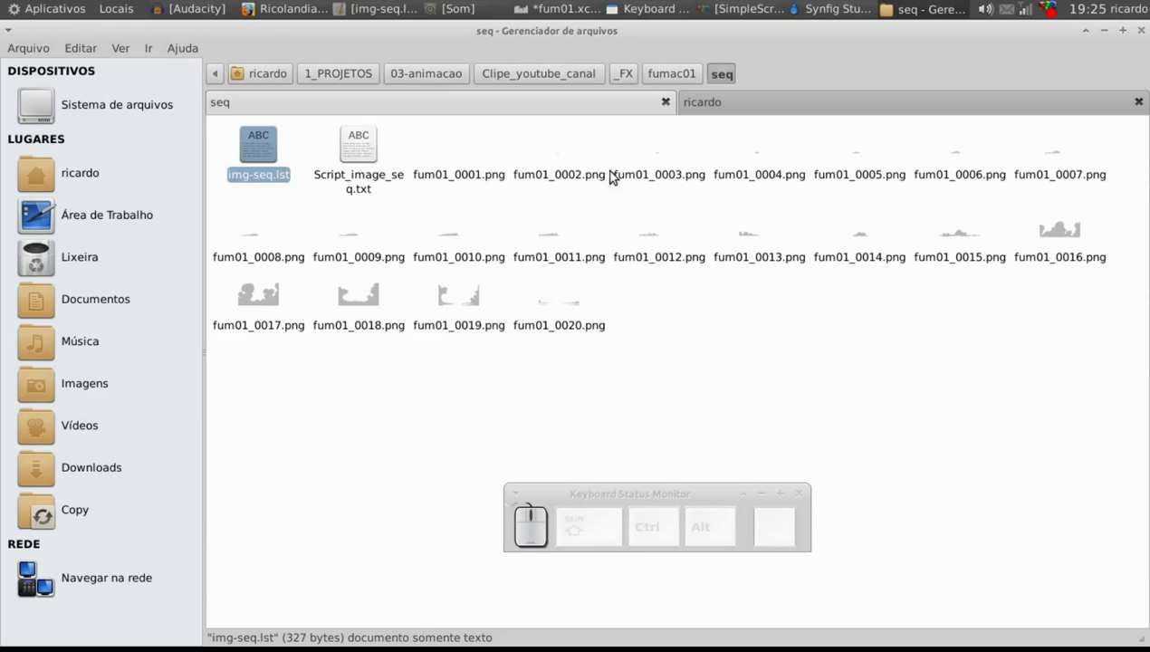
click(477, 239)
Return to the Cena_01 scene, expand the fumac1 group and start Arquivo > Importar
click(934, 287)
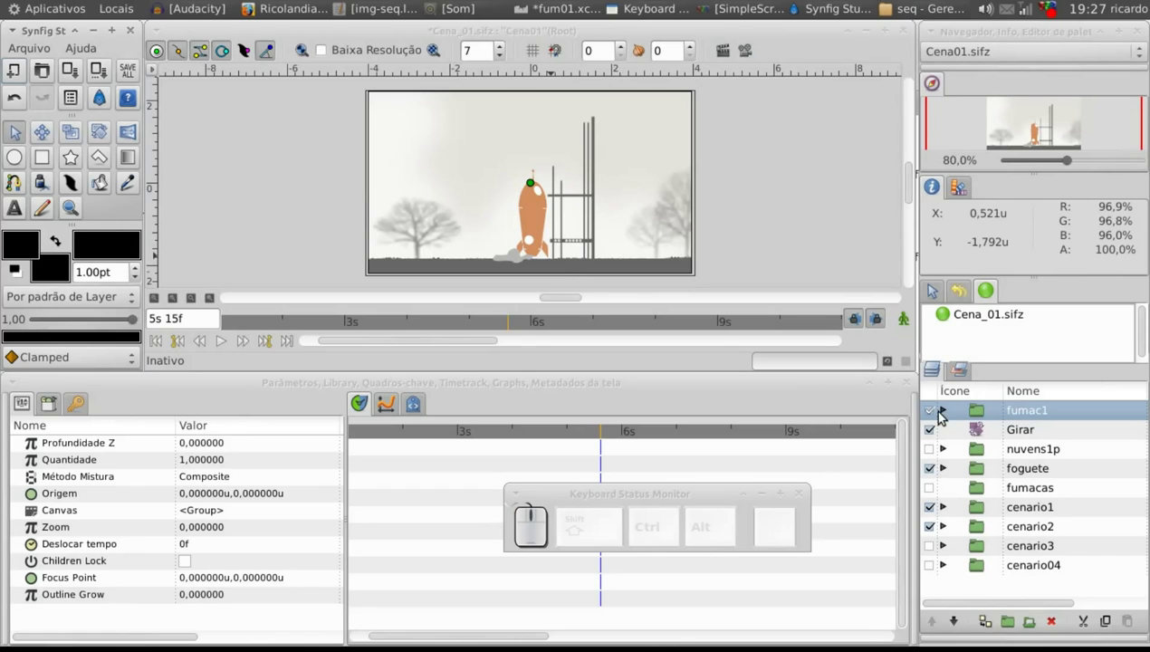
click(950, 416)
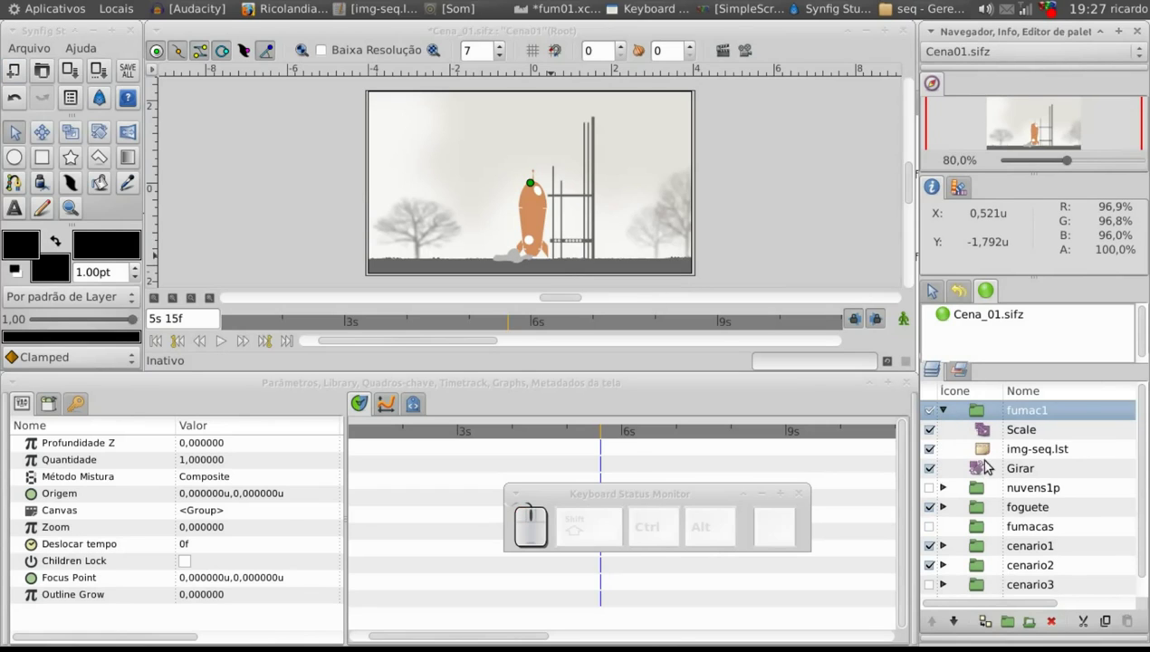
click(994, 453)
click(161, 72)
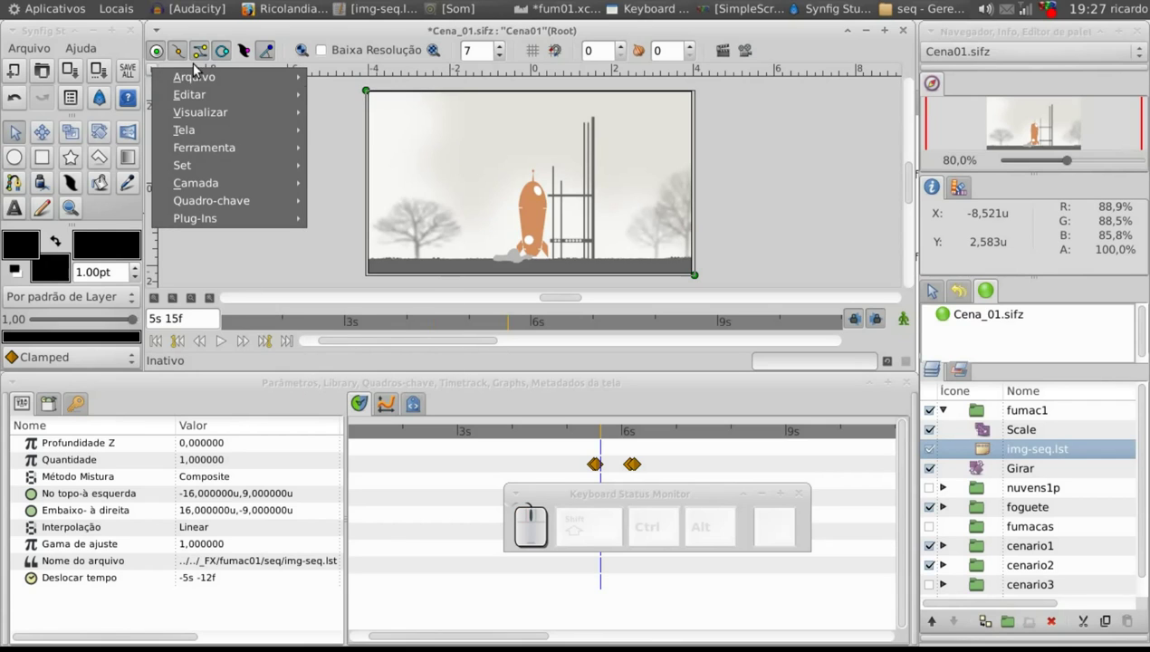
click(425, 261)
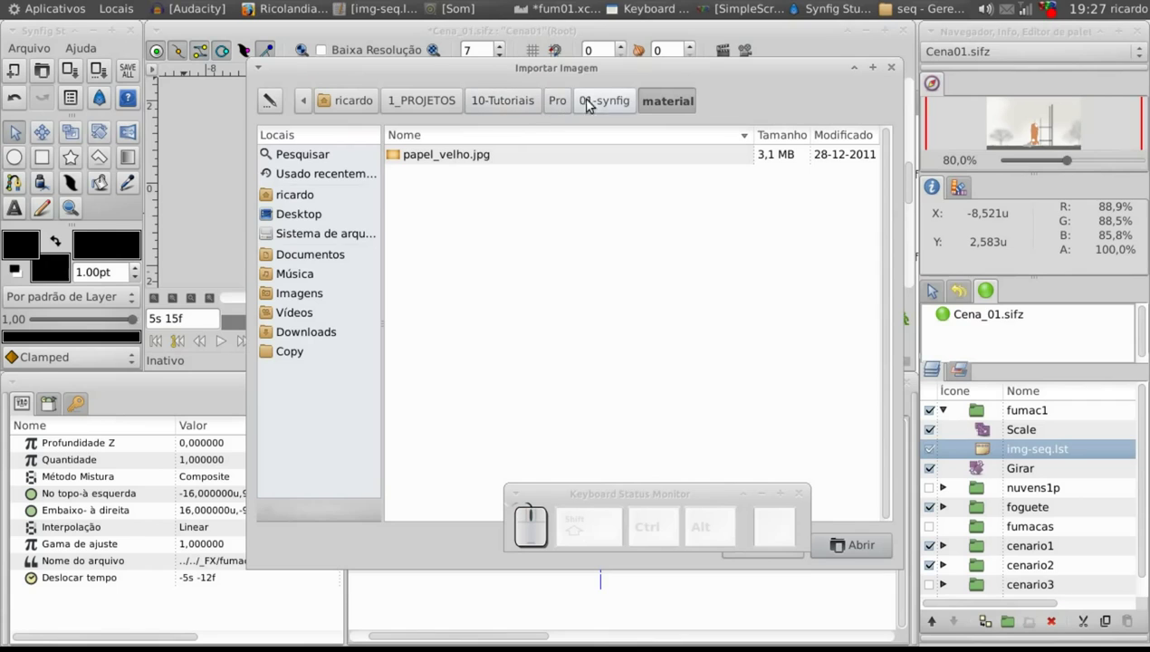
Browse to Clipe_youtube_canal/_FX/fumac01/seq and import the img-seq.lst image sequence
click(448, 111)
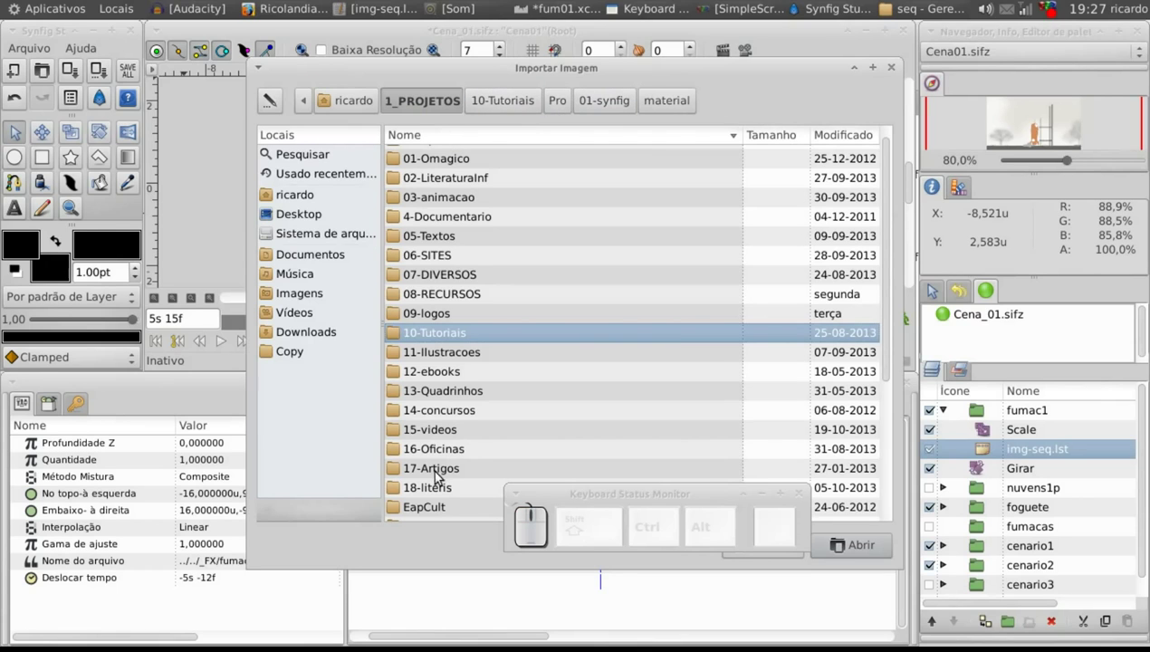
click(447, 205)
drag(474, 377, 483, 213)
drag(422, 195, 439, 163)
click(438, 174)
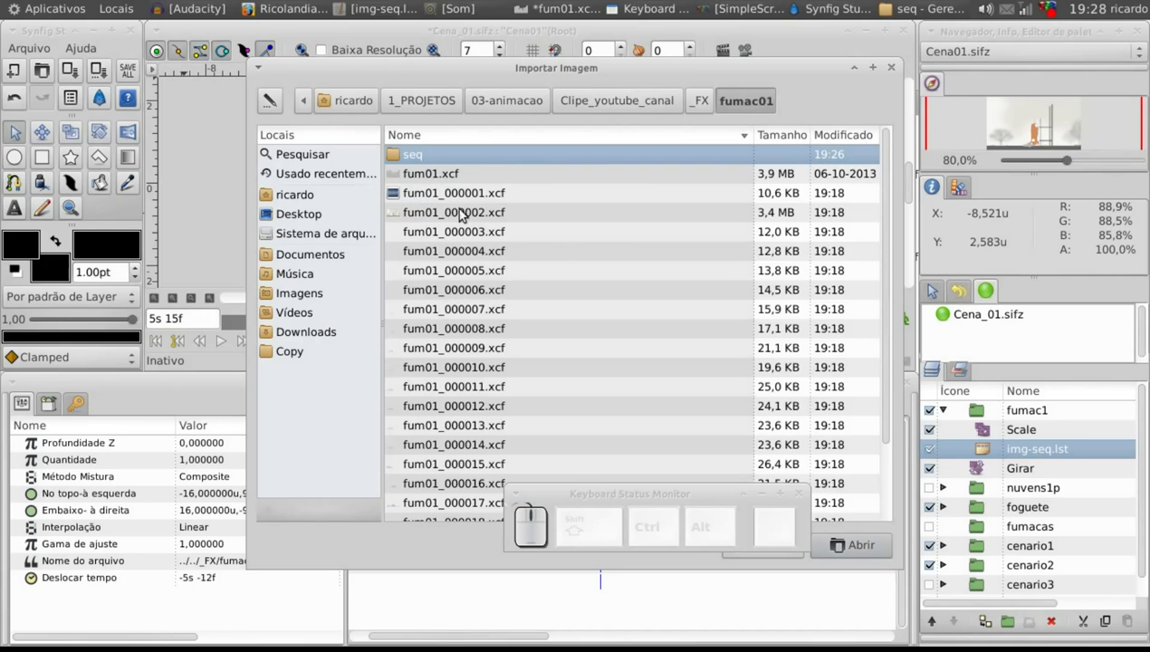
click(411, 153)
drag(892, 231, 427, 496)
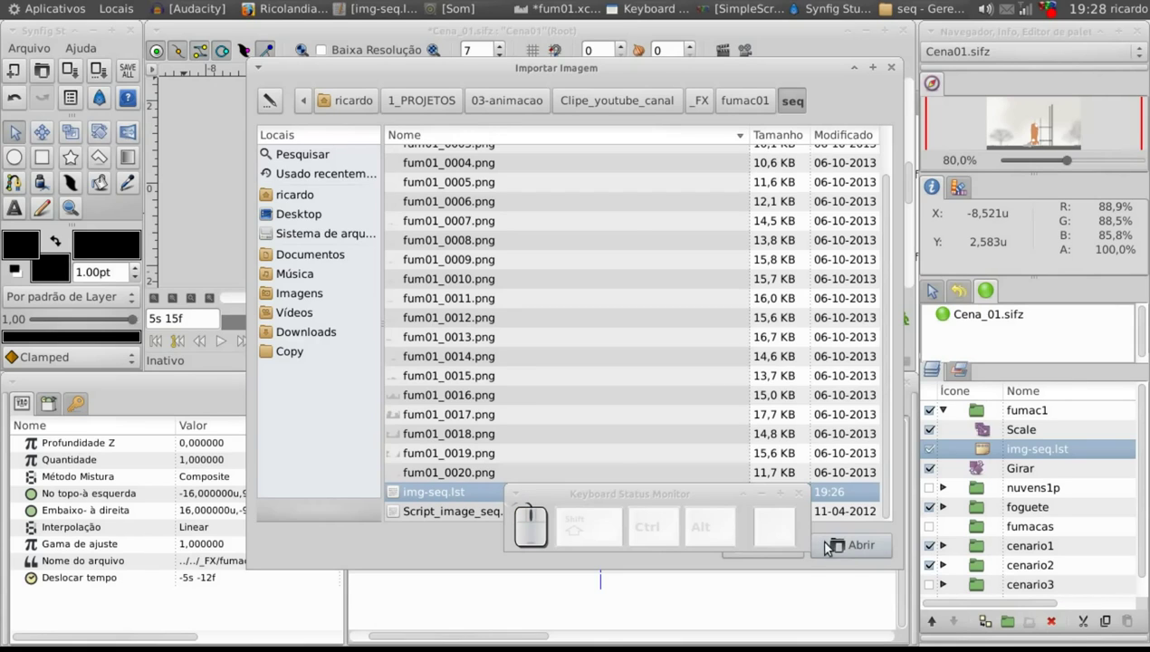
click(852, 545)
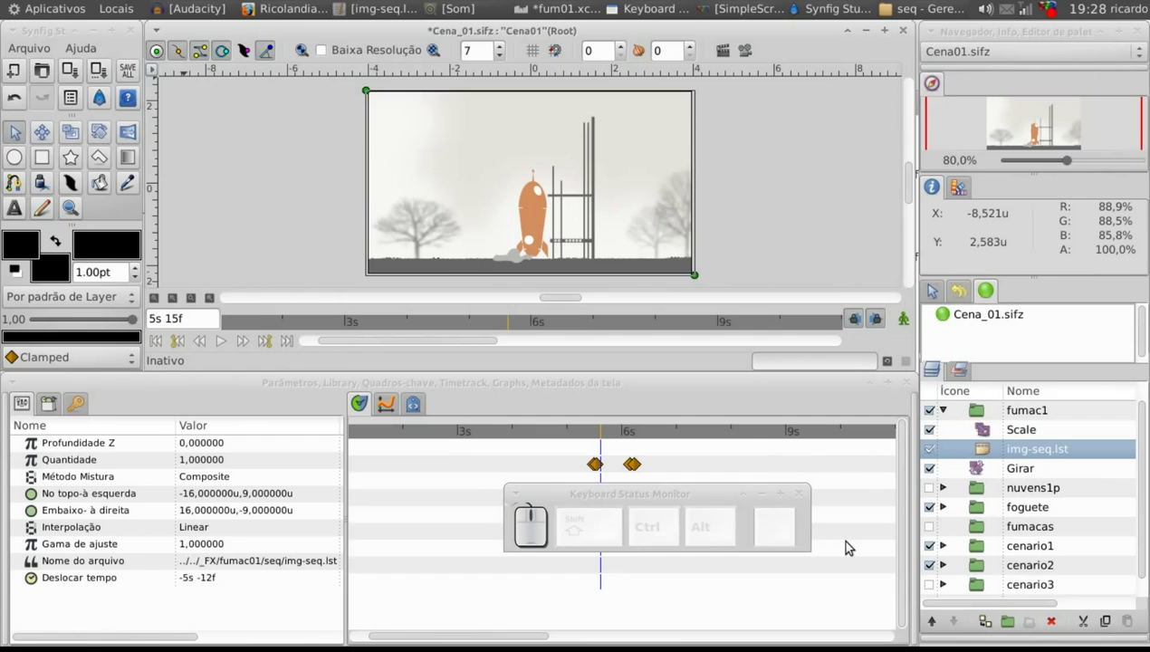
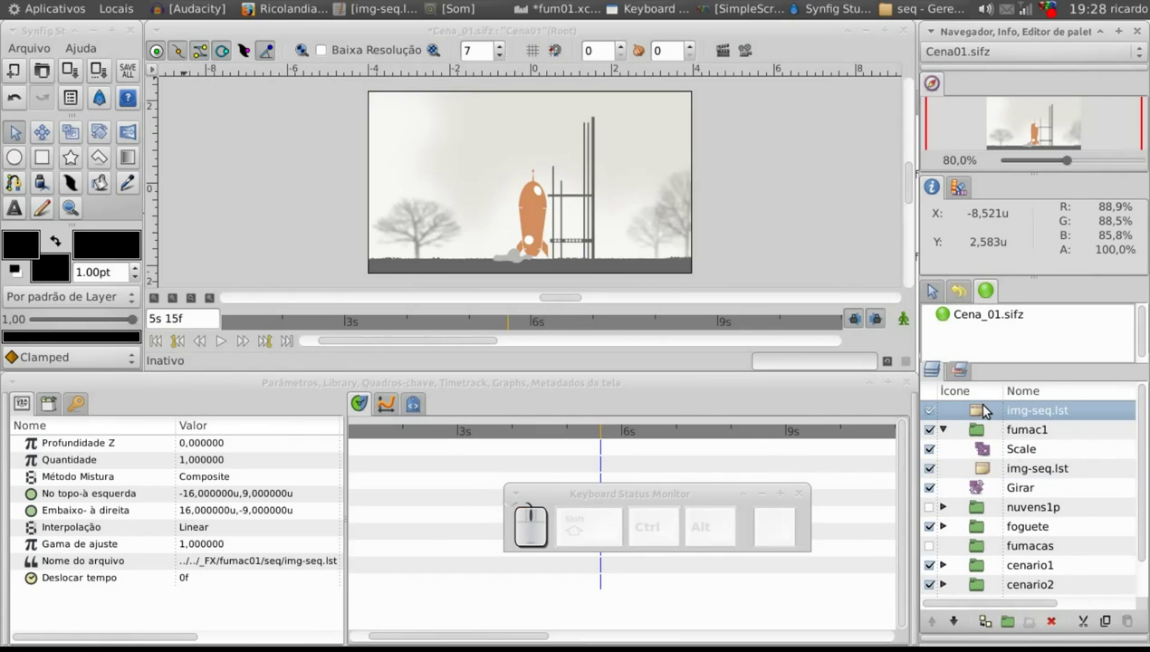
Hide the old fumac1 smoke group and put the new img-seq.lst layer into a group
click(950, 437)
click(940, 431)
click(981, 412)
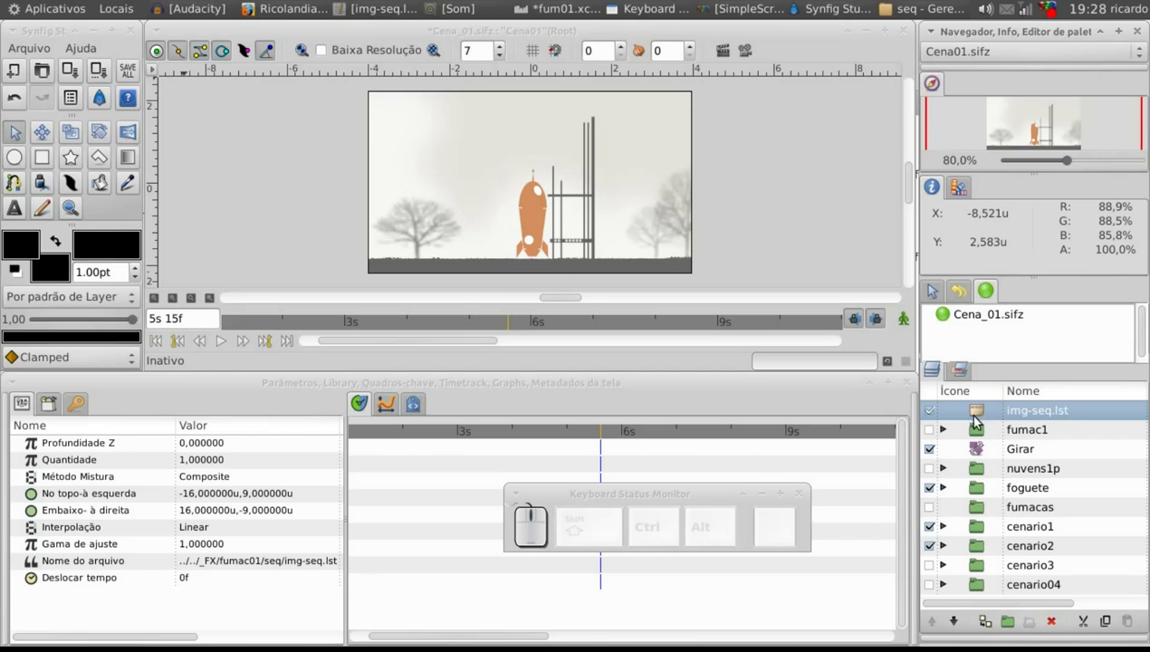
click(1016, 627)
Rename the new group fum01b, expand it and select its img-seq.lst layer
click(1018, 419)
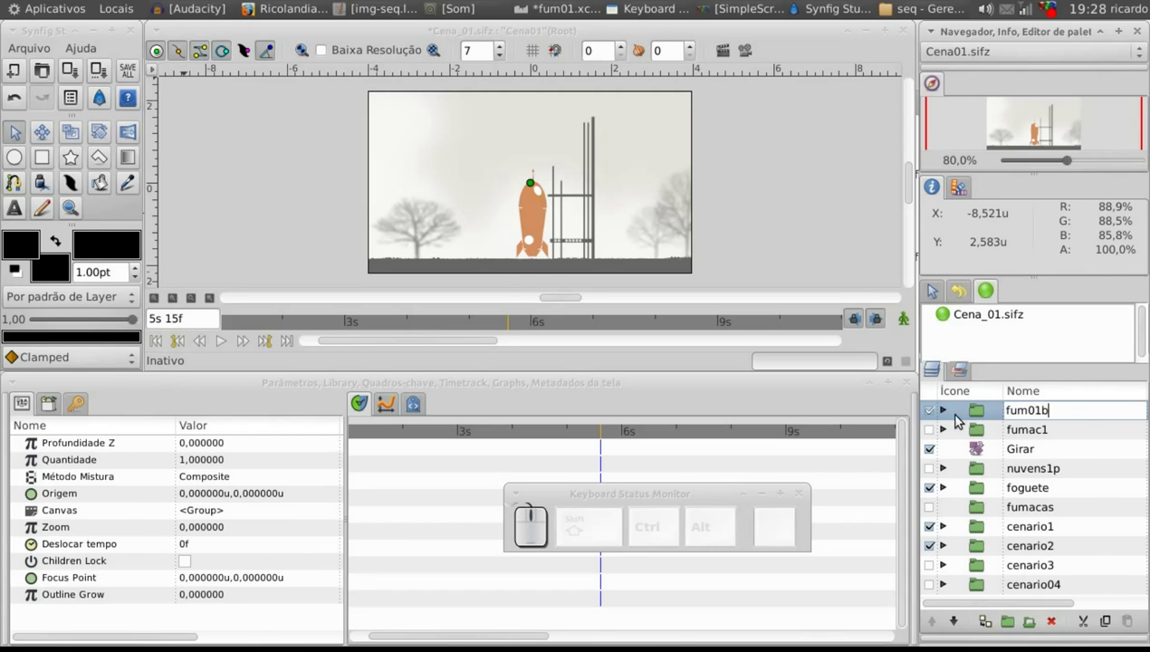
click(950, 416)
click(981, 436)
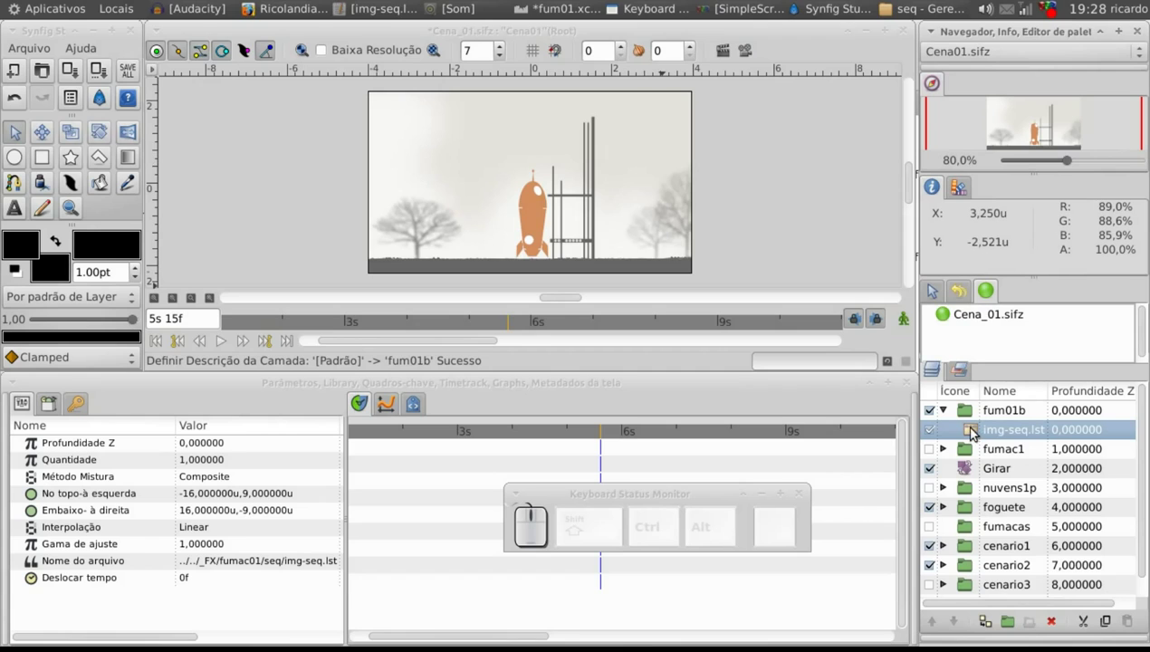
Add a Scale layer above img-seq.lst in fum01b with Quantidade set to -1.4
right_click(975, 438)
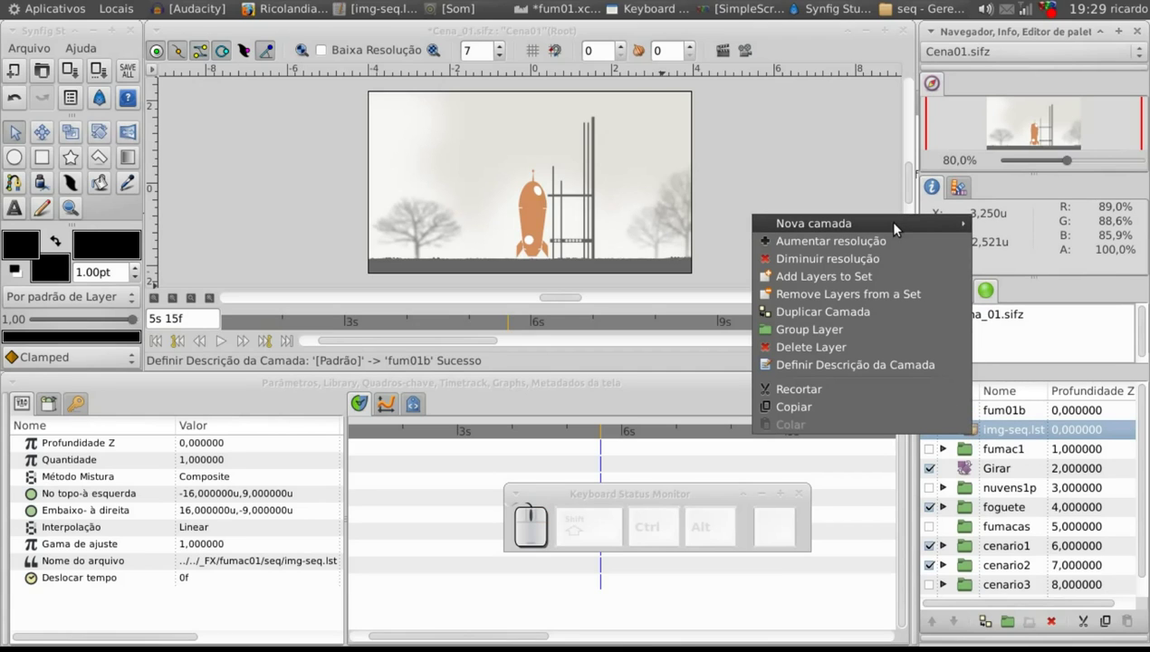
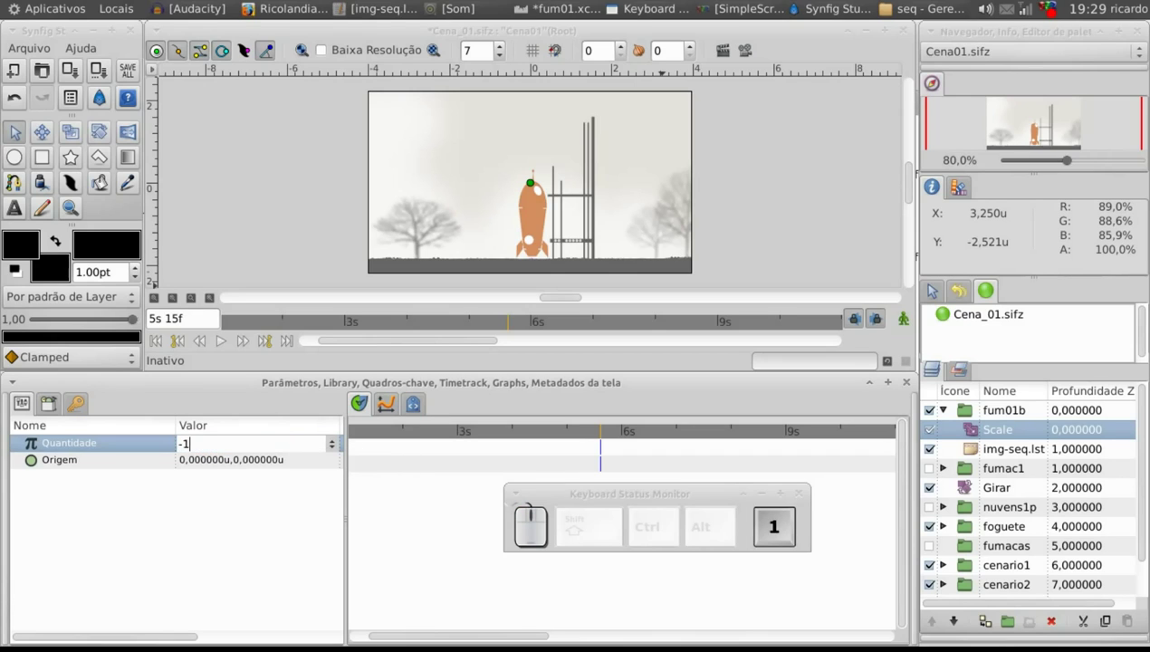
key(,)
key(Return)
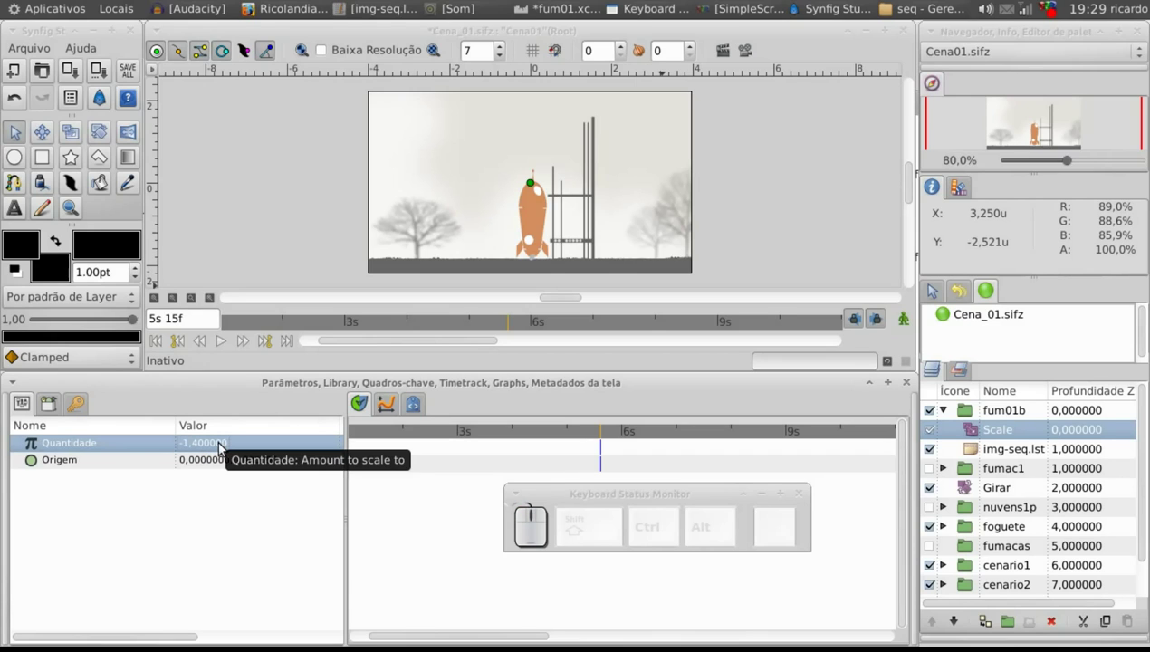
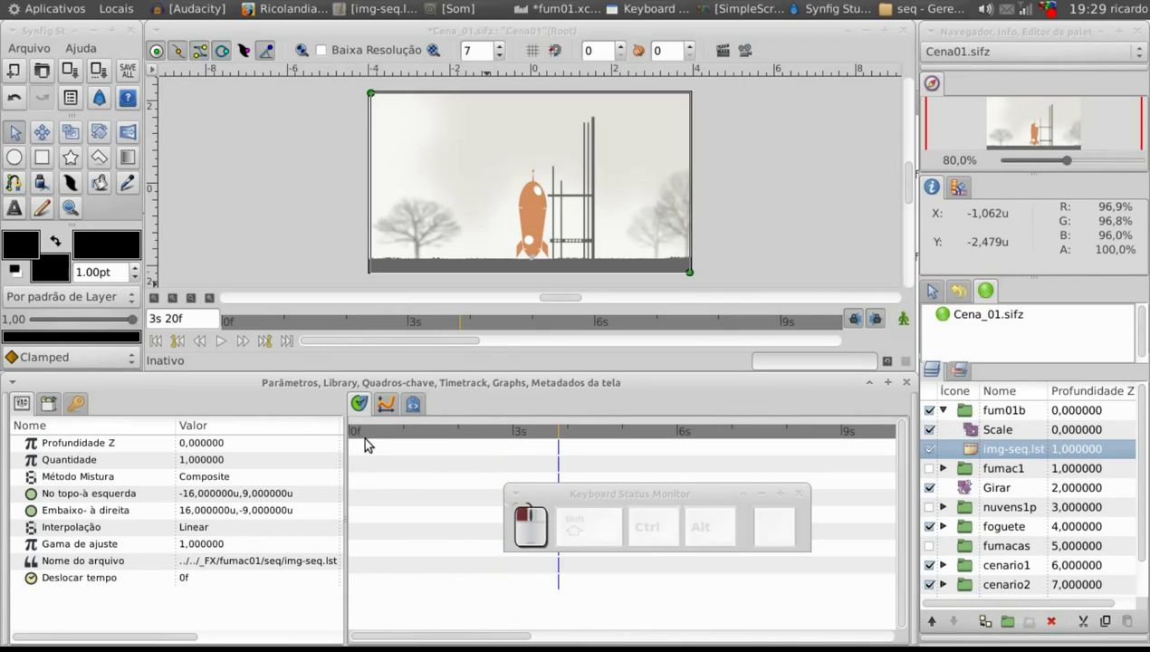
Turn on Baixa Resolução preview and scrub the timeline to watch the smoke
drag(353, 444, 513, 441)
drag(521, 441, 386, 55)
click(386, 54)
click(505, 54)
drag(409, 441, 598, 443)
drag(598, 443, 702, 424)
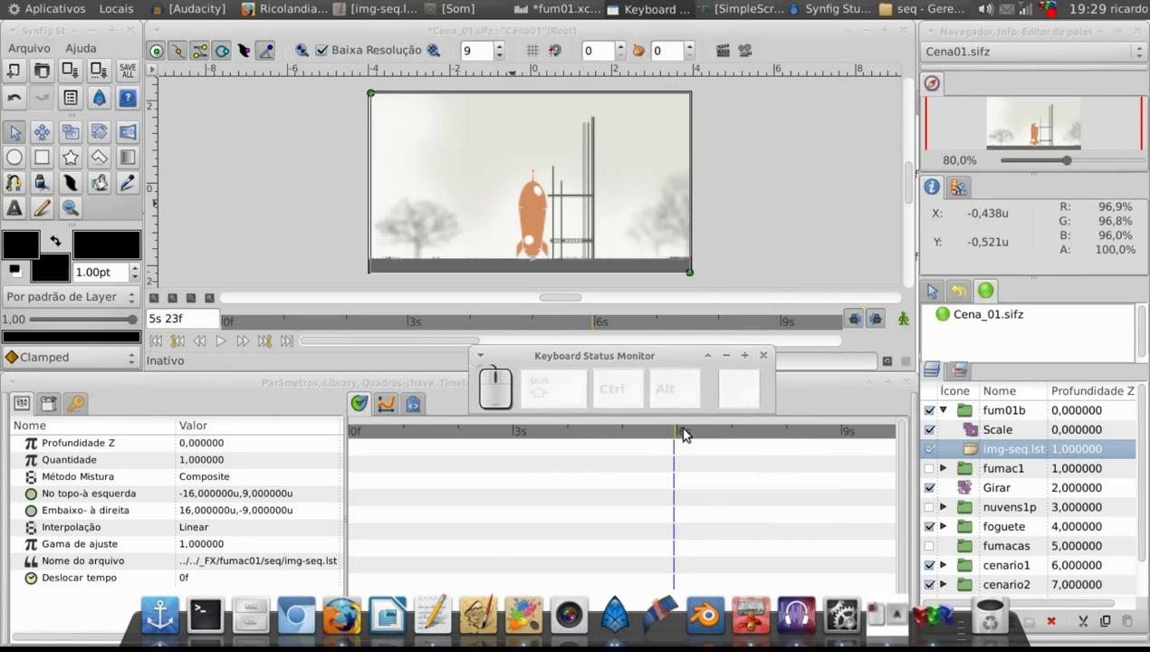
drag(685, 431, 959, 409)
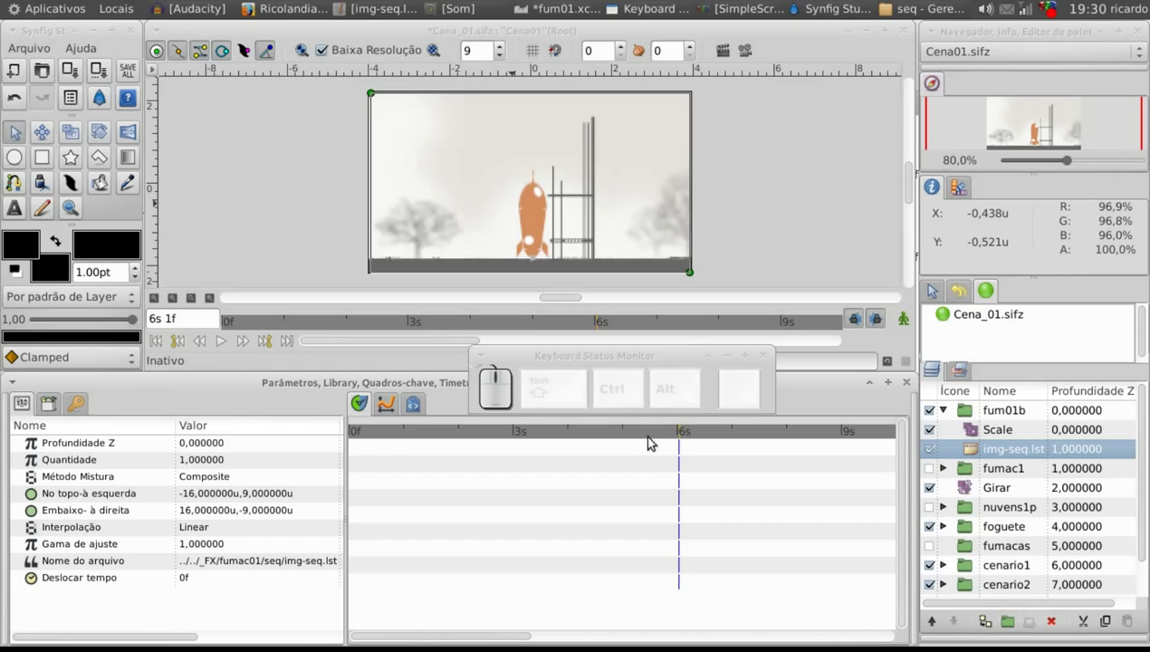
Select the img-seq.lst layer at the first smoke frames and move the time to 5 seconds for a -5s offset
drag(365, 438, 399, 231)
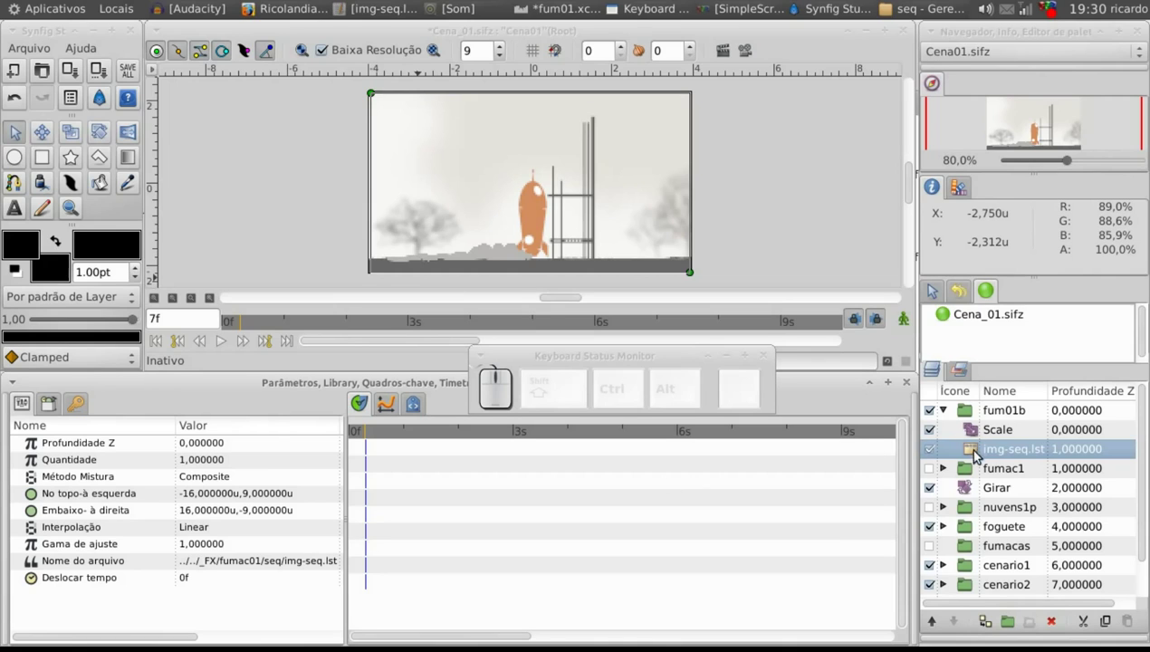
click(982, 449)
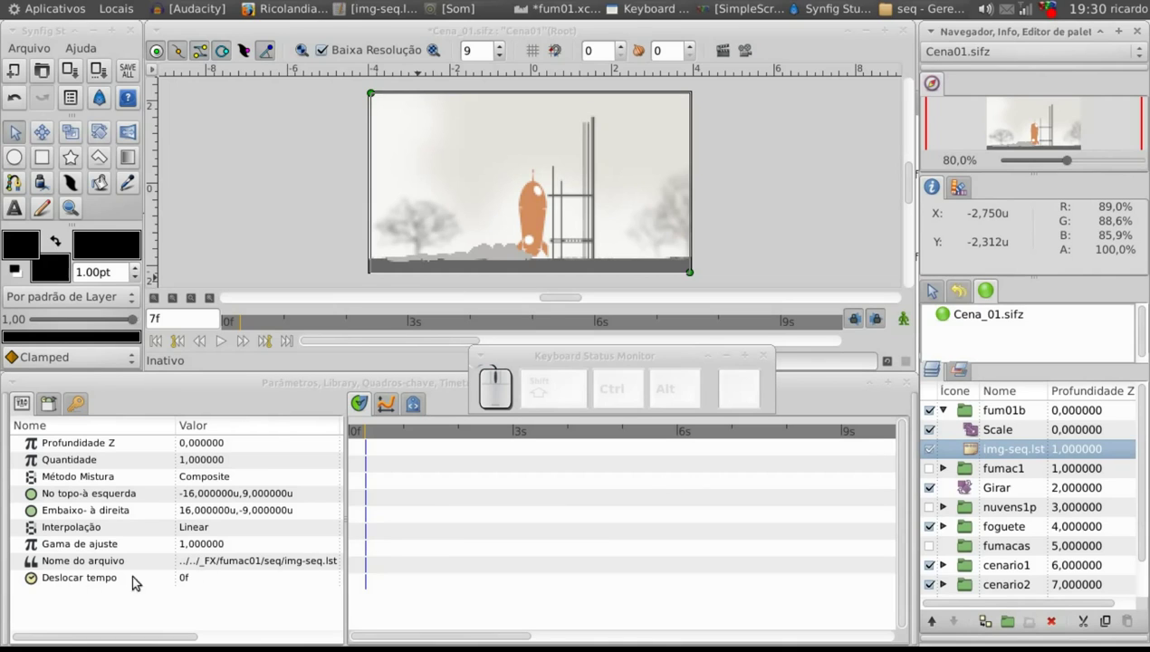
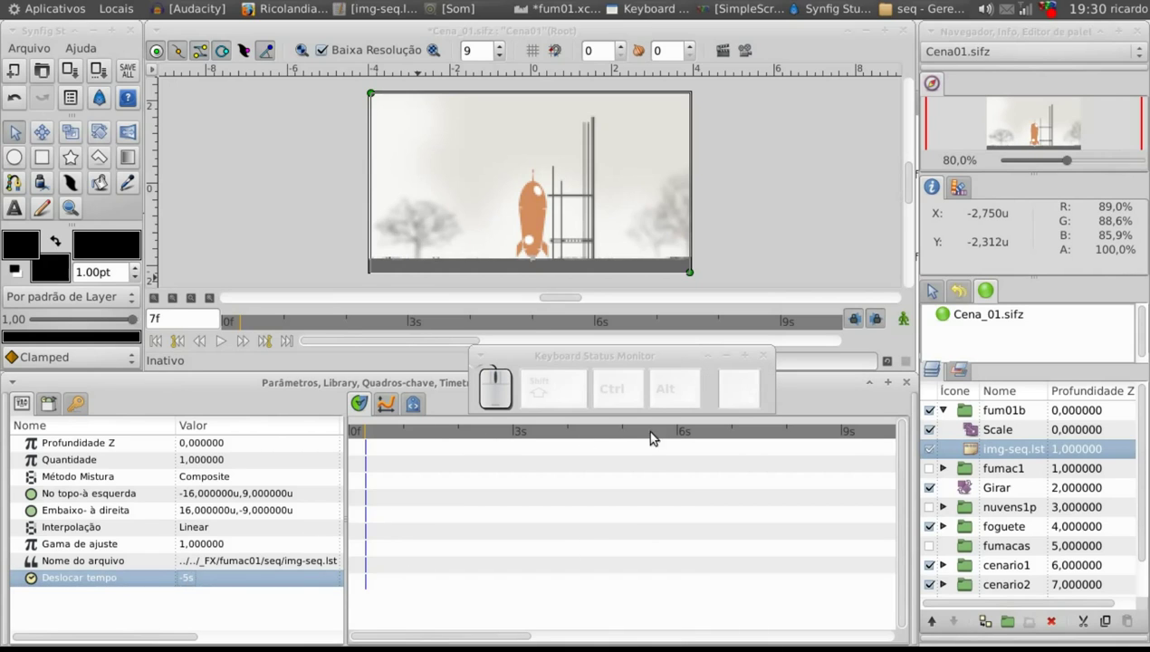
drag(629, 440, 205, 341)
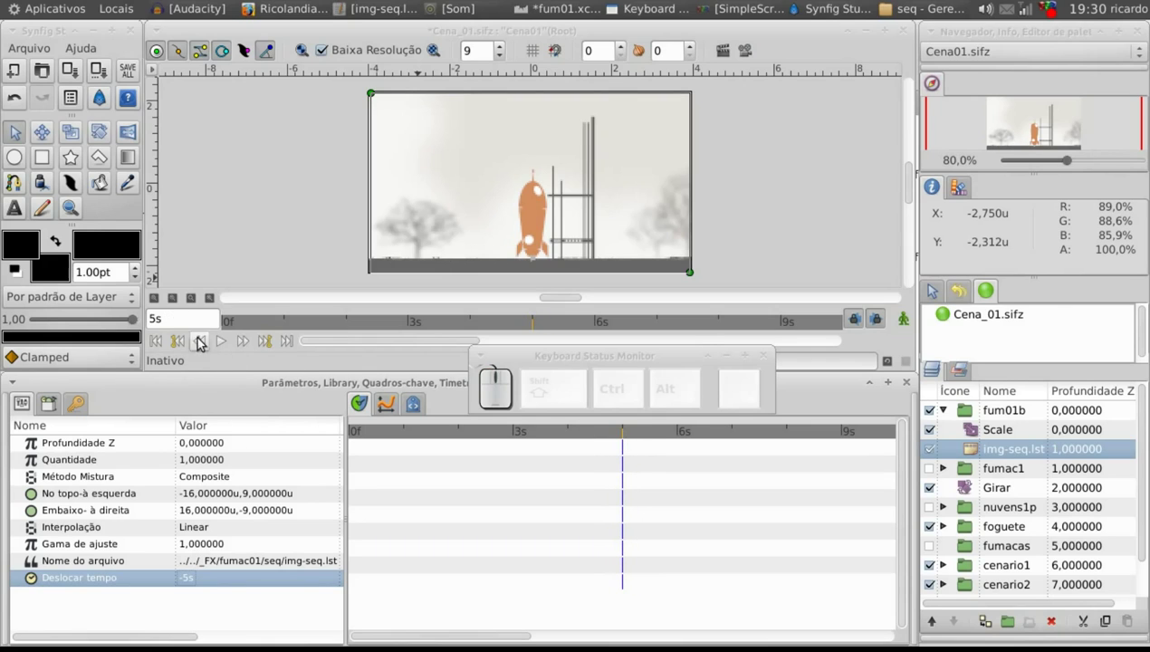
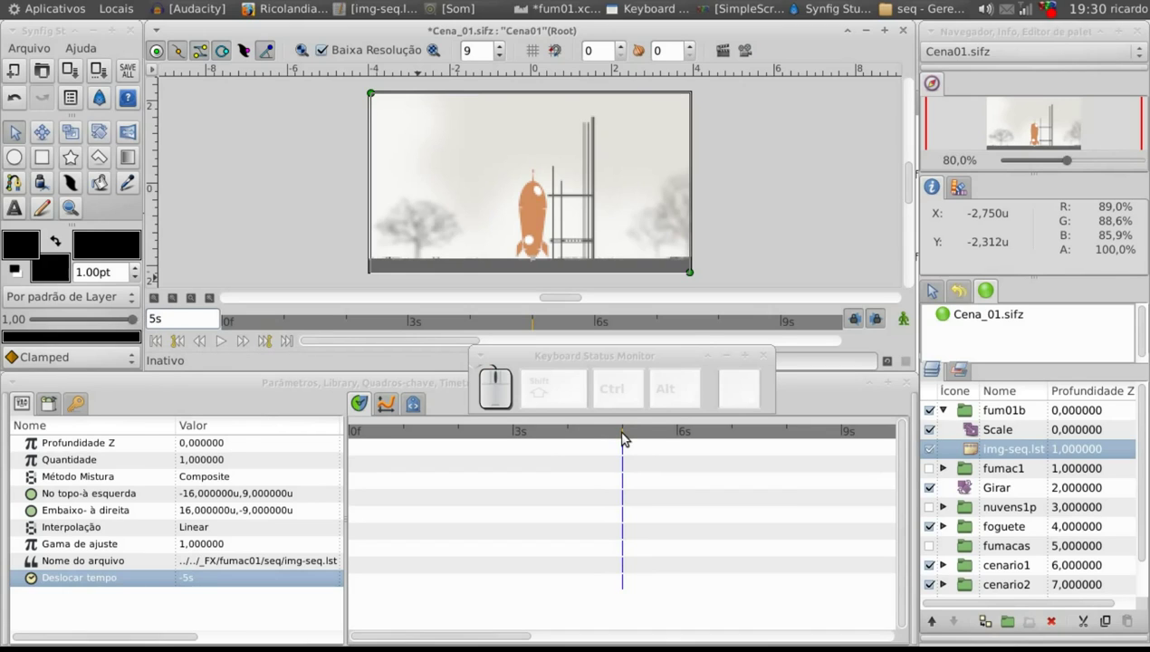
Set the img-seq.lst layer's Deslocar tempo to -5s -12f
key(Return)
drag(625, 432, 989, 464)
click(205, 584)
key(space)
key(f)
key(Return)
click(204, 590)
key(5)
key(Return)
Scrub to around 6 seconds where the smoke starts and turn on animation mode
drag(630, 428, 936, 287)
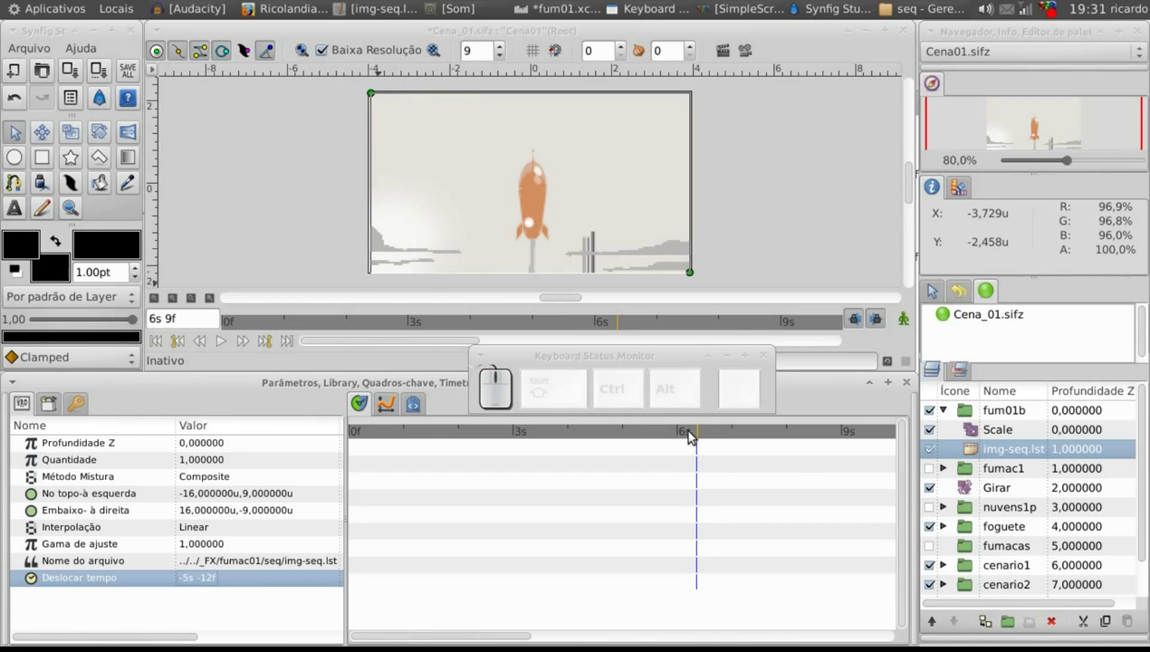
drag(699, 434, 904, 324)
click(906, 322)
drag(681, 438, 697, 442)
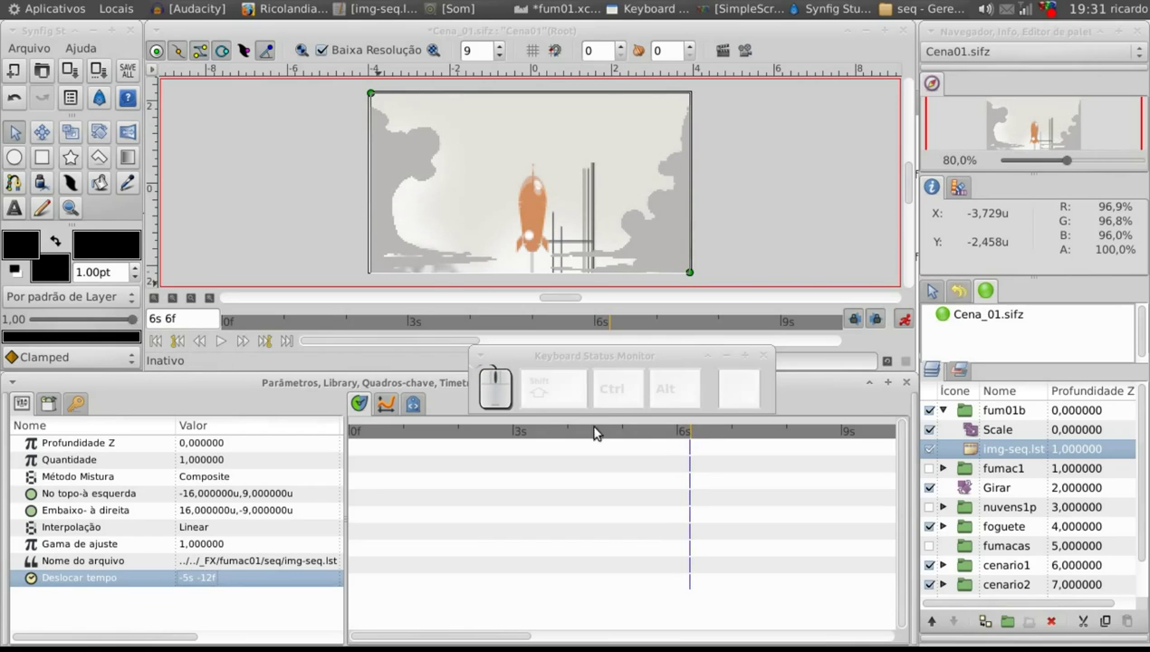
Key the smoke layer's Quantidade to 1 at the smoke start frame and step one frame on
click(194, 446)
click(209, 463)
key(1)
key(,)
key(Return)
click(219, 466)
key(1)
key(Return)
drag(700, 431, 203, 494)
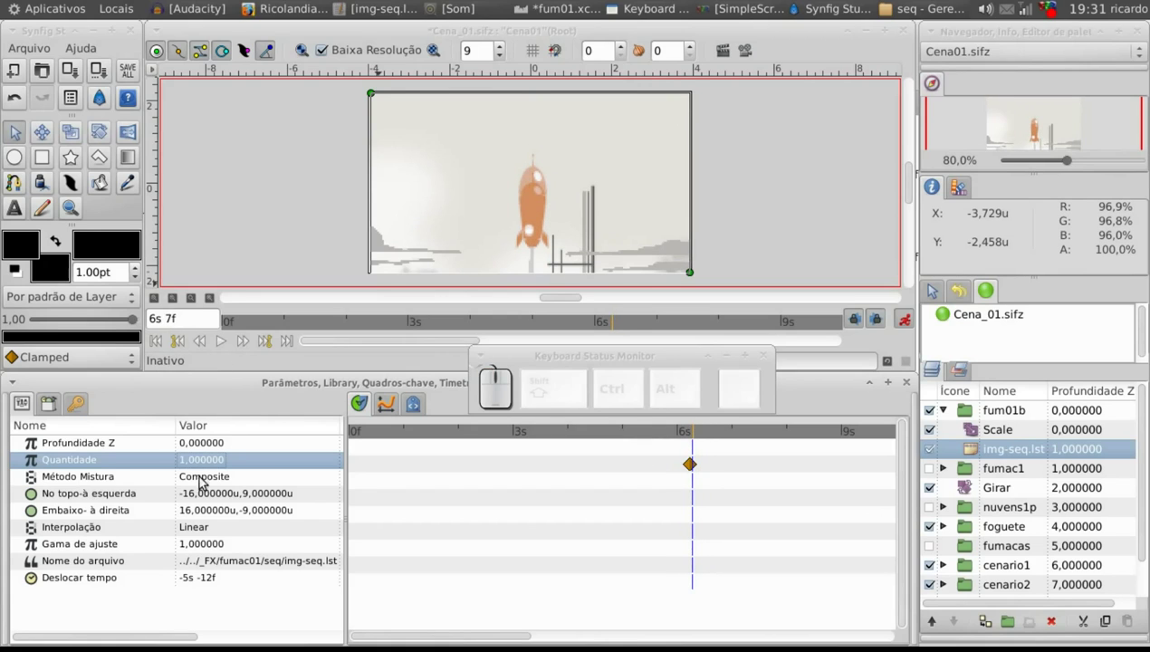
Key Quantidade to 0 at 6s 7f and scrub to preview the smoke fade
click(201, 461)
key(0)
key(Return)
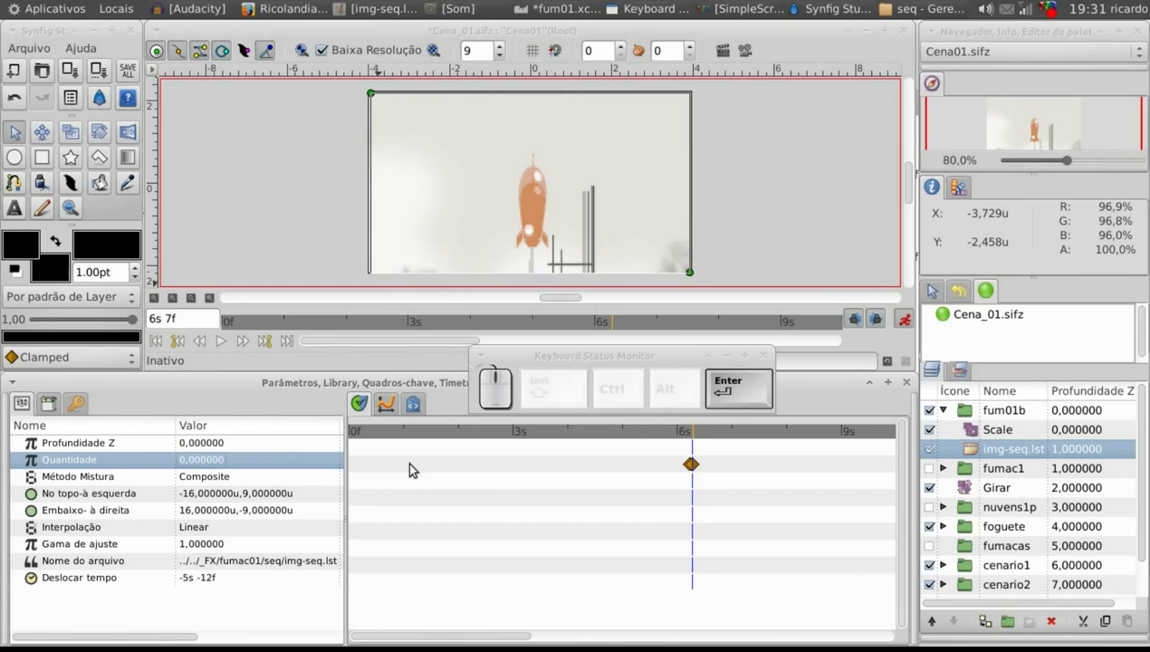
drag(701, 435, 683, 433)
drag(685, 439, 341, 51)
Turn Baixa Resolução back off and step through frames to preview the smoke at full resolution
click(510, 59)
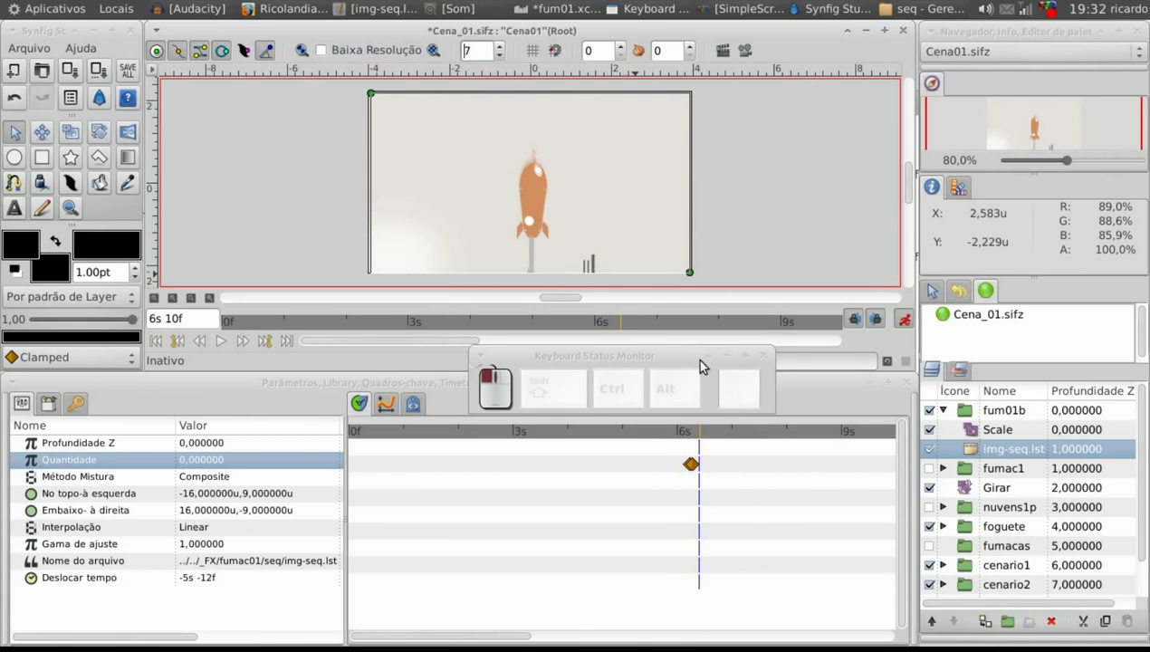
drag(694, 440, 204, 607)
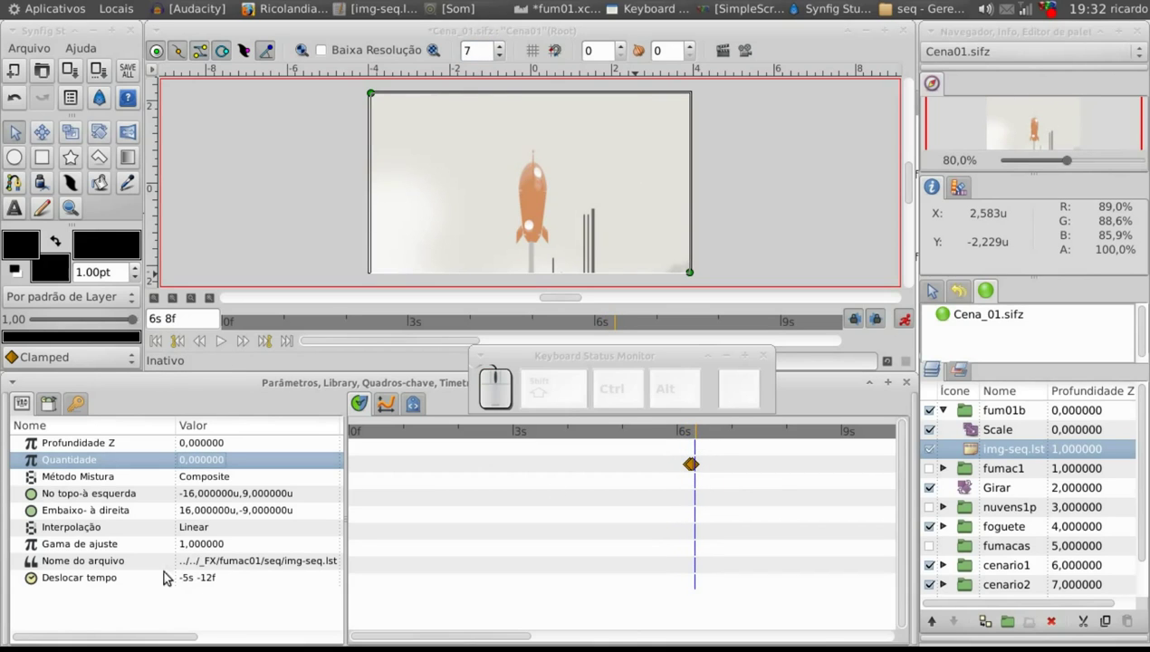